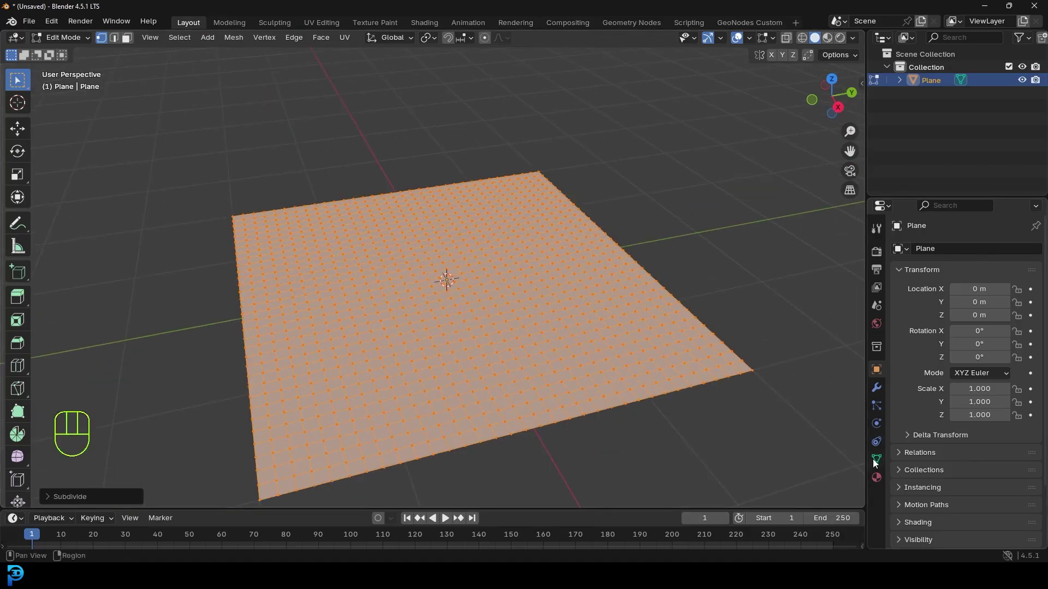
Step: Create a new vertex group on the plane's mesh data and rename it 'border'
{"action": "left_click", "coordinate": [882, 465]}
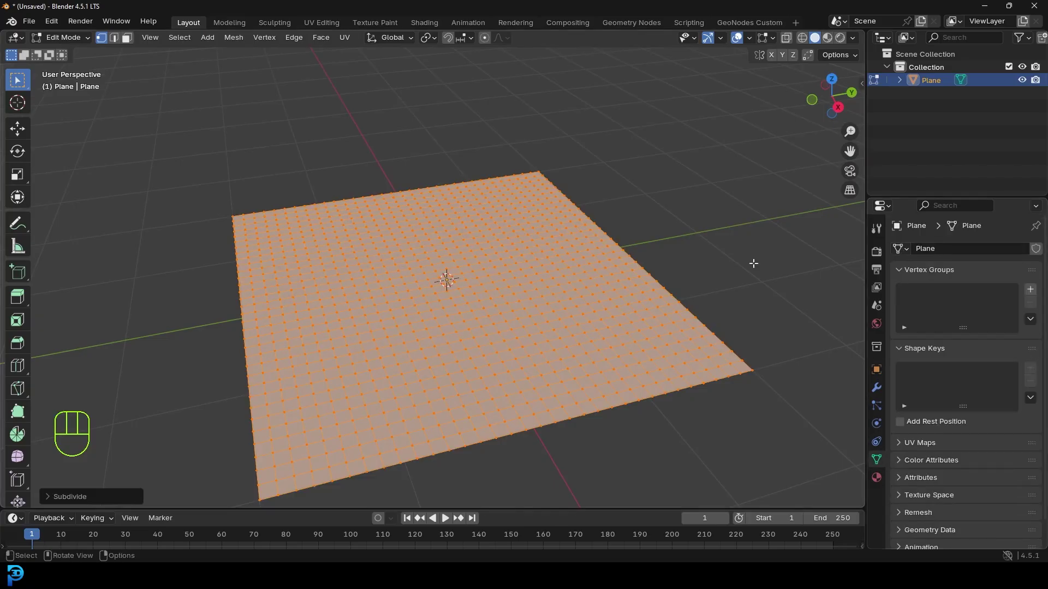
{"action": "key", "text": "alt+a"}
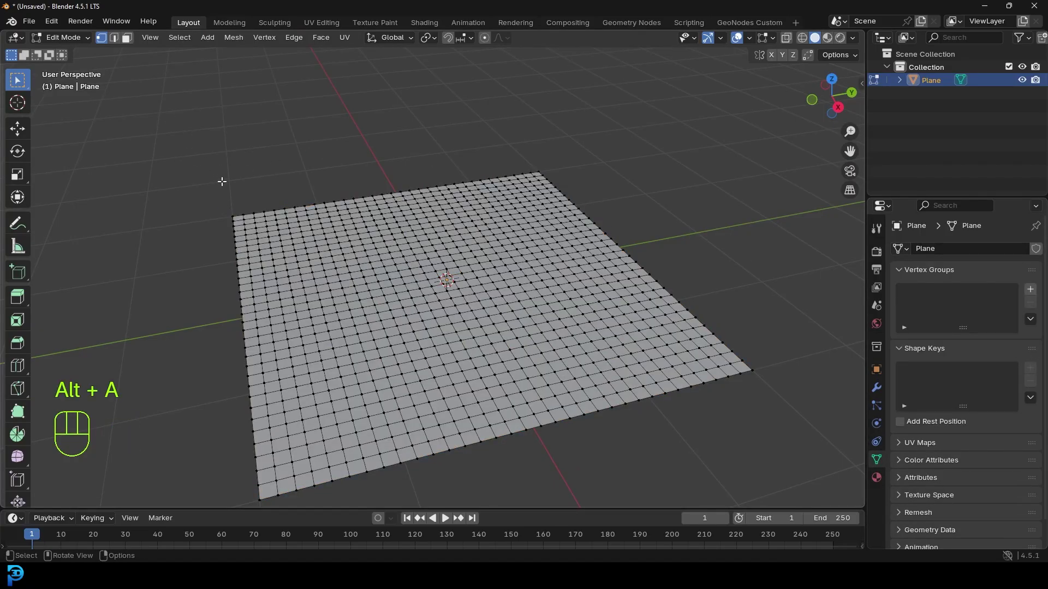
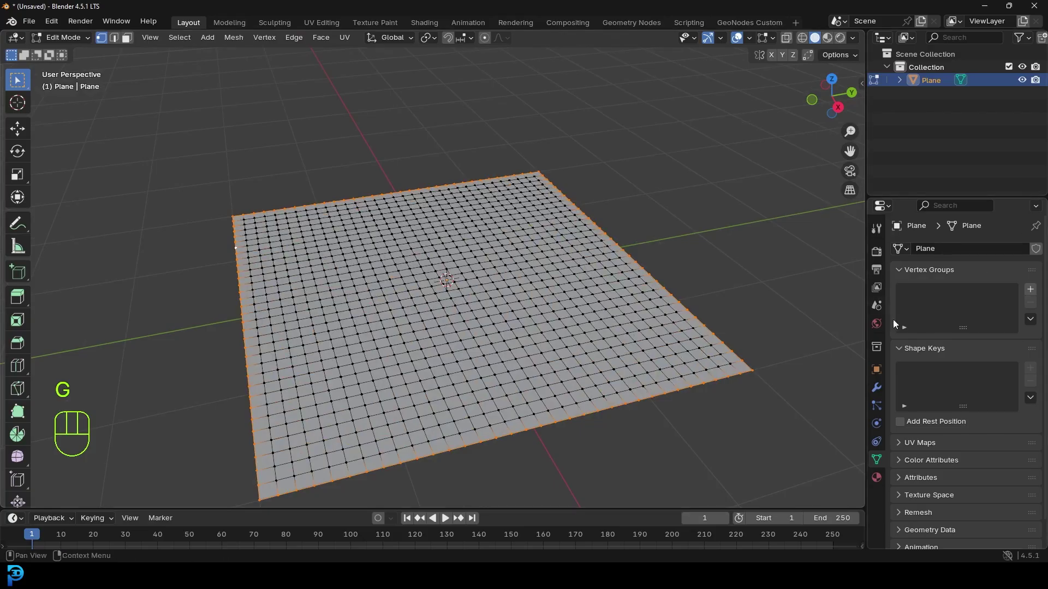
{"action": "left_click", "coordinate": [1032, 291]}
{"action": "left_click_drag", "start_coordinate": [933, 292], "coordinate": [931, 290]}
{"action": "double_click", "coordinate": [915, 373]}
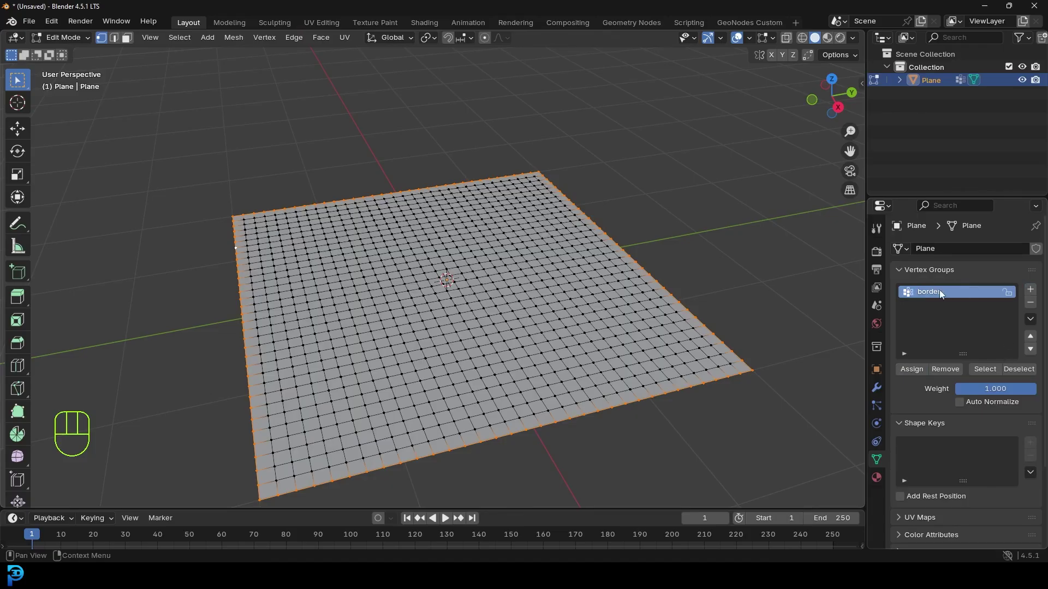
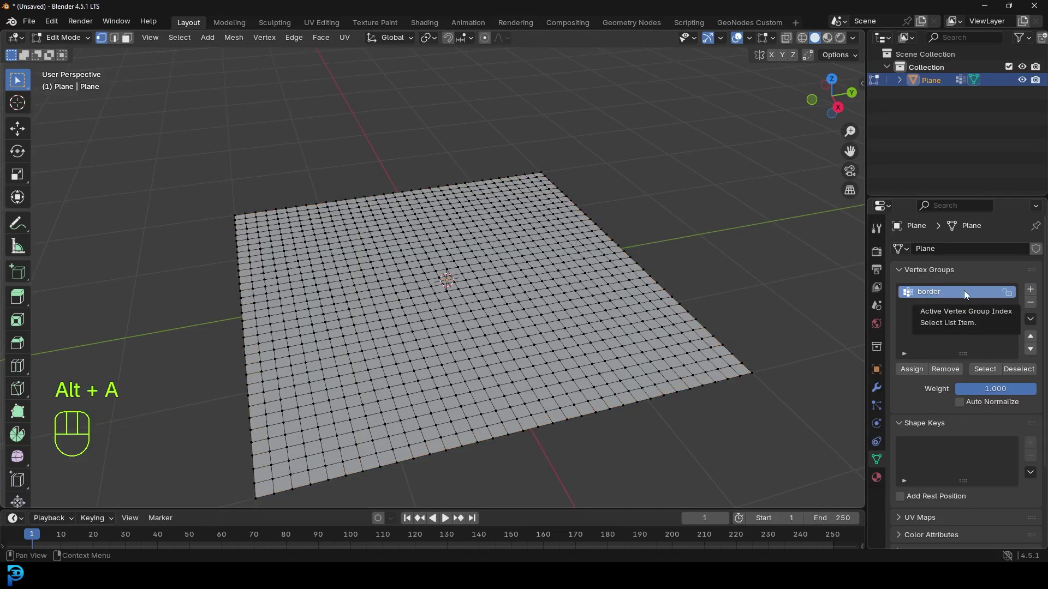
Step: Assign the selected outer edge vertices to the border group and return to object mode
{"action": "left_click", "coordinate": [995, 370]}
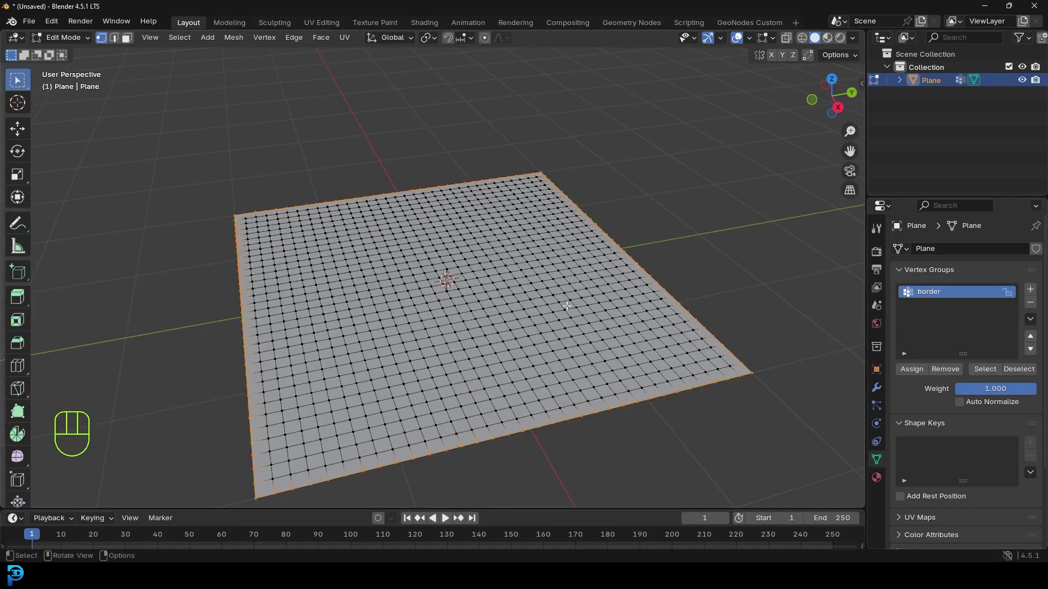
{"action": "key", "text": "alt+a"}
{"action": "key", "text": "Tab"}
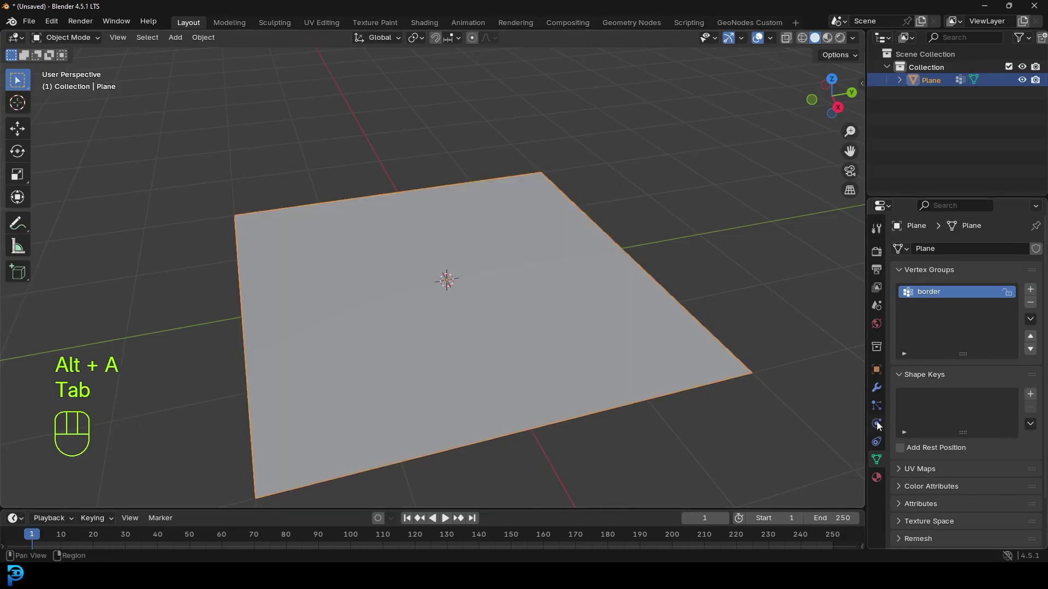
Step: Add Cloth physics to the plane with Shape > Pin Group set to border
{"action": "left_click", "coordinate": [882, 426]}
{"action": "left_click", "coordinate": [980, 277]}
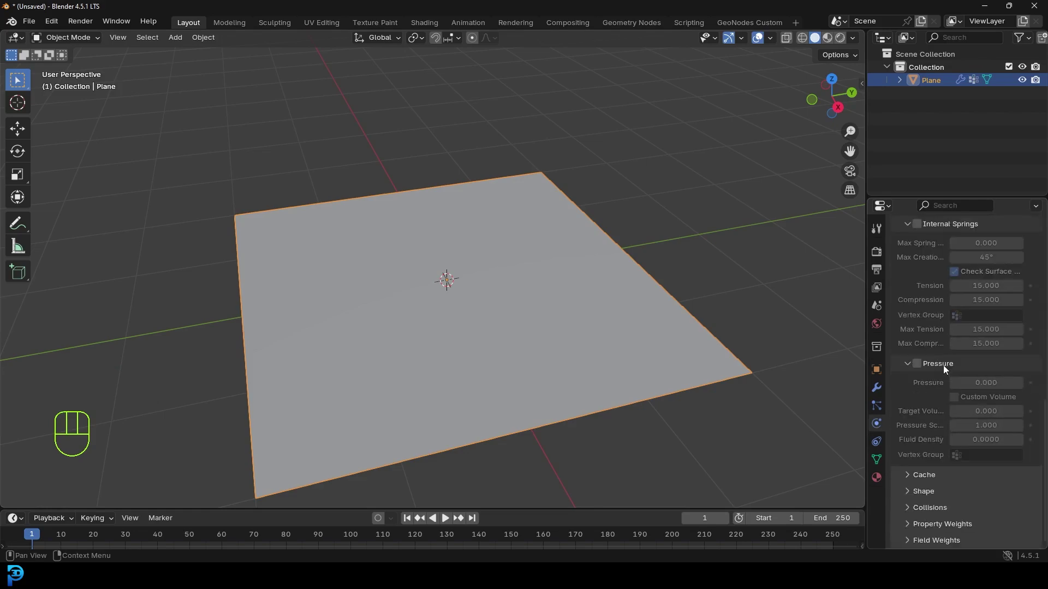
{"action": "left_click", "coordinate": [928, 494]}
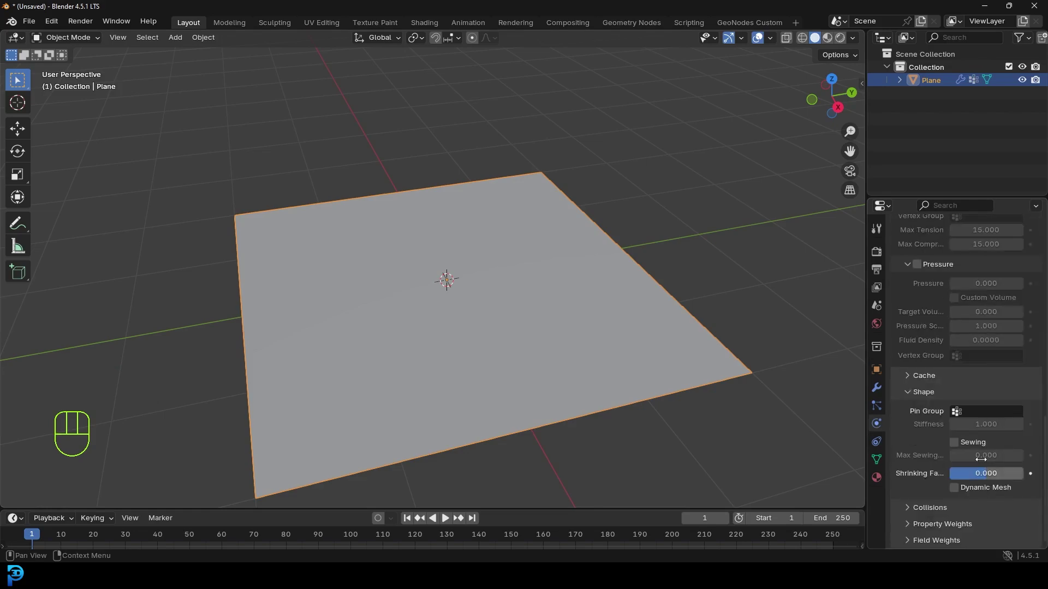
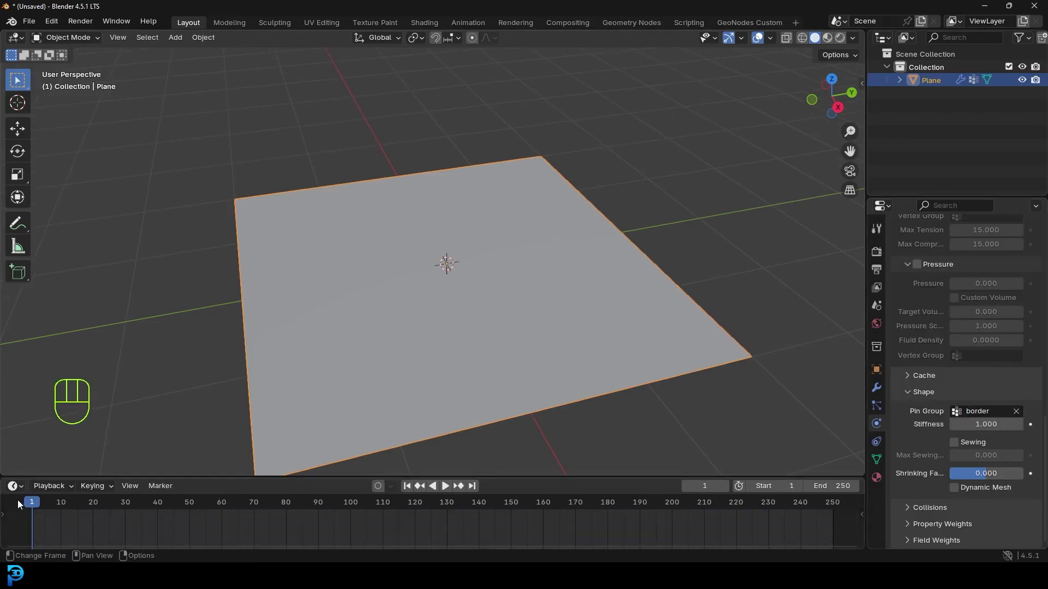
{"action": "left_click", "coordinate": [39, 509]}
Step: Play the cloth simulation to test the pinned border, then stop playback
{"action": "key", "text": "space"}
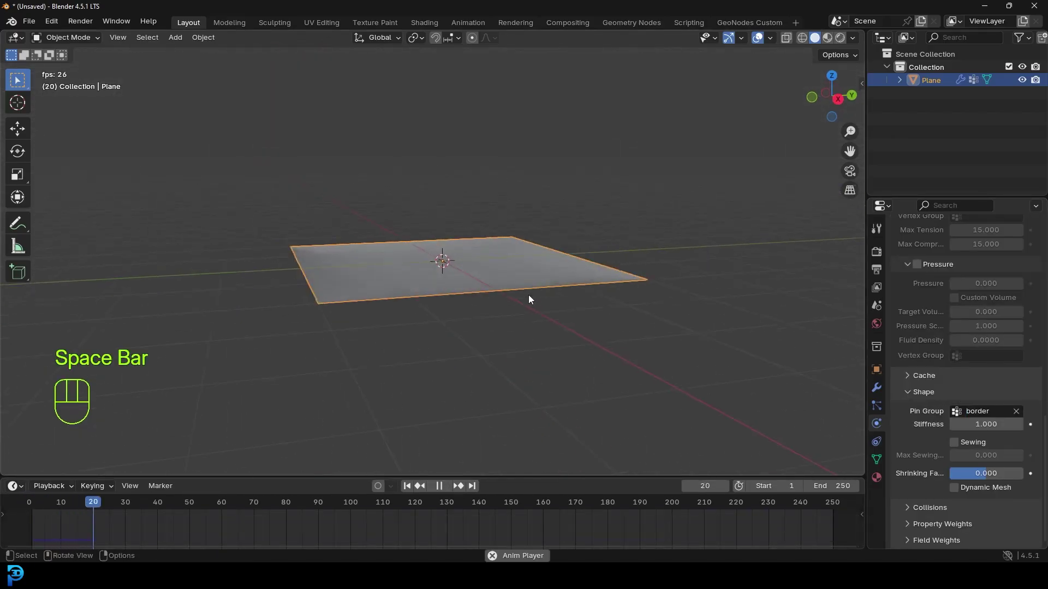
{"action": "left_click_drag", "start_coordinate": [485, 262], "coordinate": [510, 375]}
{"action": "key", "text": "space"}
{"action": "middle_click", "coordinate": [510, 375]}
{"action": "left_click", "coordinate": [251, 509]}
Step: Add a UV sphere at the plane's centre, scale it down and apply the scale
{"action": "key", "text": "shift+a"}
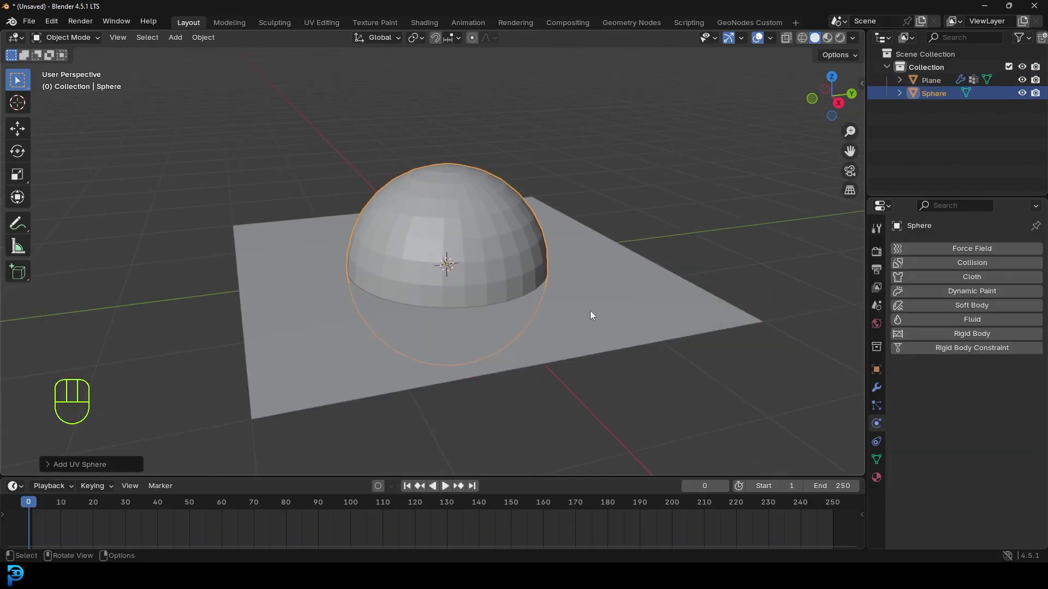
{"action": "key", "text": "Tab"}
{"action": "key", "text": "s"}
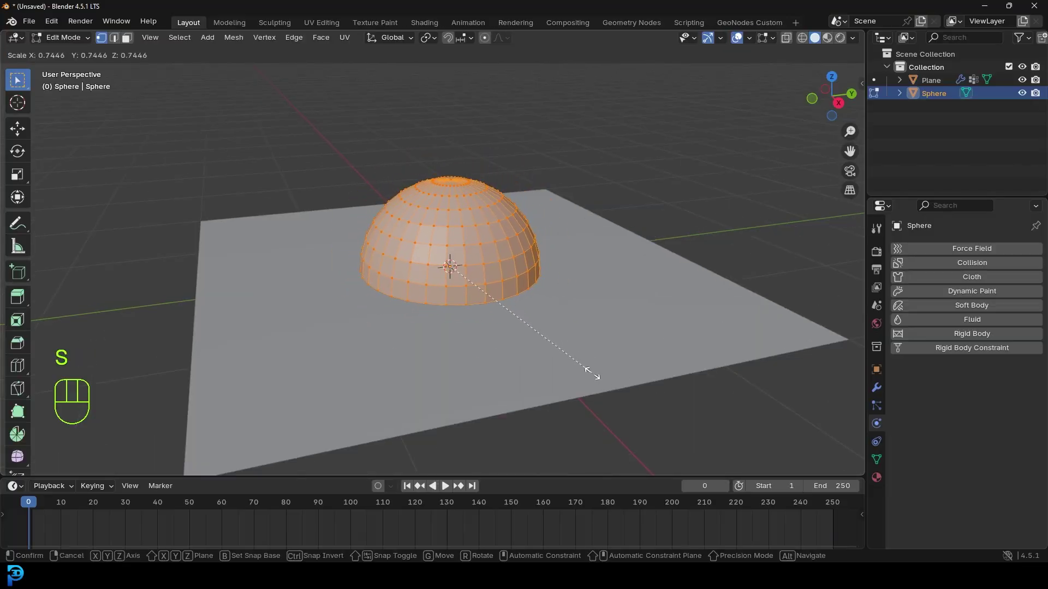
{"action": "key", "text": "Tab"}
{"action": "left_click_drag", "start_coordinate": [515, 297], "coordinate": [491, 278]}
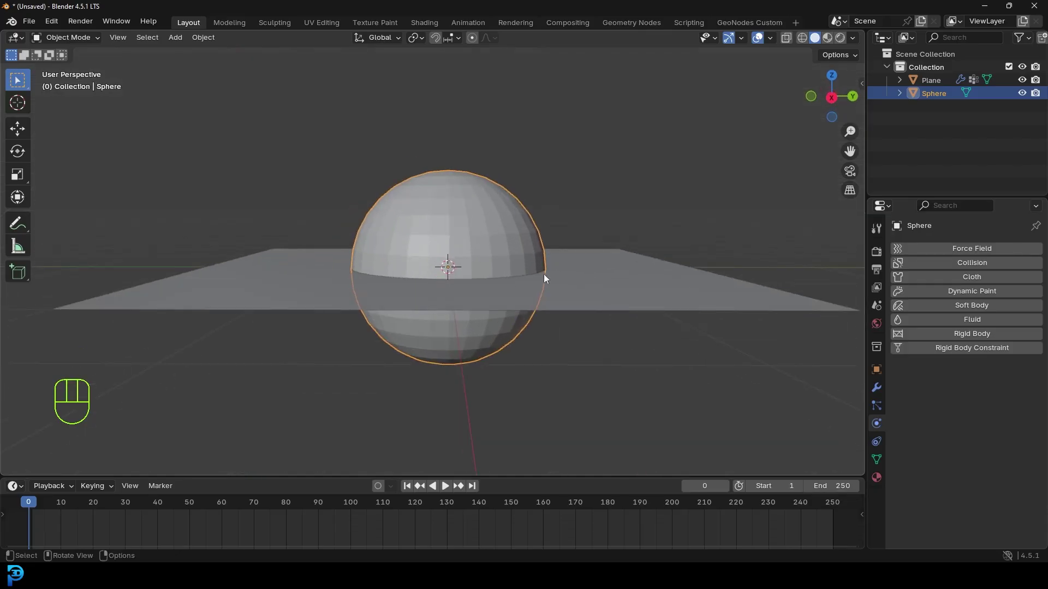
{"action": "middle_click", "coordinate": [509, 225]}
{"action": "key", "text": "s"}
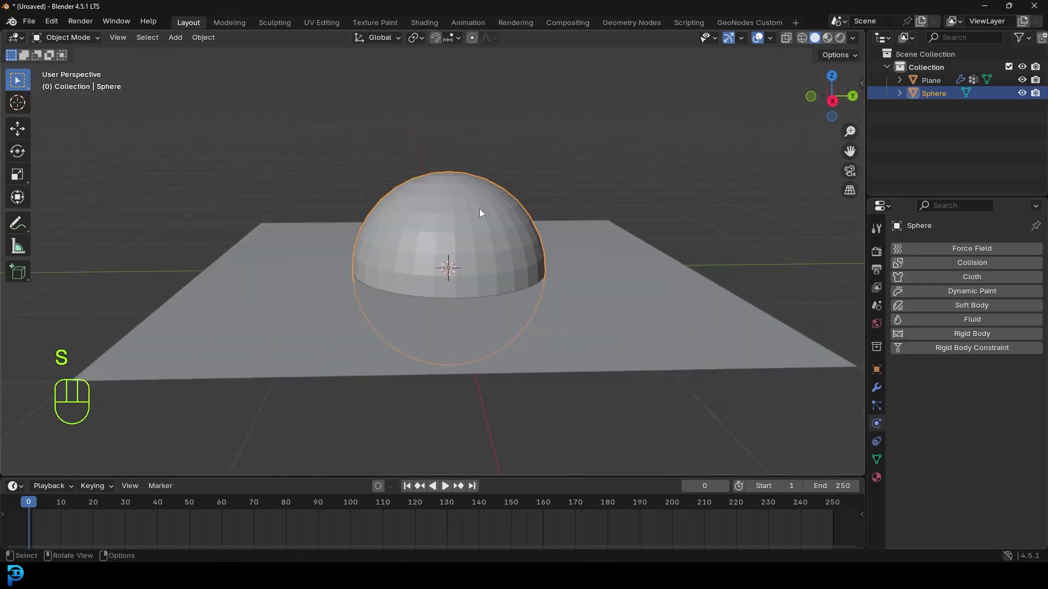
{"action": "key", "text": "ctrl+a"}
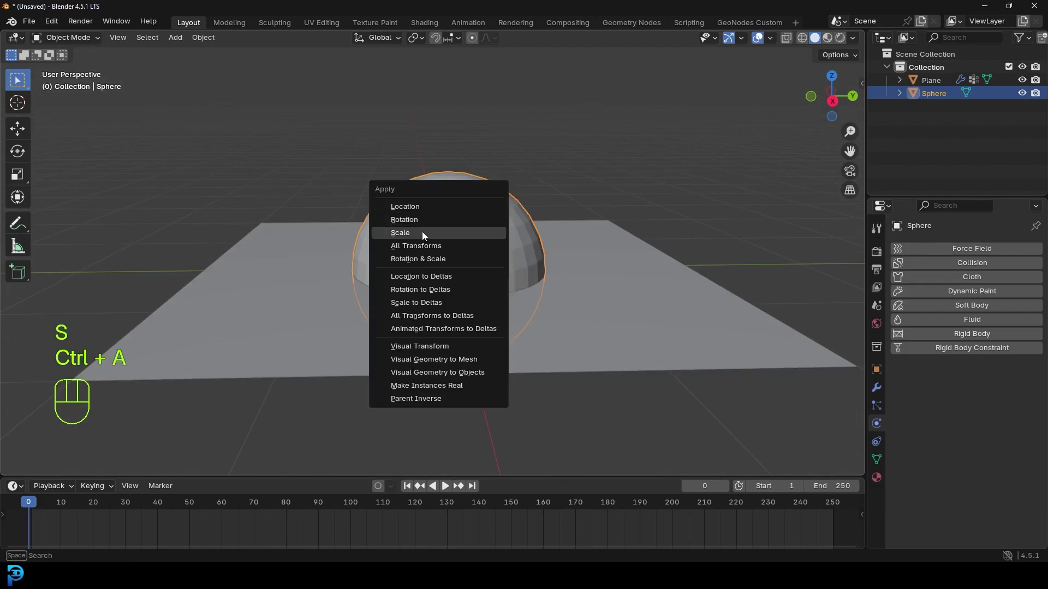
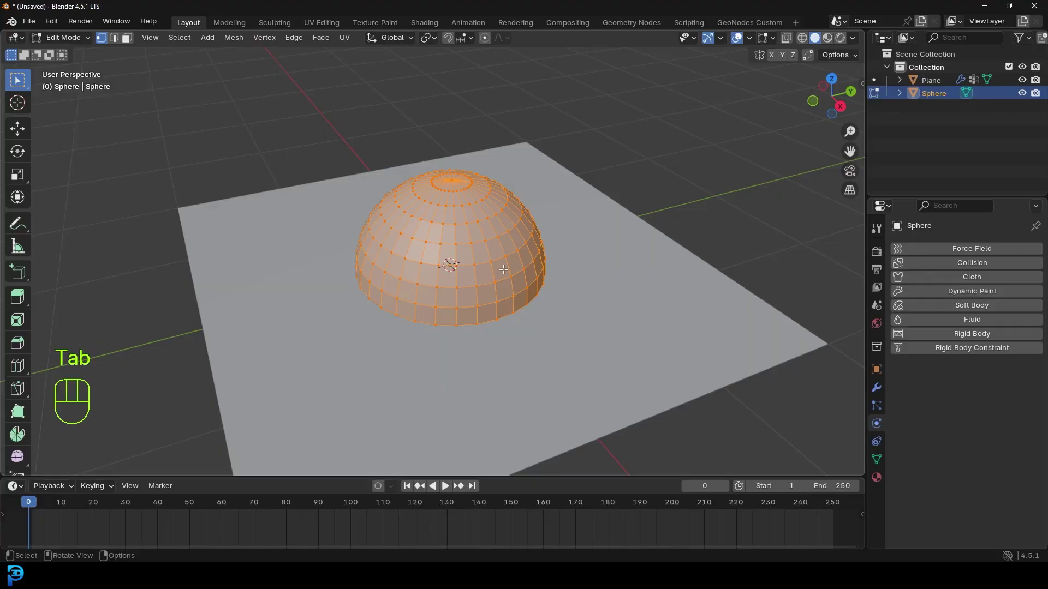
Step: Shade the sphere smooth and add a Subdivision Surface modifier
{"action": "key", "text": "Tab"}
{"action": "left_click_drag", "start_coordinate": [477, 222], "coordinate": [469, 202]}
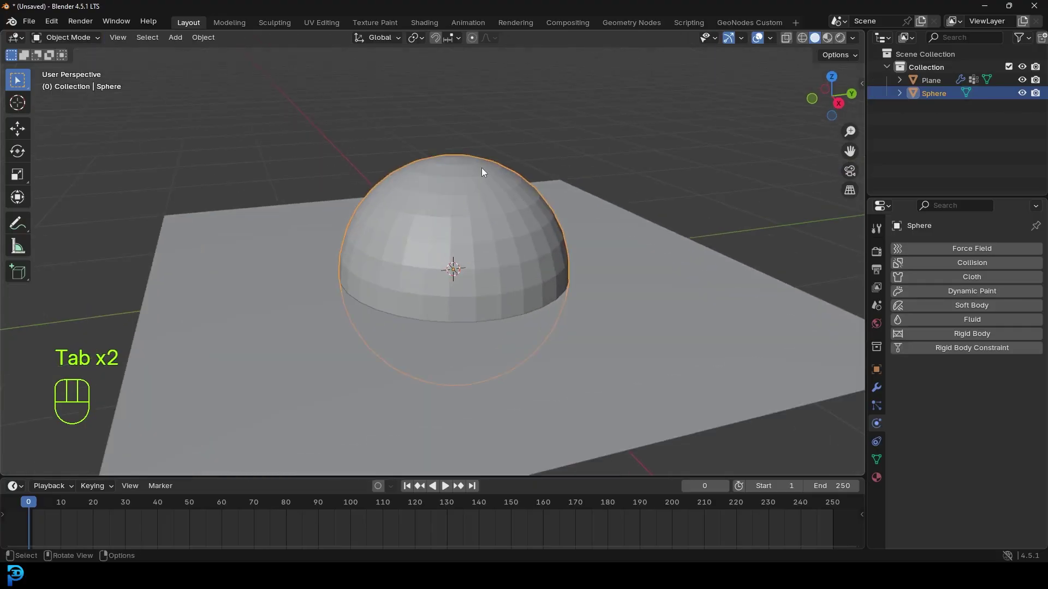
{"action": "left_click_drag", "start_coordinate": [485, 172], "coordinate": [417, 169]}
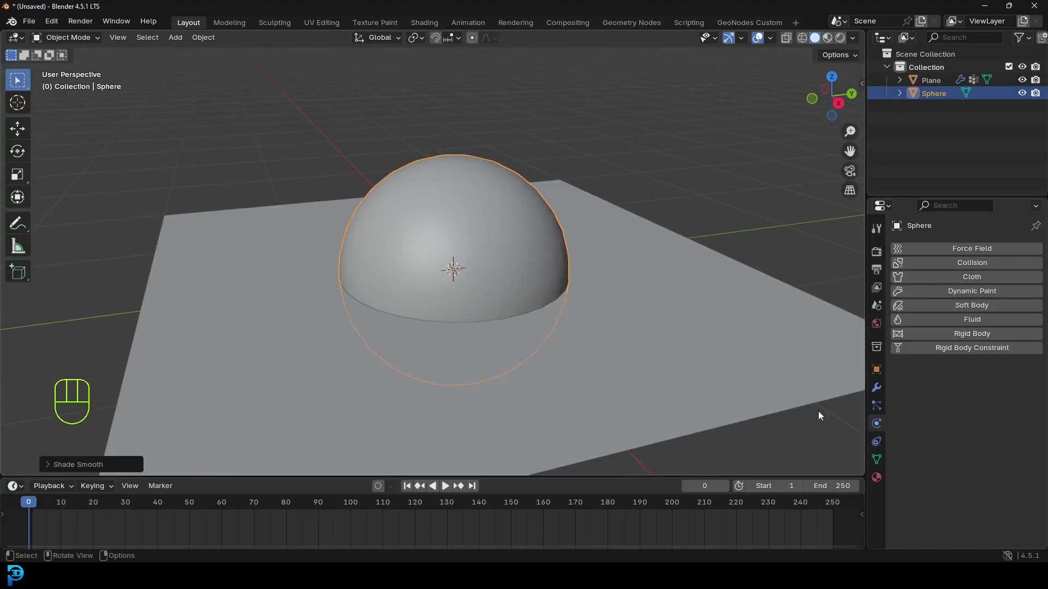
{"action": "left_click", "coordinate": [877, 391]}
{"action": "left_click_drag", "start_coordinate": [948, 252], "coordinate": [854, 275]}
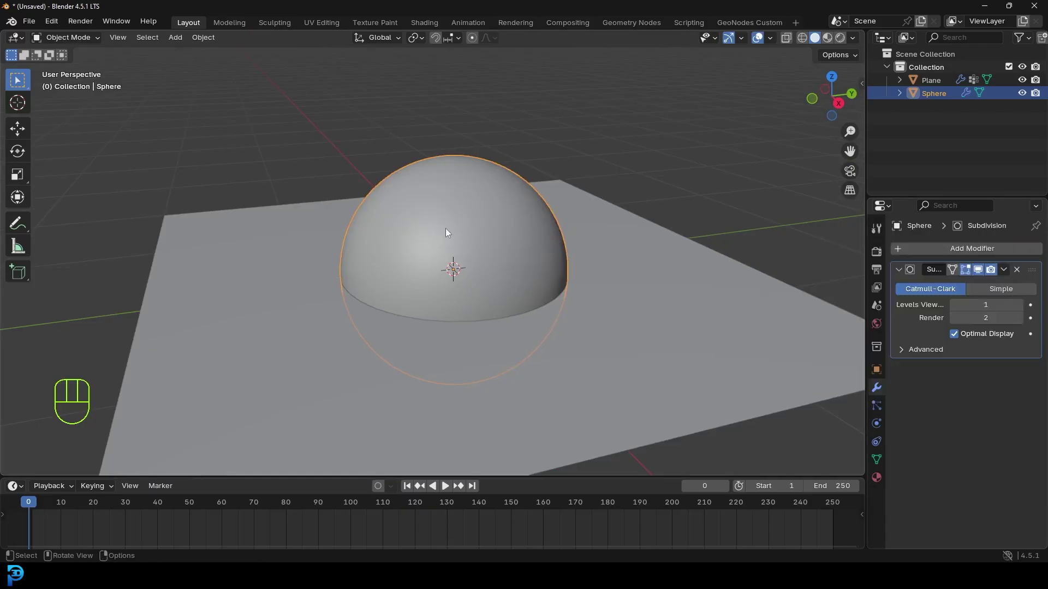
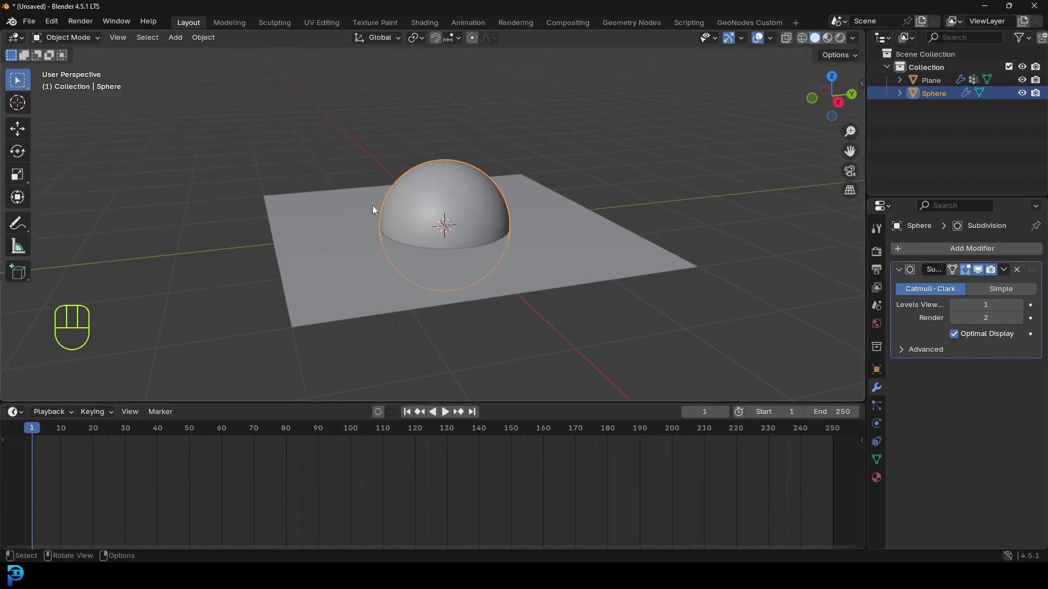
Step: Raise the sphere above the plane and insert a location keyframe
{"action": "left_click_drag", "start_coordinate": [437, 207], "coordinate": [441, 225]}
{"action": "key", "text": "g"}
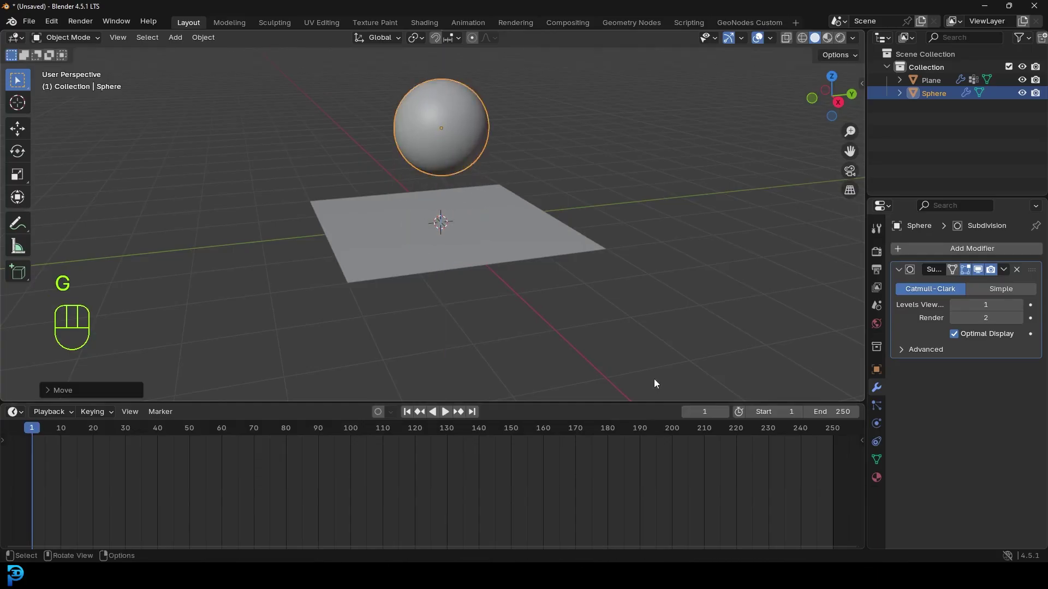
{"action": "left_click_drag", "start_coordinate": [474, 120], "coordinate": [477, 156]}
{"action": "key", "text": "i"}
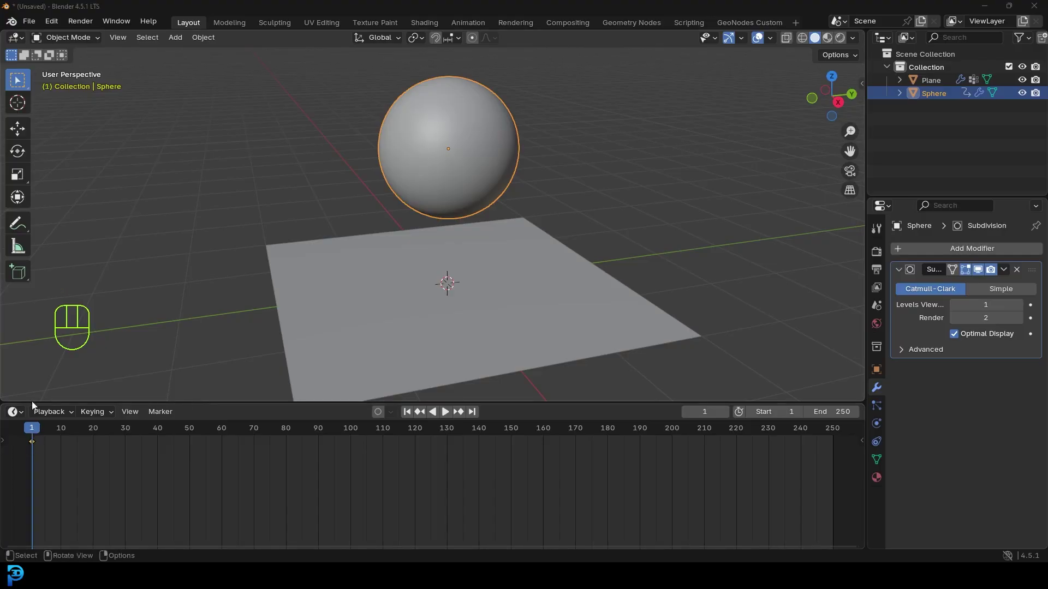
{"action": "left_click", "coordinate": [109, 438]}
{"action": "middle_click", "coordinate": [469, 180]}
{"action": "left_click_drag", "start_coordinate": [480, 221], "coordinate": [473, 203]}
Step: Lower the sphere below the plane at a later frame and keyframe that location
{"action": "key", "text": "g"}
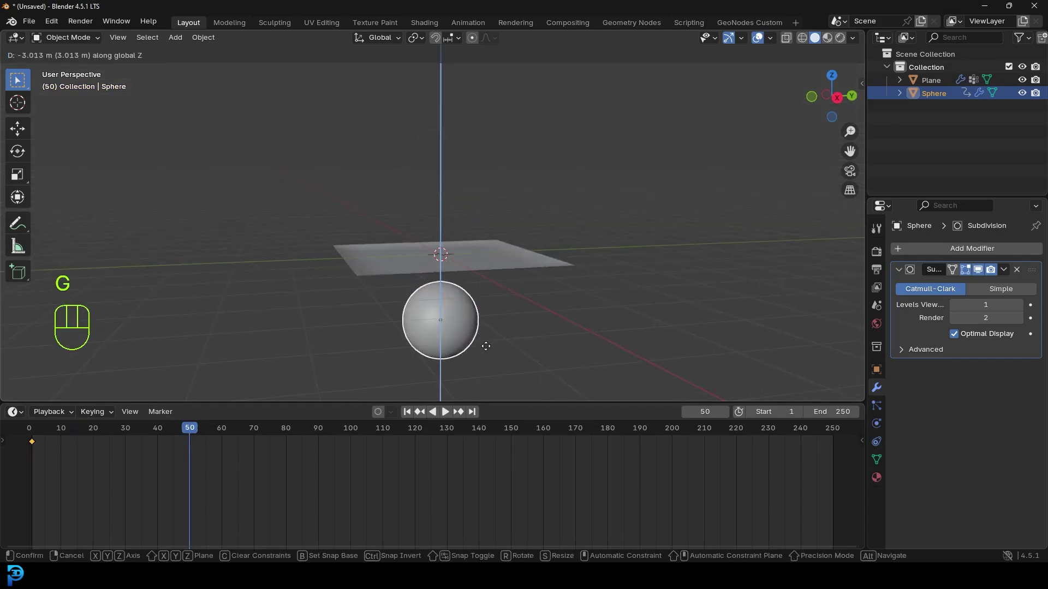
{"action": "left_click_drag", "start_coordinate": [479, 285], "coordinate": [476, 270]}
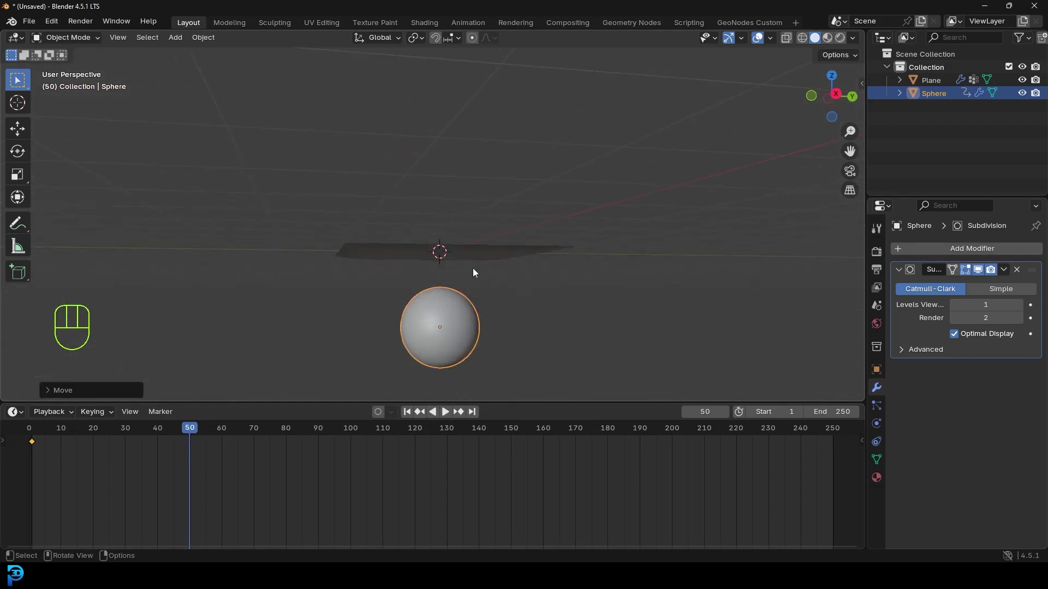
{"action": "key", "text": "i"}
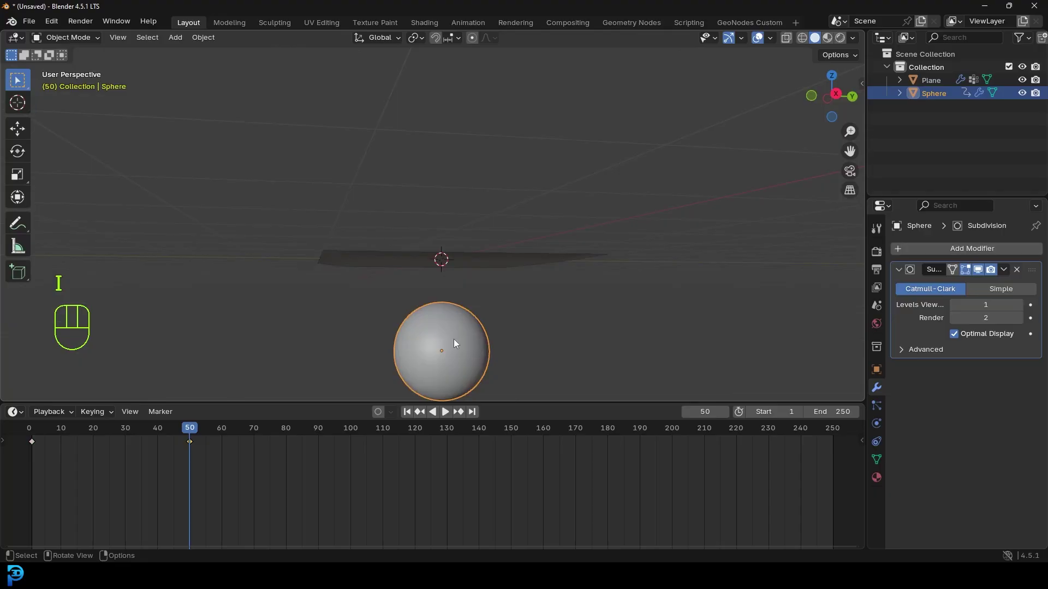
{"action": "left_click_drag", "start_coordinate": [201, 428], "coordinate": [228, 437]}
{"action": "middle_click", "coordinate": [477, 343]}
{"action": "key", "text": "i"}
{"action": "left_click_drag", "start_coordinate": [224, 429], "coordinate": [389, 467]}
{"action": "left_click", "coordinate": [76, 478]}
{"action": "left_click_drag", "start_coordinate": [60, 459], "coordinate": [45, 444]}
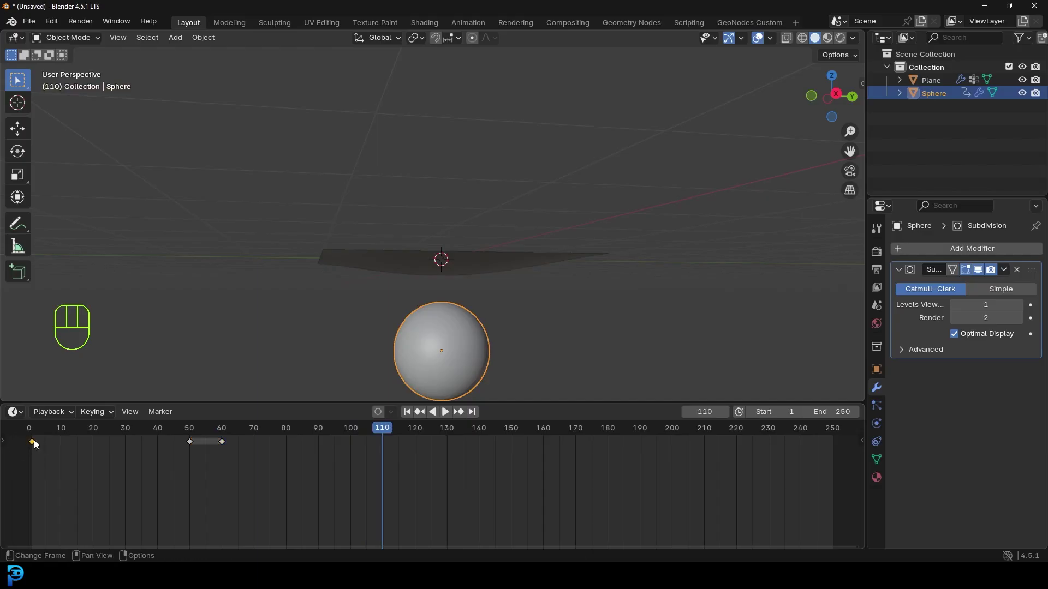
Step: Move the second keyframe to frame 100, set the scene end to frame 150, and play the animation
{"action": "key", "text": "shift+d"}
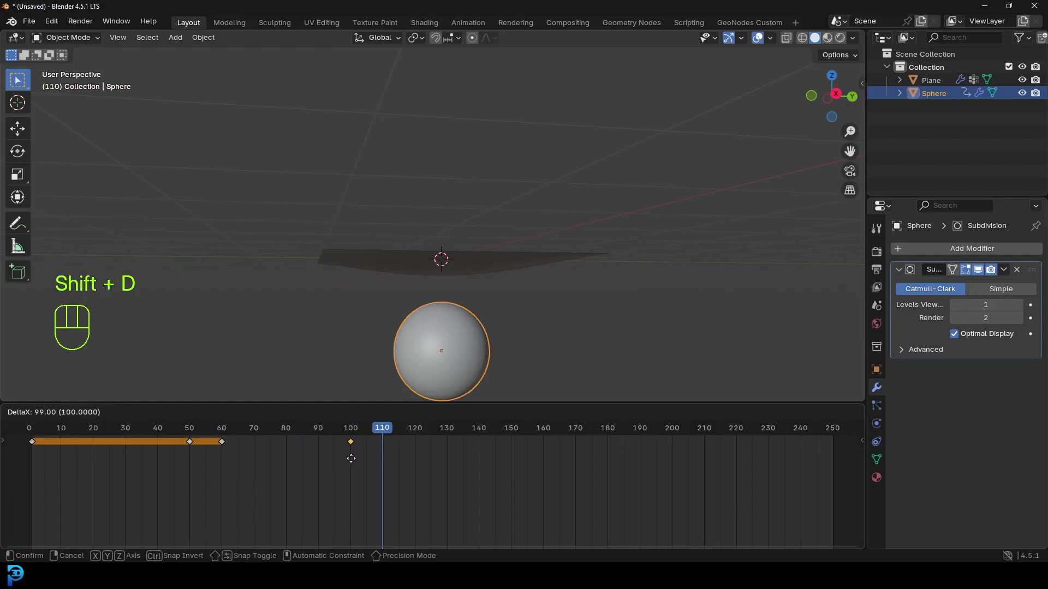
{"action": "left_click_drag", "start_coordinate": [386, 431], "coordinate": [357, 446]}
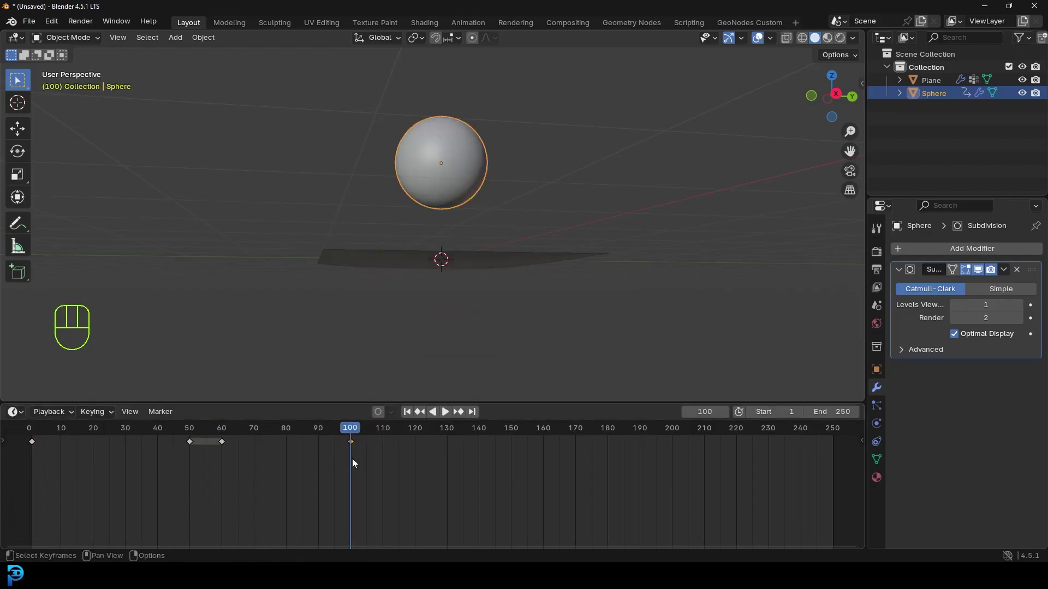
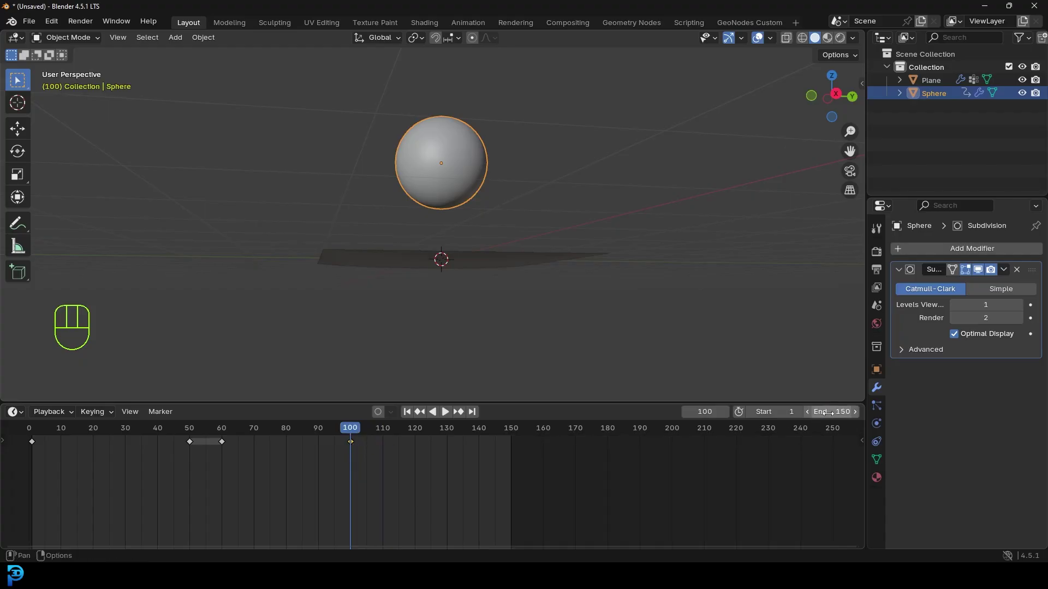
{"action": "left_click_drag", "start_coordinate": [357, 430], "coordinate": [91, 437]}
{"action": "middle_click", "coordinate": [431, 200]}
{"action": "key", "text": "space"}
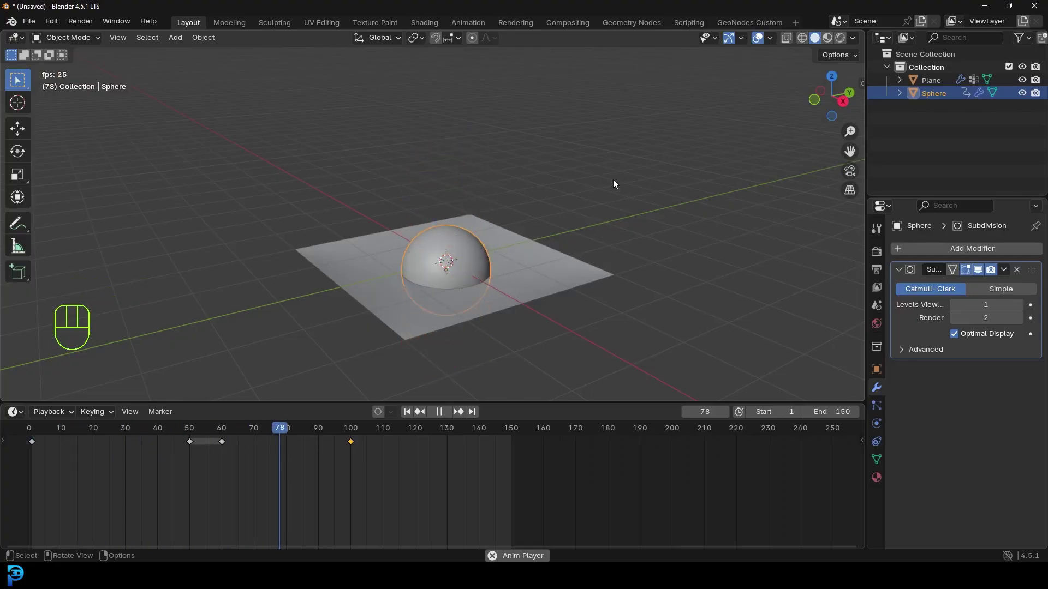
Step: Enable Collision physics on the sphere and play the animation to test the cloth denting
{"action": "key", "text": "space"}
{"action": "left_click", "coordinate": [468, 153]}
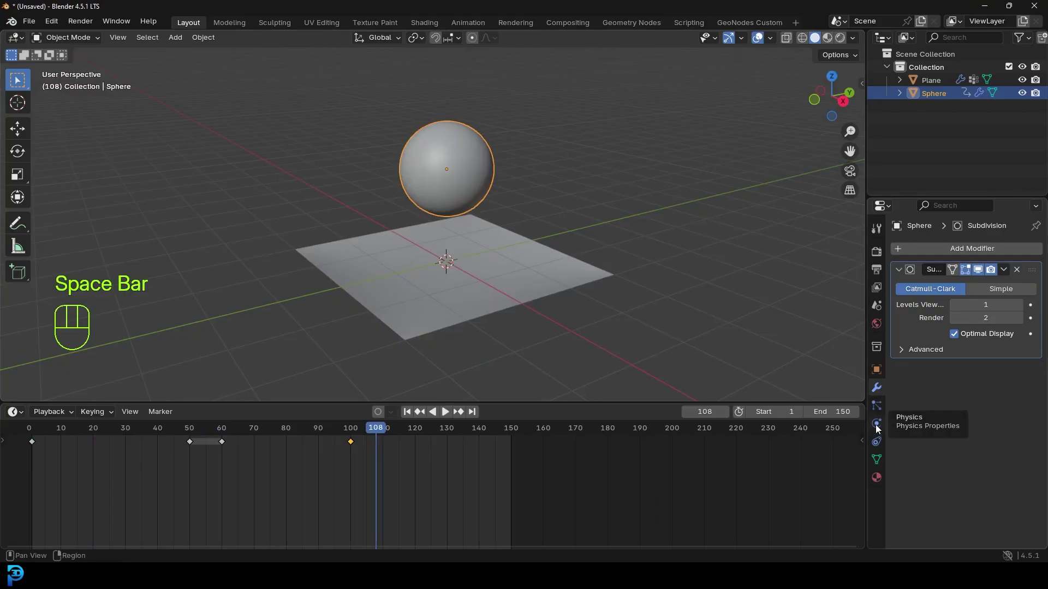
{"action": "left_click", "coordinate": [965, 264]}
{"action": "left_click_drag", "start_coordinate": [311, 441], "coordinate": [30, 455]}
{"action": "key", "text": "space"}
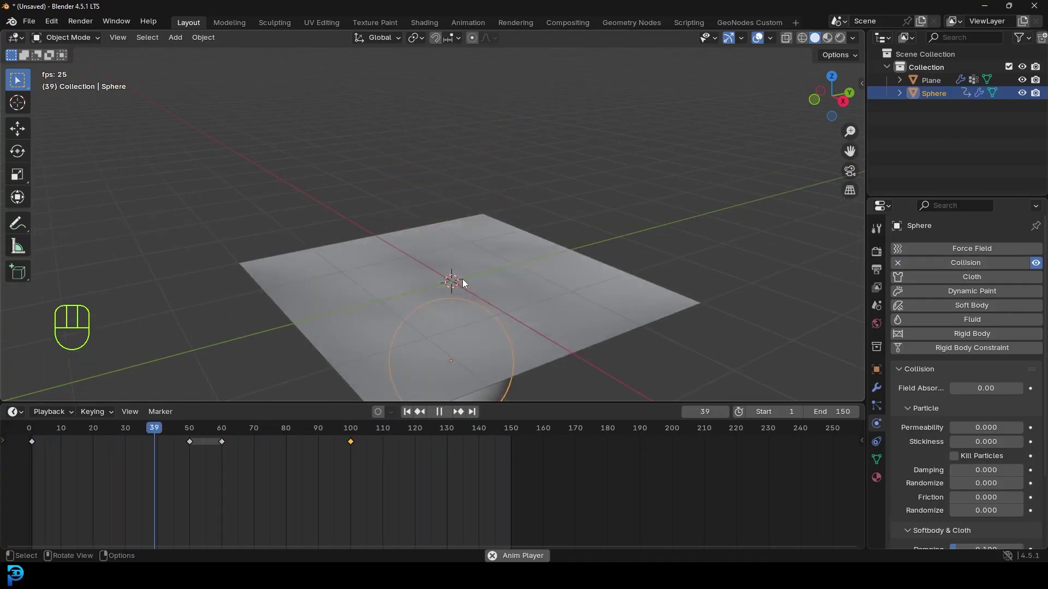
{"action": "key", "text": "space"}
Step: Replay the simulation from several orbited angles to watch the cloth wrap the sphere
{"action": "left_click_drag", "start_coordinate": [484, 296], "coordinate": [475, 269]}
{"action": "key", "text": "space"}
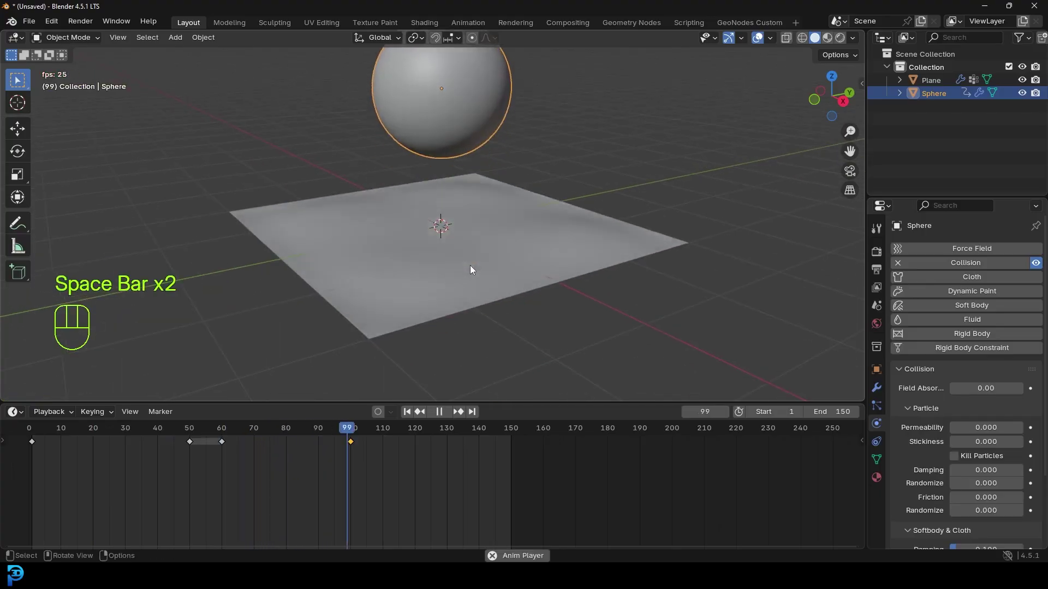
{"action": "key", "text": "space"}
{"action": "left_click_drag", "start_coordinate": [330, 440], "coordinate": [37, 484]}
{"action": "middle_click", "coordinate": [617, 172]}
{"action": "key", "text": "space"}
{"action": "key", "text": "space"}
{"action": "left_click_drag", "start_coordinate": [596, 186], "coordinate": [572, 171]}
{"action": "key", "text": "space"}
{"action": "key", "text": "space"}
Step: Orbit closer to inspect the sphere's base under the draped cloth
{"action": "left_click_drag", "start_coordinate": [473, 349], "coordinate": [523, 366]}
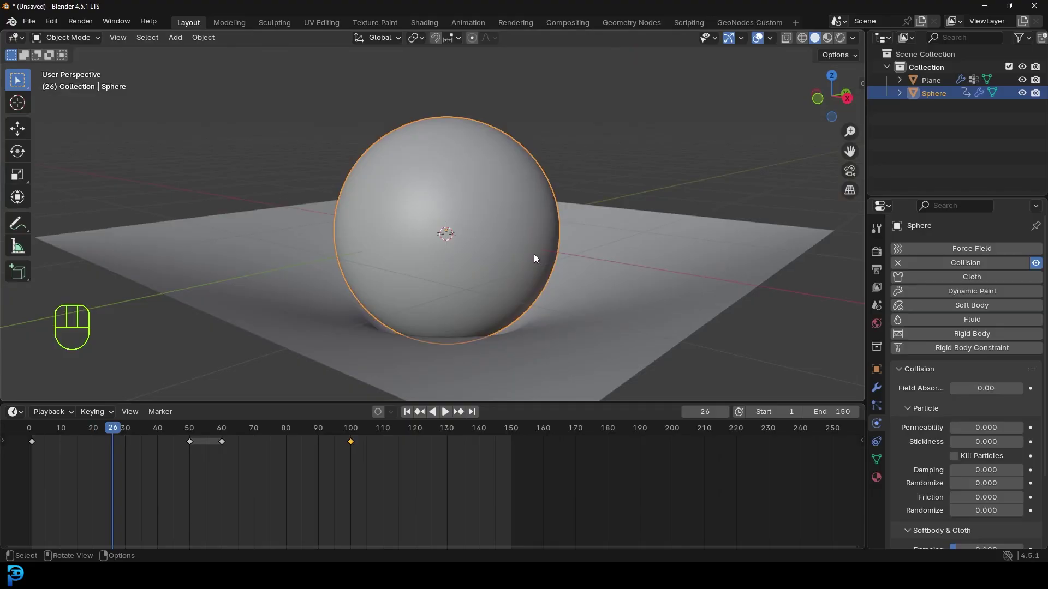
{"action": "left_click_drag", "start_coordinate": [609, 178], "coordinate": [554, 183]}
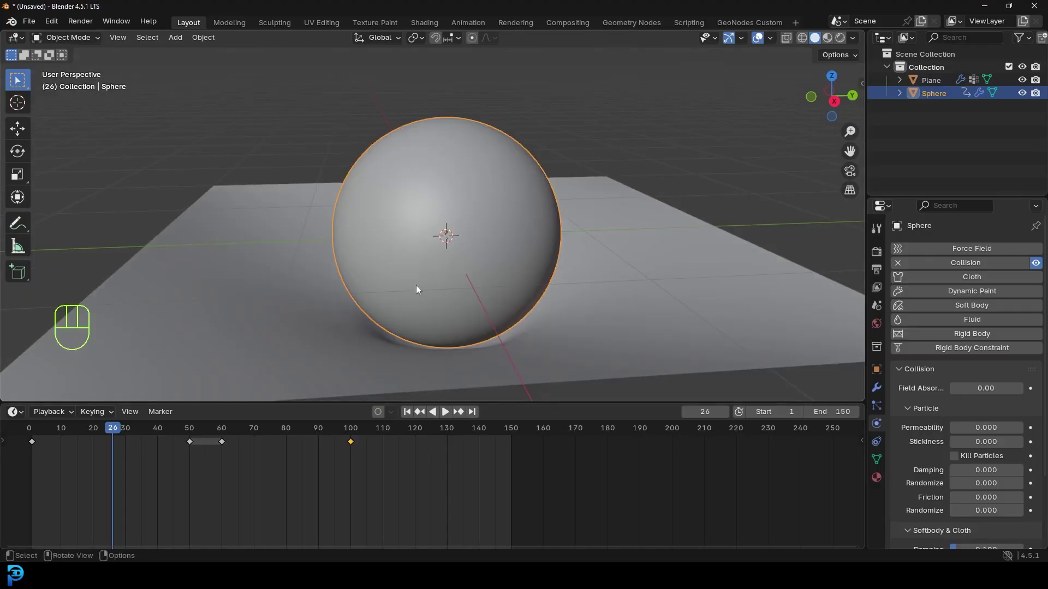
{"action": "left_click_drag", "start_coordinate": [659, 205], "coordinate": [591, 314]}
Step: Apply the plane's Cloth modifier as a shape key and select the resulting Cloth shape key
{"action": "left_click_drag", "start_coordinate": [587, 304], "coordinate": [604, 304]}
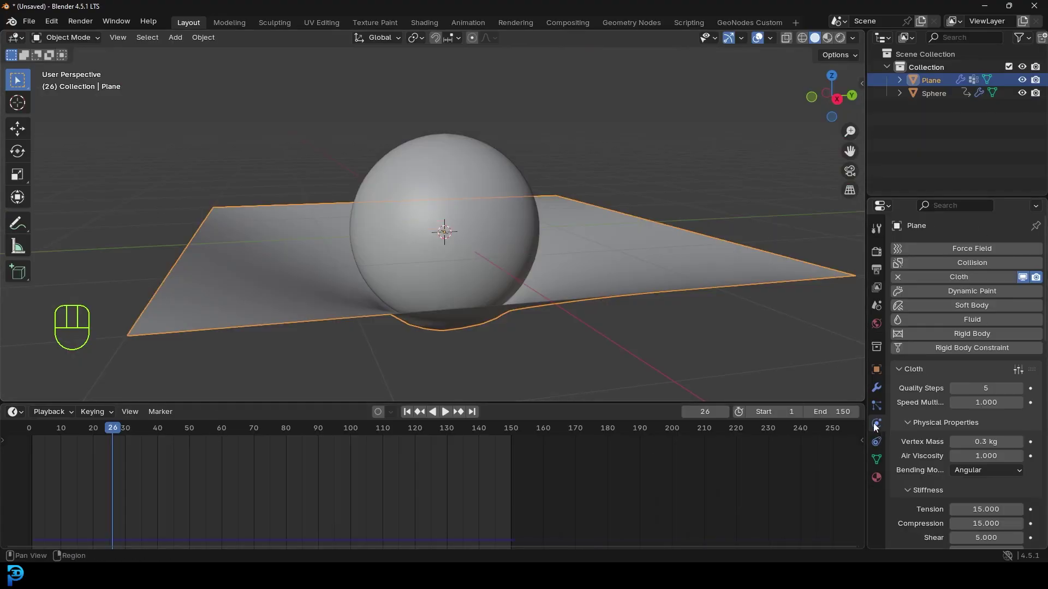
{"action": "left_click", "coordinate": [883, 392]}
{"action": "left_click_drag", "start_coordinate": [1010, 272], "coordinate": [966, 304]}
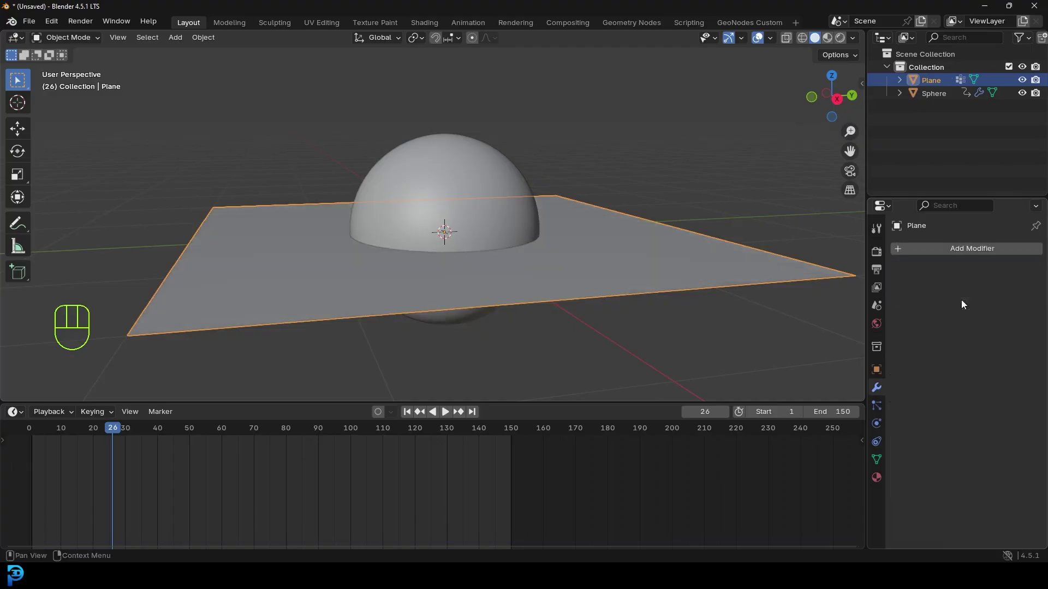
{"action": "middle_click", "coordinate": [511, 119]}
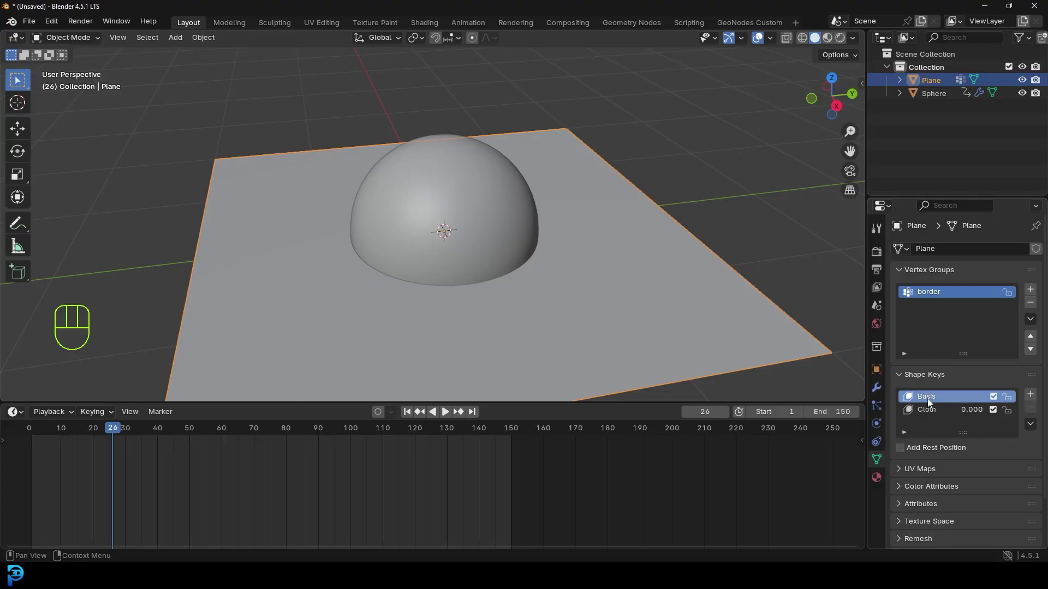
{"action": "left_click", "coordinate": [927, 414]}
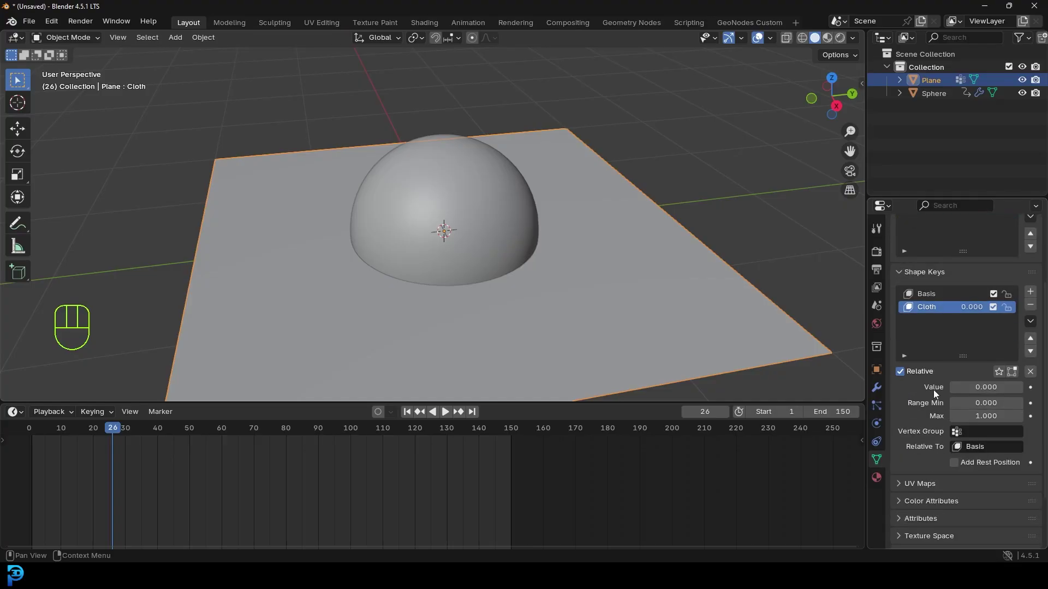
Step: Adjust the Cloth shape key value and review the plane from orbited angles
{"action": "left_click_drag", "start_coordinate": [956, 390], "coordinate": [753, 359]}
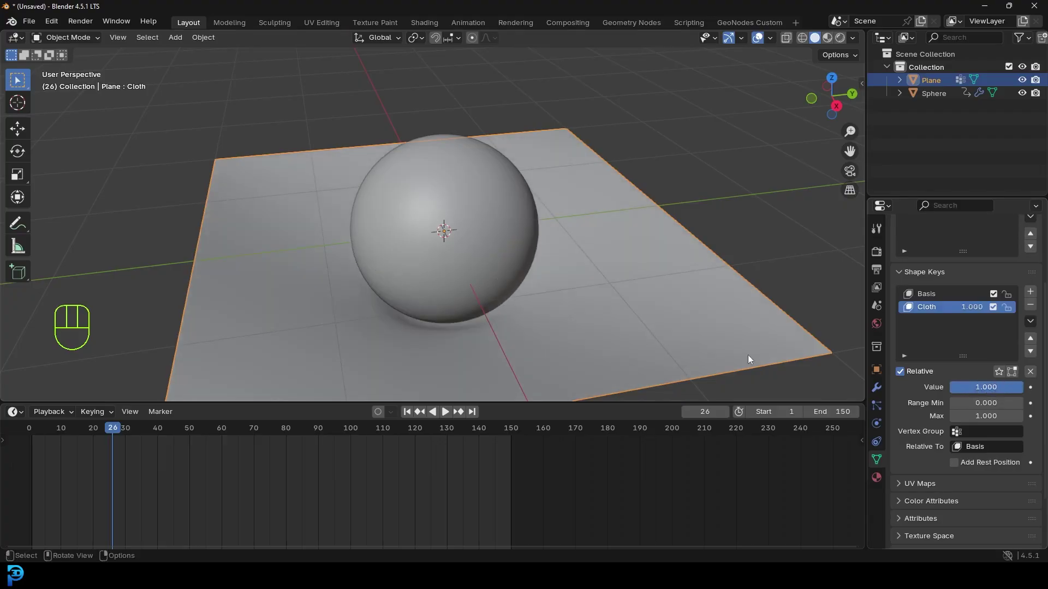
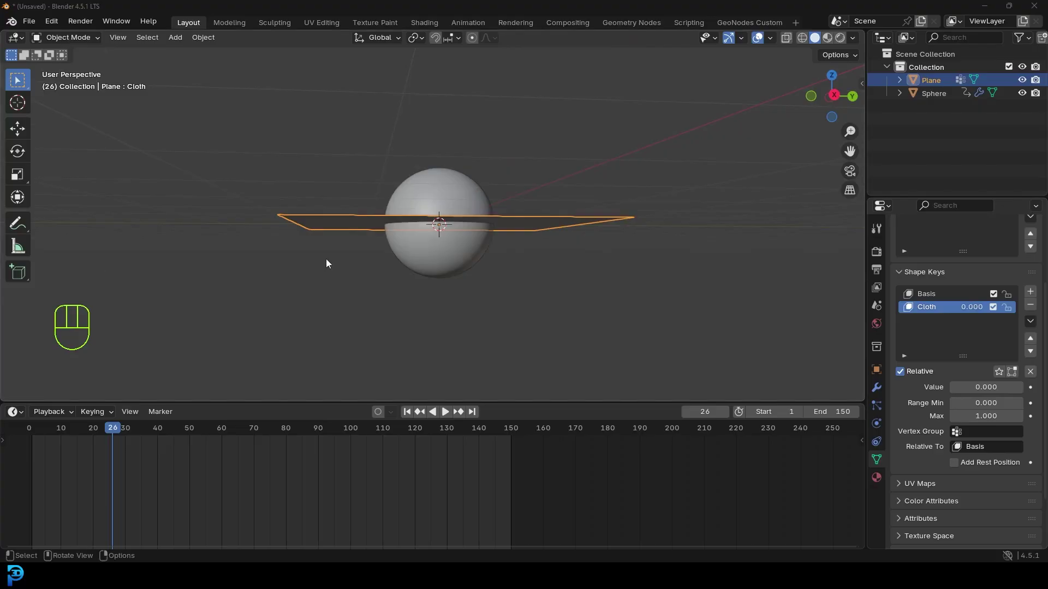
{"action": "left_click_drag", "start_coordinate": [422, 183], "coordinate": [441, 219]}
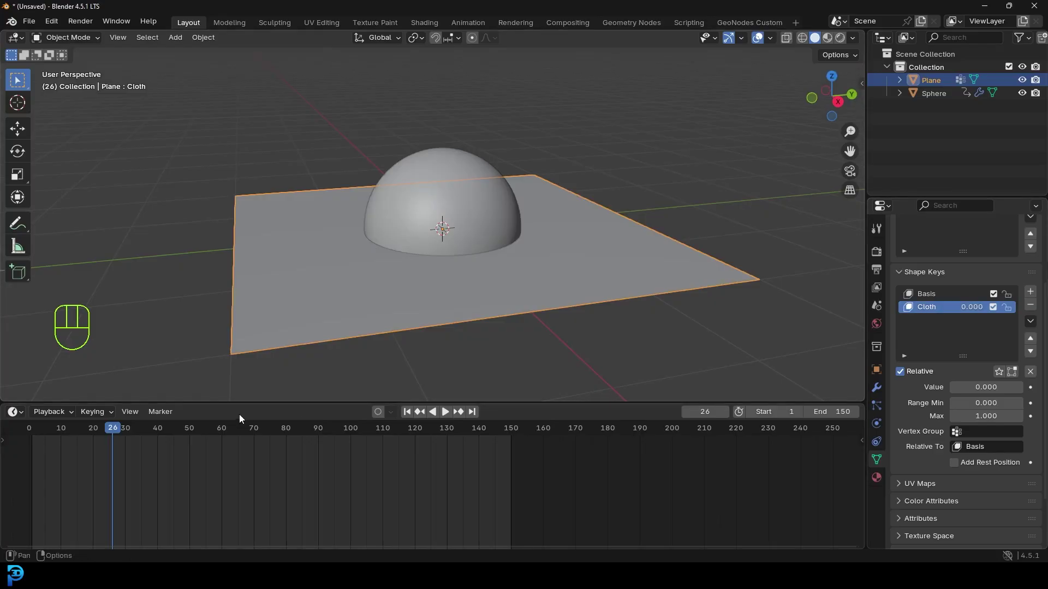
{"action": "left_click_drag", "start_coordinate": [115, 433], "coordinate": [97, 450]}
{"action": "left_click_drag", "start_coordinate": [565, 221], "coordinate": [556, 209]}
{"action": "left_click", "coordinate": [87, 432]}
Step: In front orthographic view, step to frame 18 where the sphere first touches the plane
{"action": "middle_click", "coordinate": [381, 246]}
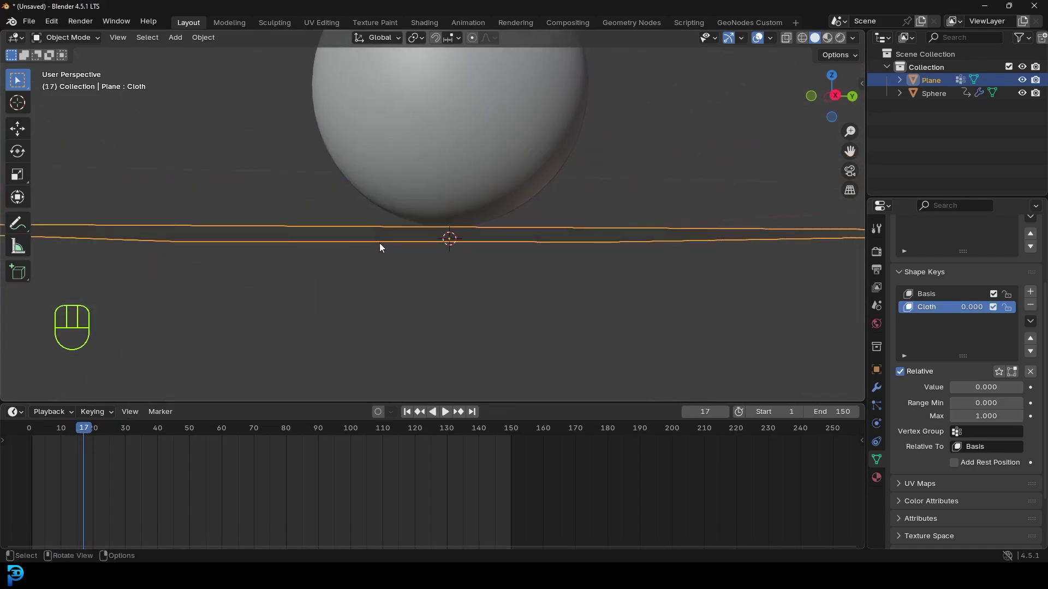
{"action": "key", "text": "KP_1"}
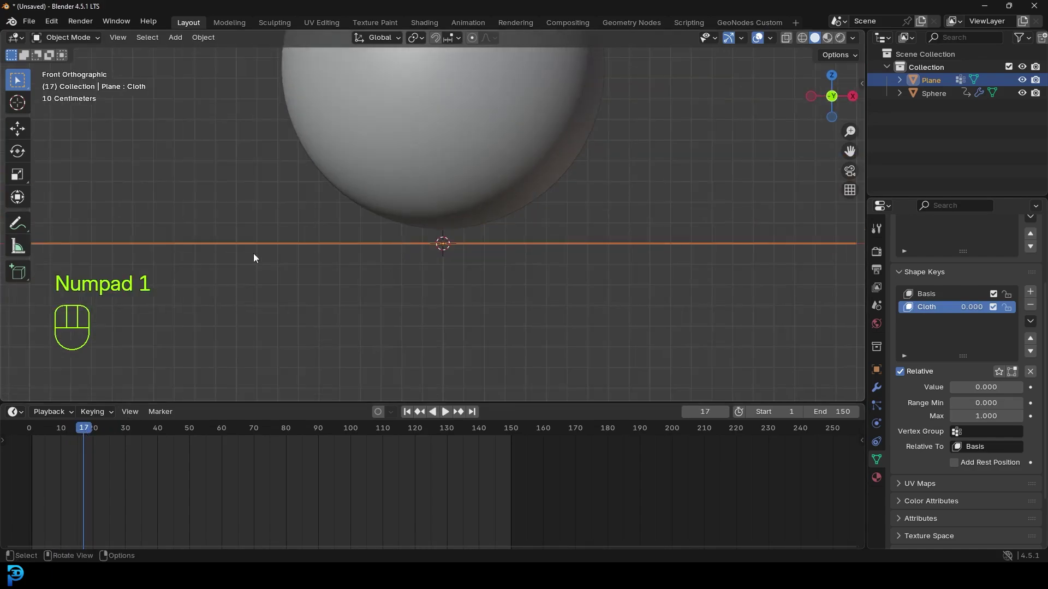
{"action": "key", "text": "Right"}
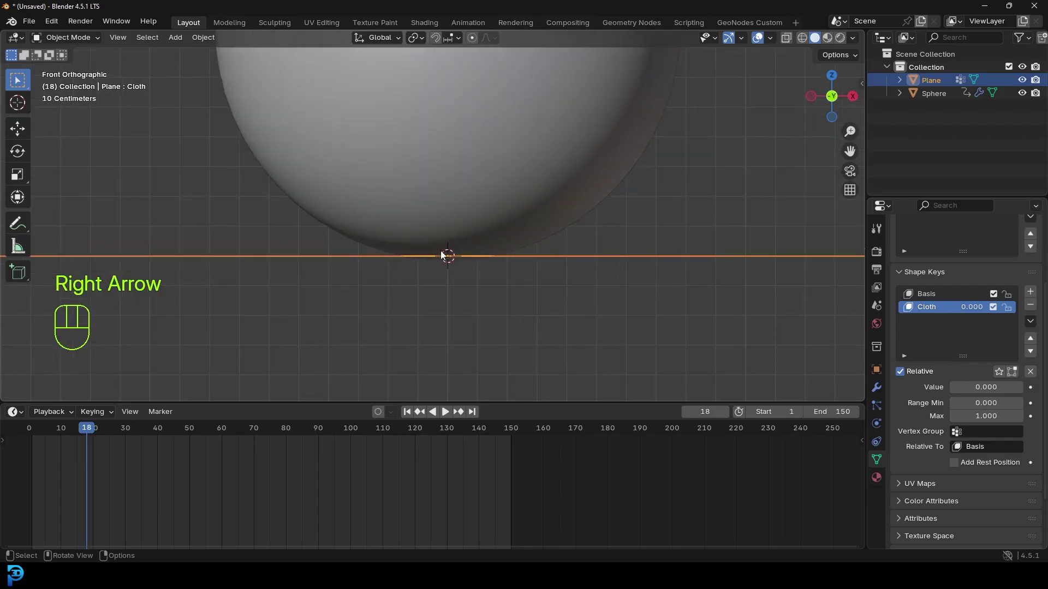
{"action": "middle_click", "coordinate": [452, 251]}
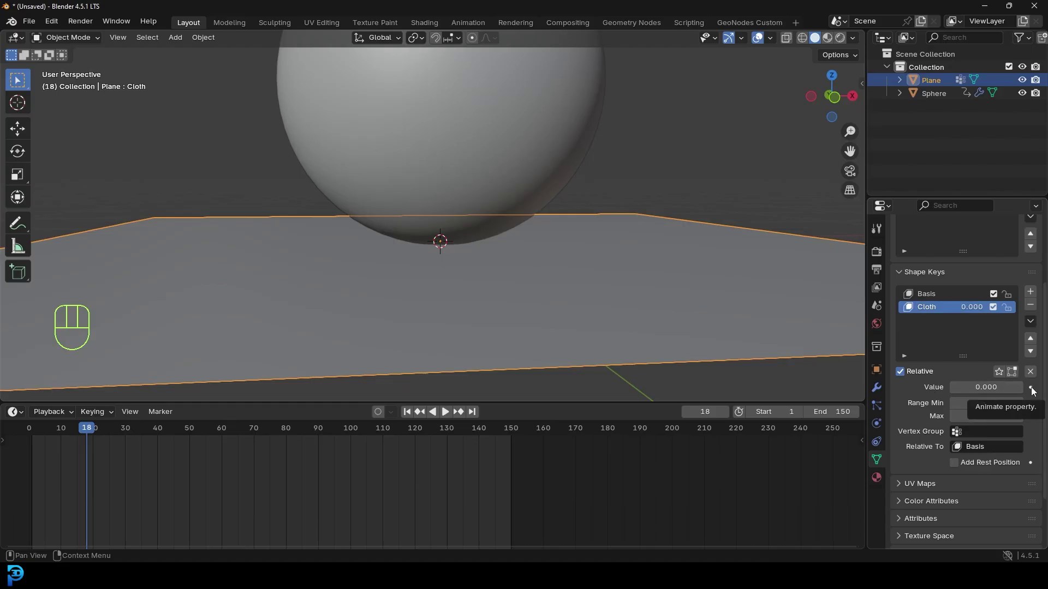
Step: Keyframe the Cloth value at 0 on frame 18 and at 1 on frame 26, then scrub to preview
{"action": "left_click", "coordinate": [1037, 391]}
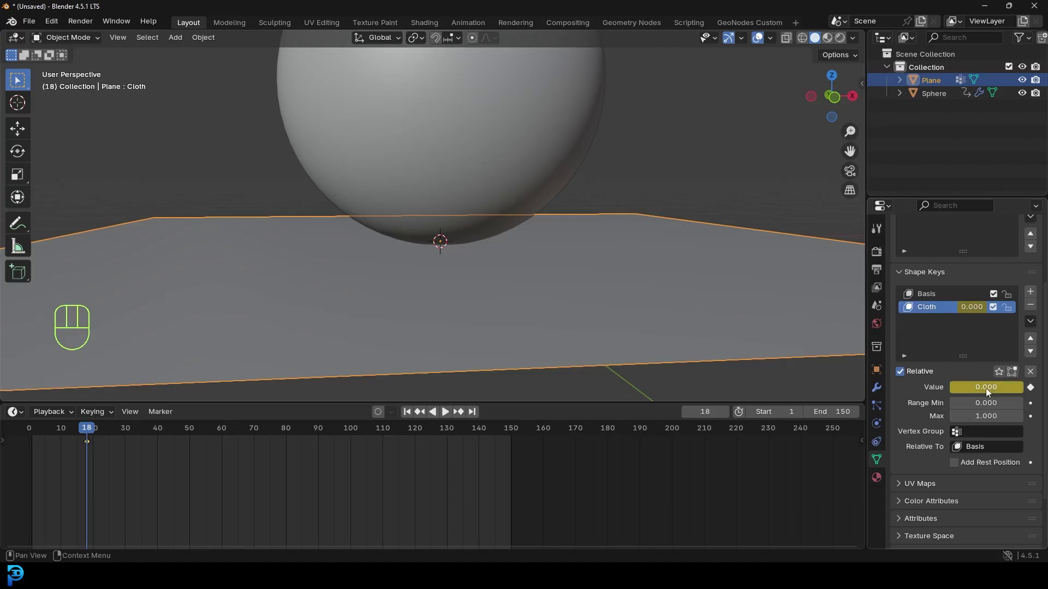
{"action": "left_click_drag", "start_coordinate": [92, 433], "coordinate": [128, 441]}
{"action": "left_click_drag", "start_coordinate": [386, 327], "coordinate": [382, 326]}
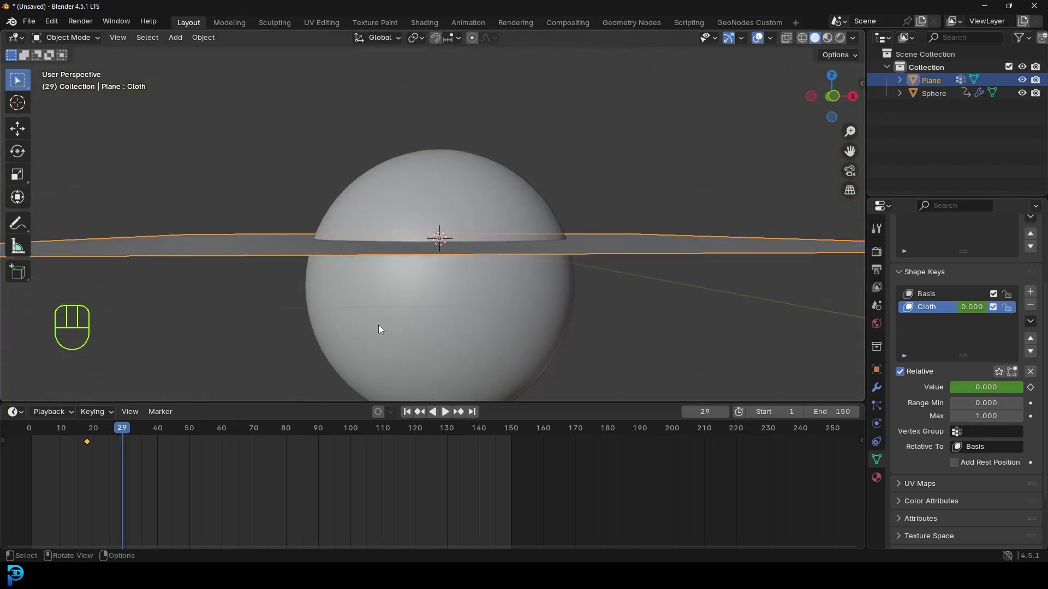
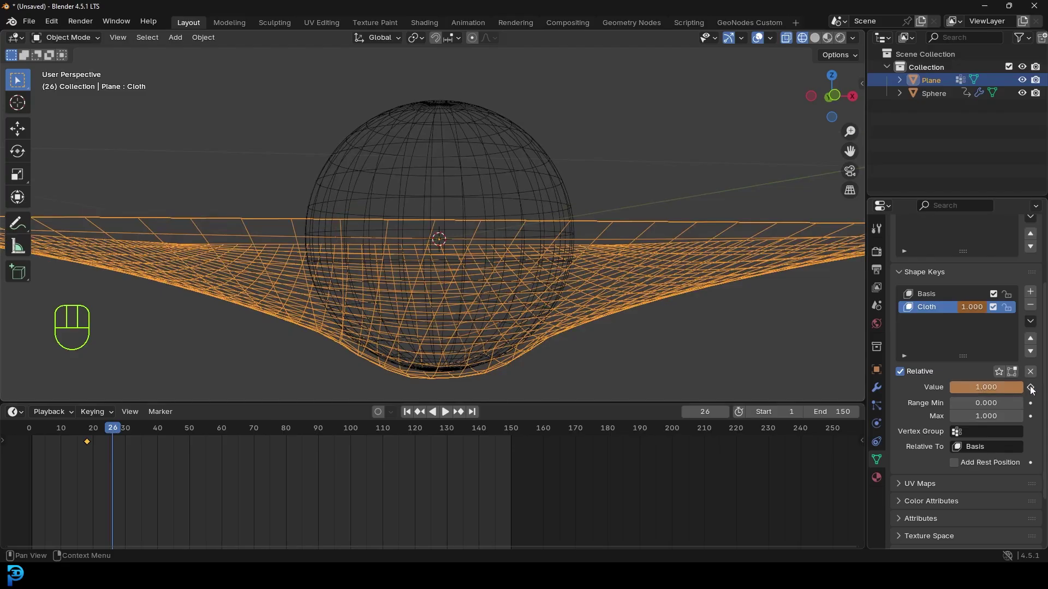
{"action": "left_click", "coordinate": [1035, 389]}
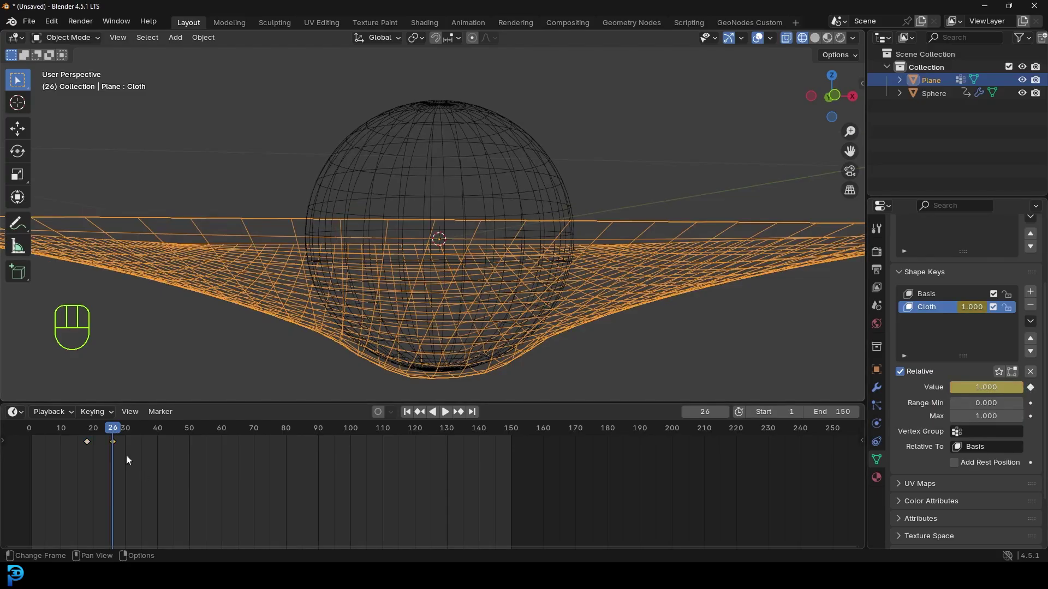
{"action": "left_click_drag", "start_coordinate": [112, 428], "coordinate": [122, 430]}
Step: Return to solid shading and play the animation to check the draping blend
{"action": "key", "text": "z"}
{"action": "left_click_drag", "start_coordinate": [491, 243], "coordinate": [506, 269]}
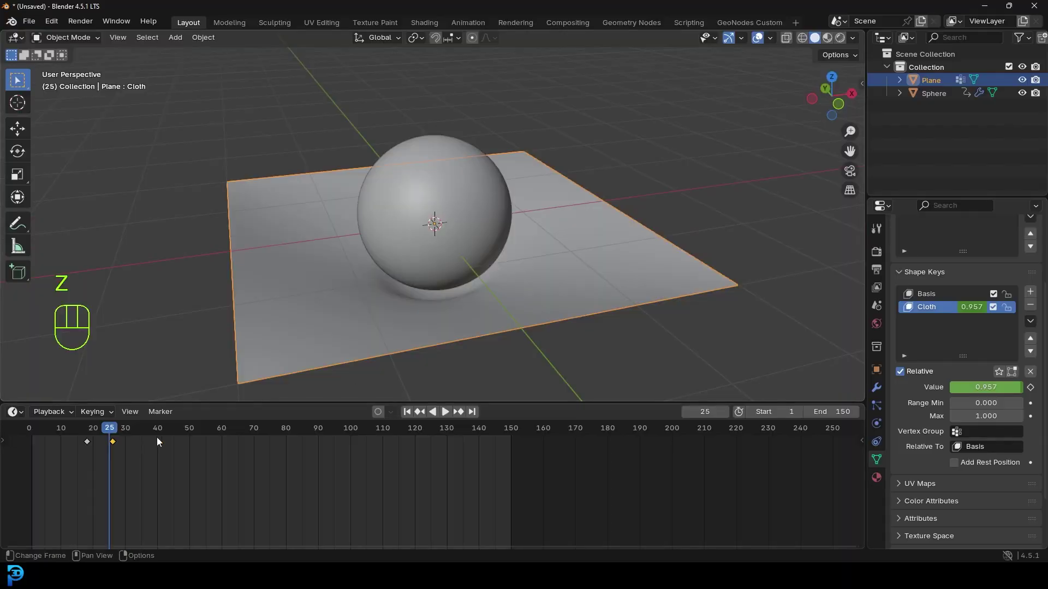
{"action": "left_click_drag", "start_coordinate": [116, 430], "coordinate": [862, 431]}
{"action": "key", "text": "space"}
{"action": "middle_click", "coordinate": [385, 231]}
{"action": "key", "text": "space"}
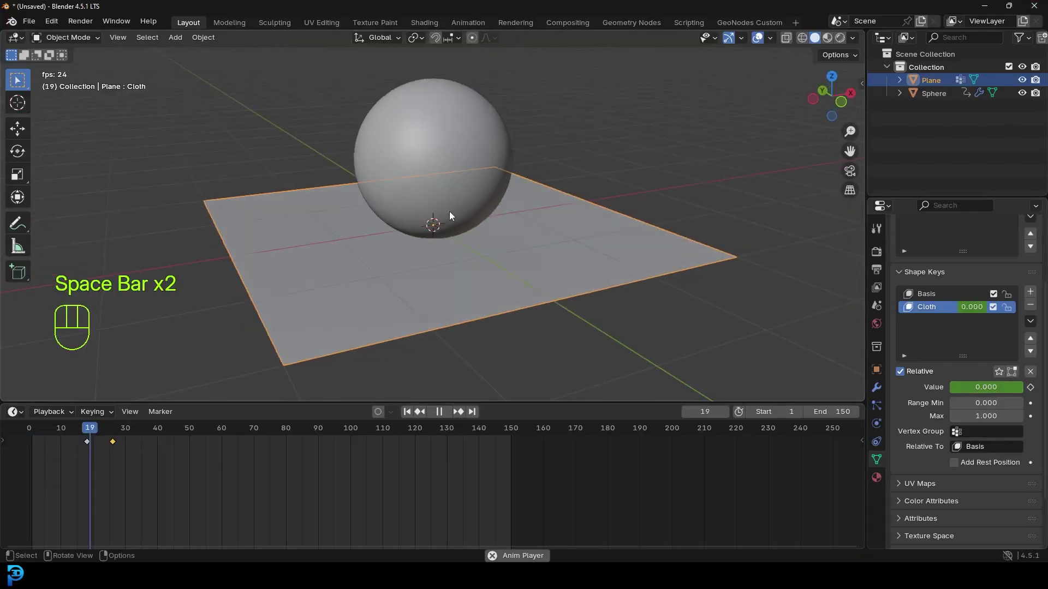
{"action": "key", "text": "space"}
{"action": "left_click_drag", "start_coordinate": [127, 427], "coordinate": [109, 442]}
{"action": "middle_click", "coordinate": [452, 280]}
Step: Rekey the Cloth value at 1 on frame 26 and 0 on frame 20, nudging the keyframes in the timeline
{"action": "left_click", "coordinate": [93, 446]}
{"action": "key", "text": "g"}
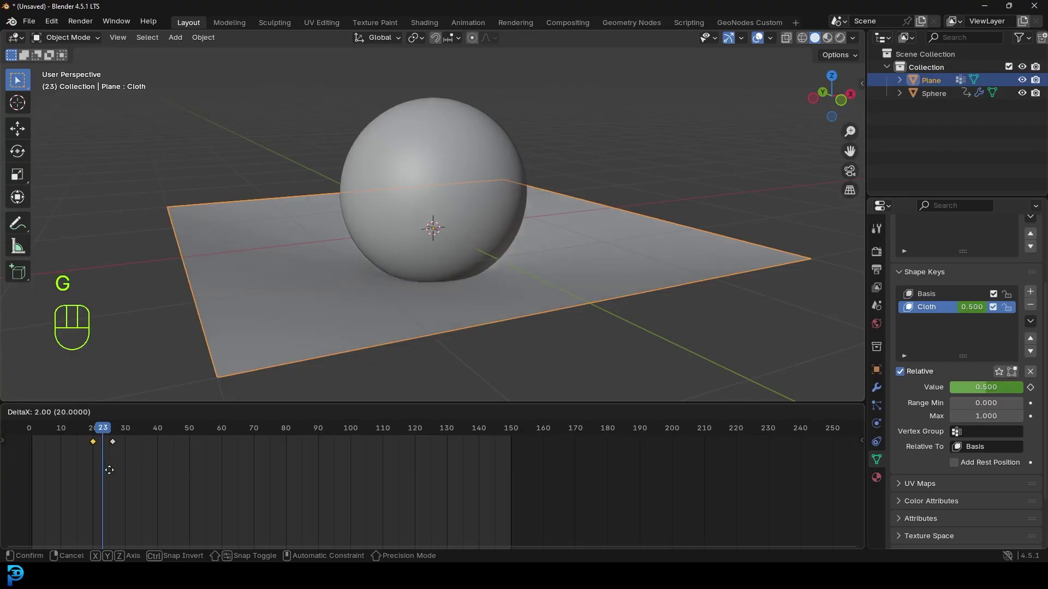
{"action": "left_click", "coordinate": [101, 432]}
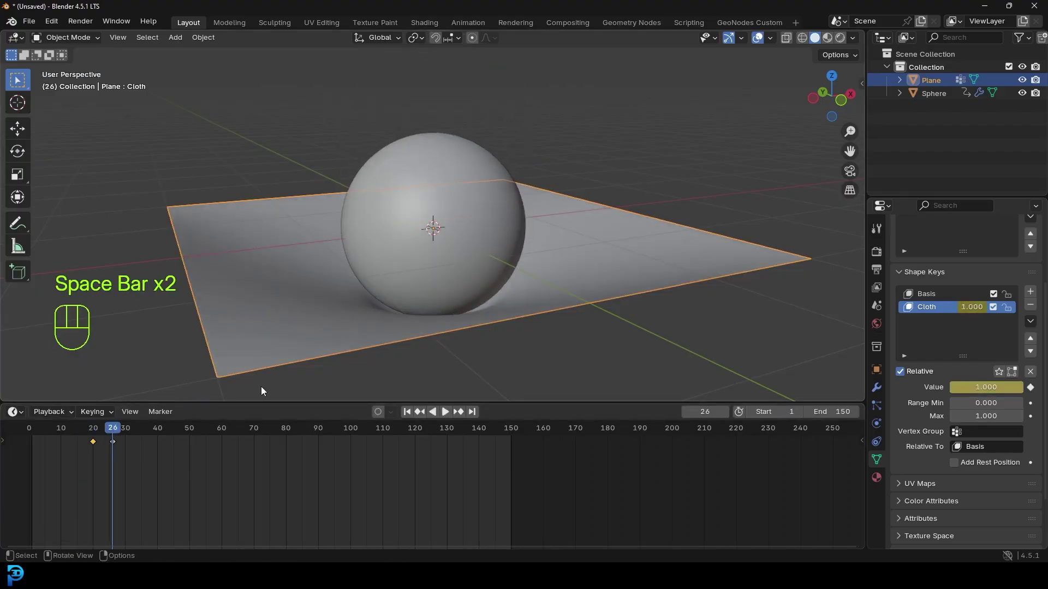
{"action": "key", "text": "space"}
{"action": "middle_click", "coordinate": [390, 331]}
{"action": "left_click_drag", "start_coordinate": [392, 331], "coordinate": [397, 259]}
{"action": "middle_click", "coordinate": [403, 268]}
{"action": "left_click", "coordinate": [108, 433]}
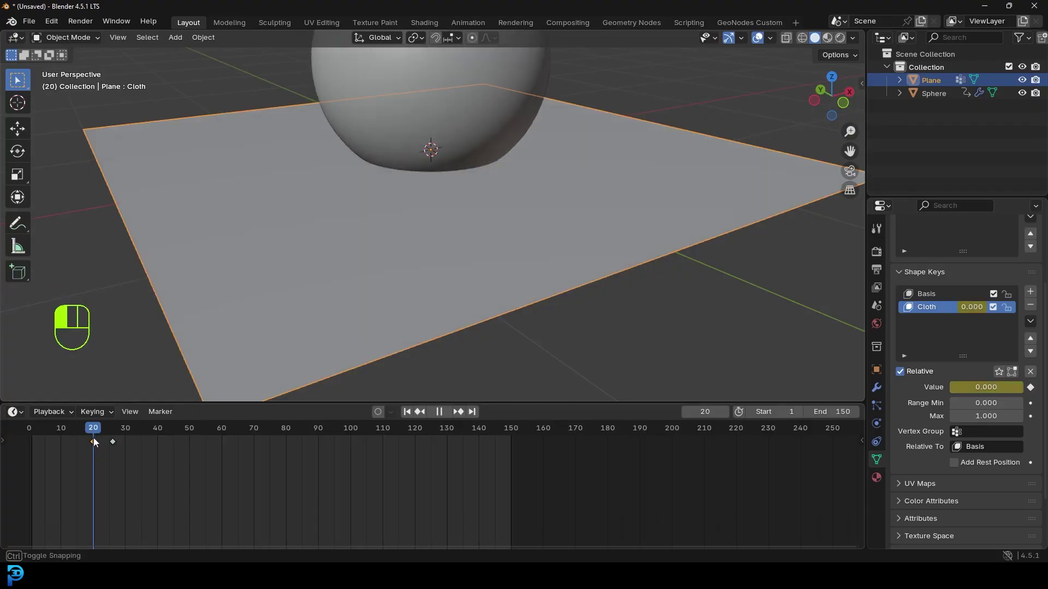
{"action": "key", "text": "g"}
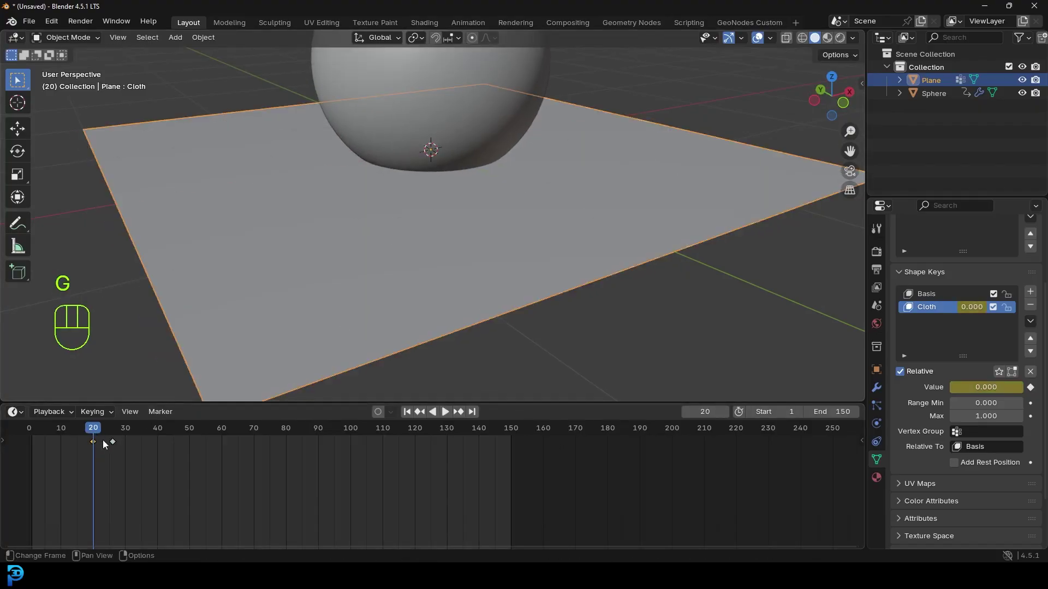
{"action": "left_click", "coordinate": [102, 444]}
{"action": "key", "text": "g"}
Step: Play from the start to review the draping, then look closely at the dent in the plane
{"action": "left_click_drag", "start_coordinate": [468, 190], "coordinate": [437, 200]}
{"action": "key", "text": "space"}
{"action": "key", "text": "space"}
{"action": "key", "text": "shift+Left"}
{"action": "key", "text": "space"}
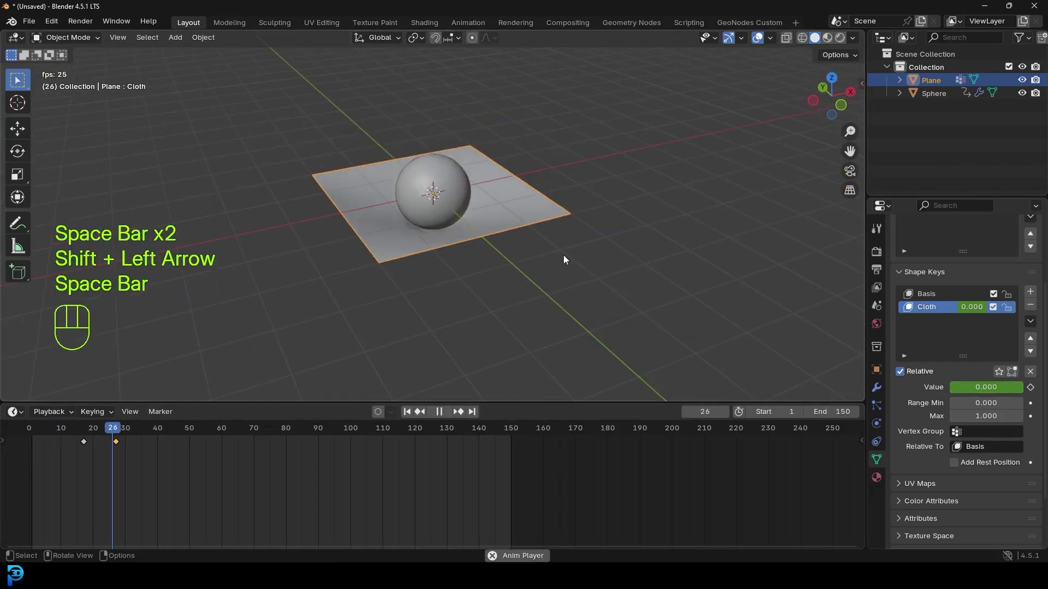
{"action": "key", "text": "space"}
{"action": "left_click_drag", "start_coordinate": [183, 431], "coordinate": [233, 462]}
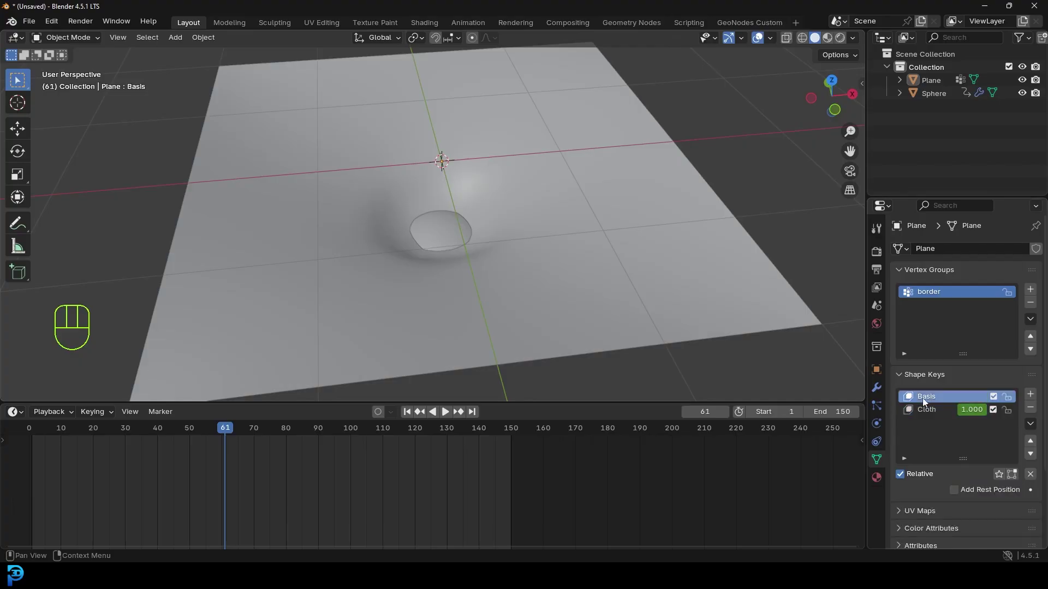
Step: Select the Basis shape key and enter edit mode on the flat plane mesh
{"action": "left_click", "coordinate": [620, 164]}
{"action": "middle_click", "coordinate": [544, 217]}
{"action": "key", "text": "Tab"}
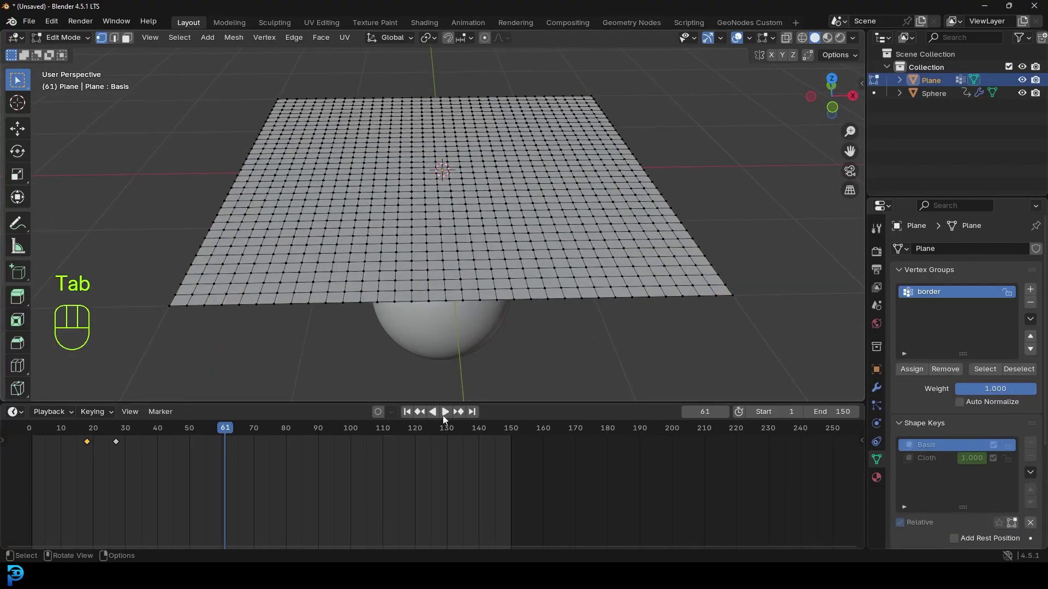
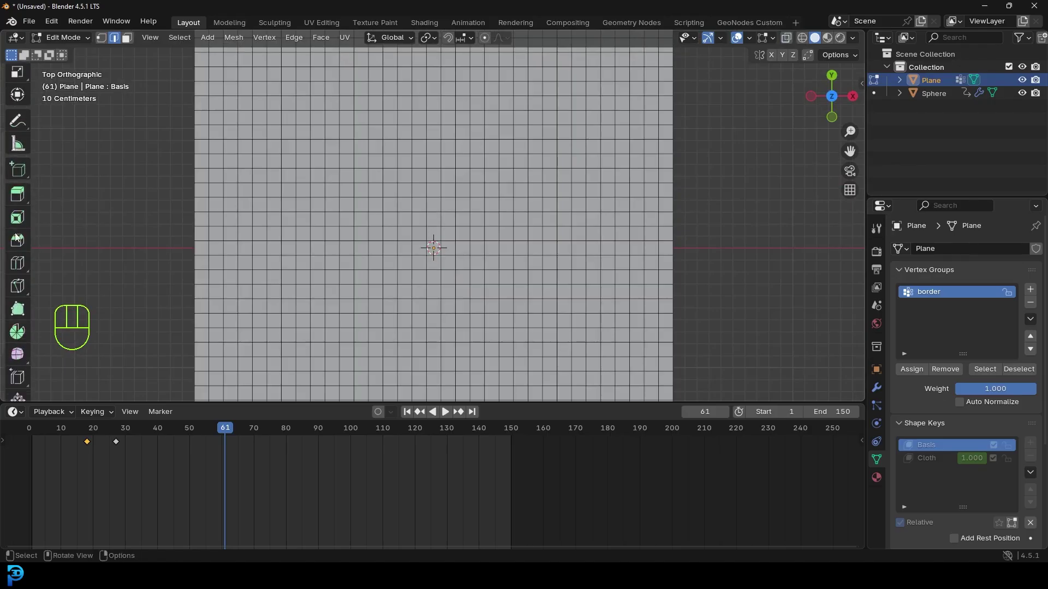
Step: Knife a jagged zig-zag tear line across the subdivided plane and deselect the cut edges
{"action": "left_click", "coordinate": [23, 264]}
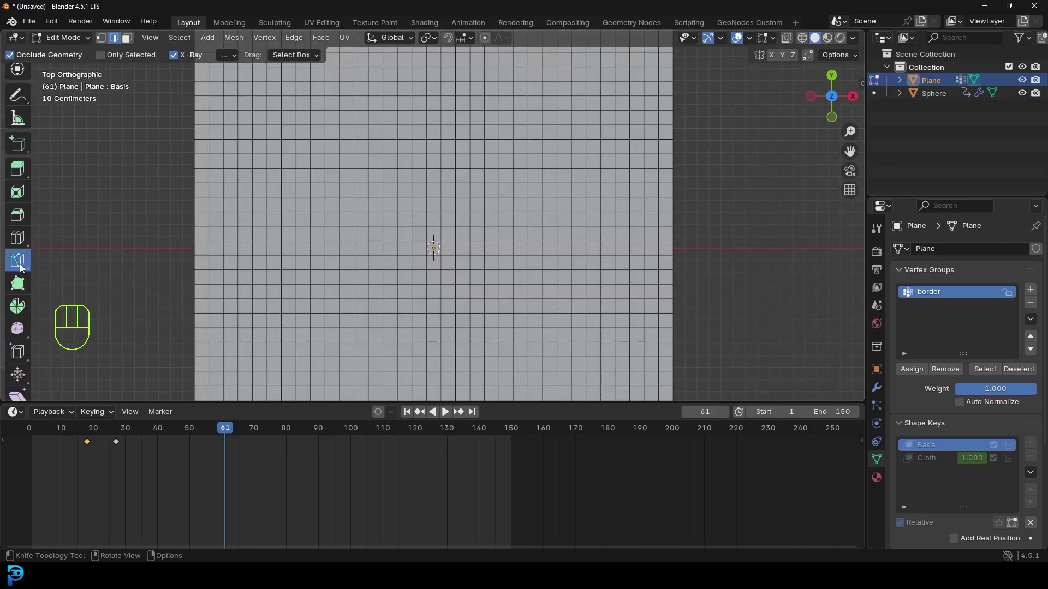
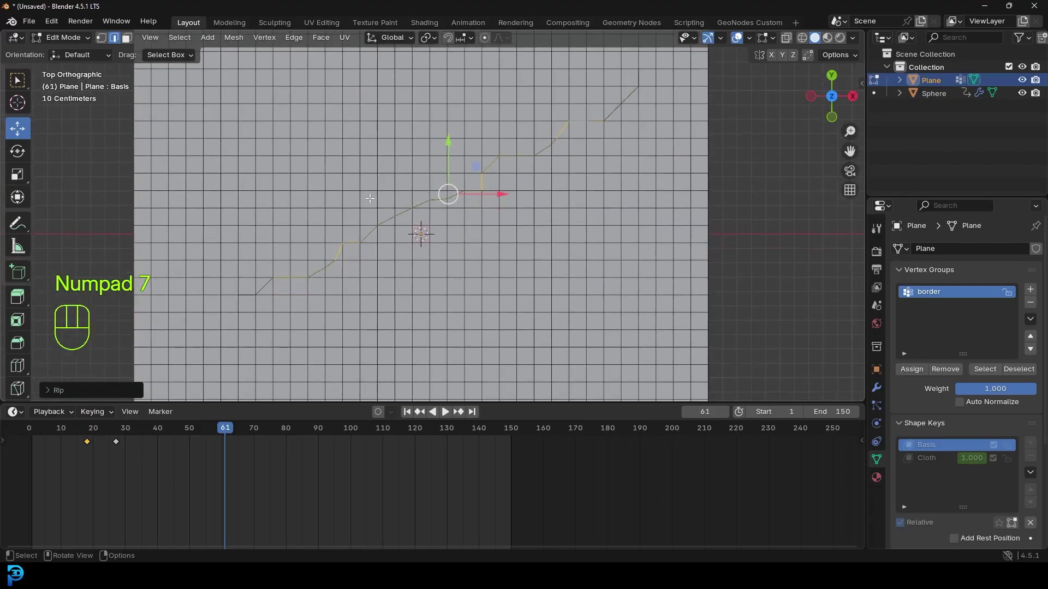
{"action": "key", "text": "alt+a"}
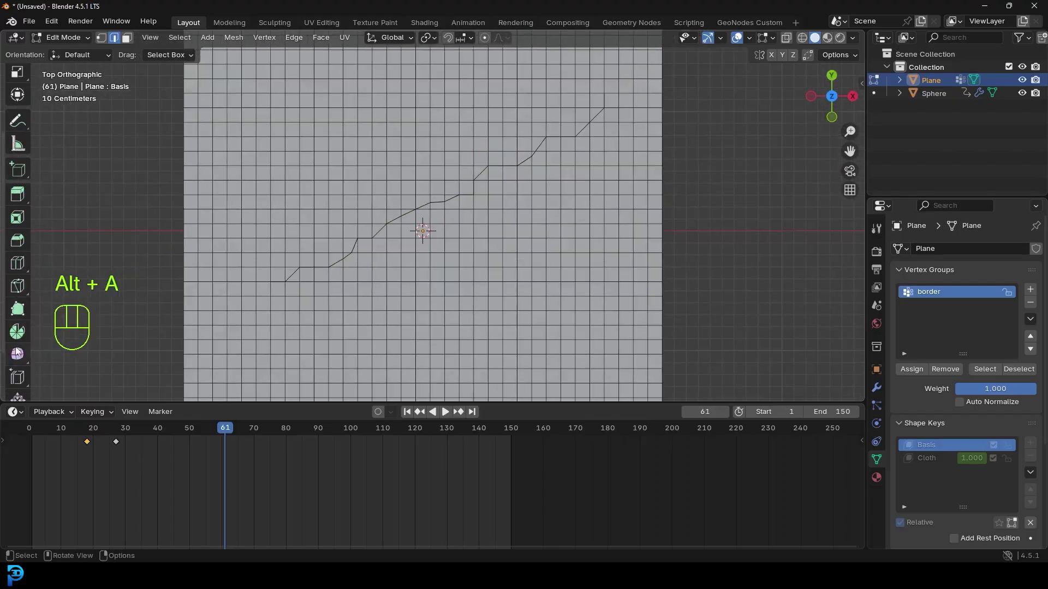
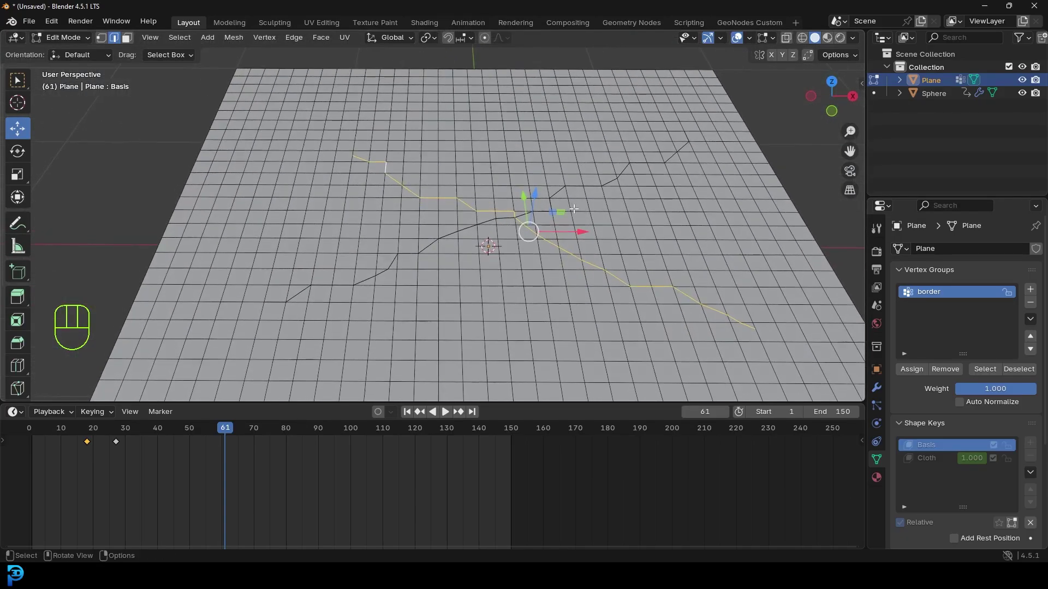
Step: Rip the plane open along both knife-cut tear lines with V and return to Object Mode
{"action": "key", "text": "v"}
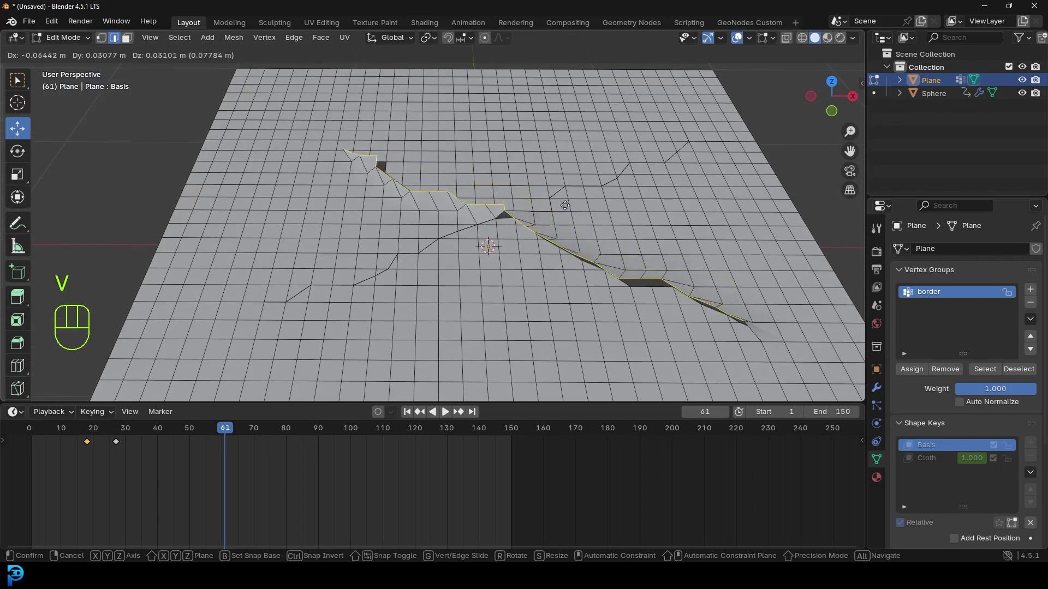
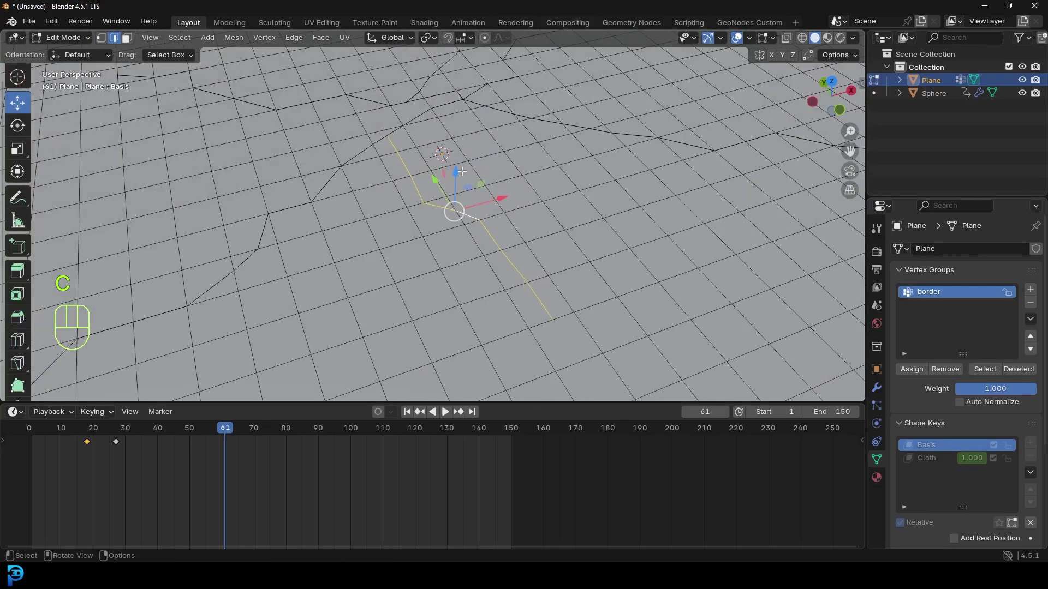
{"action": "key", "text": "v"}
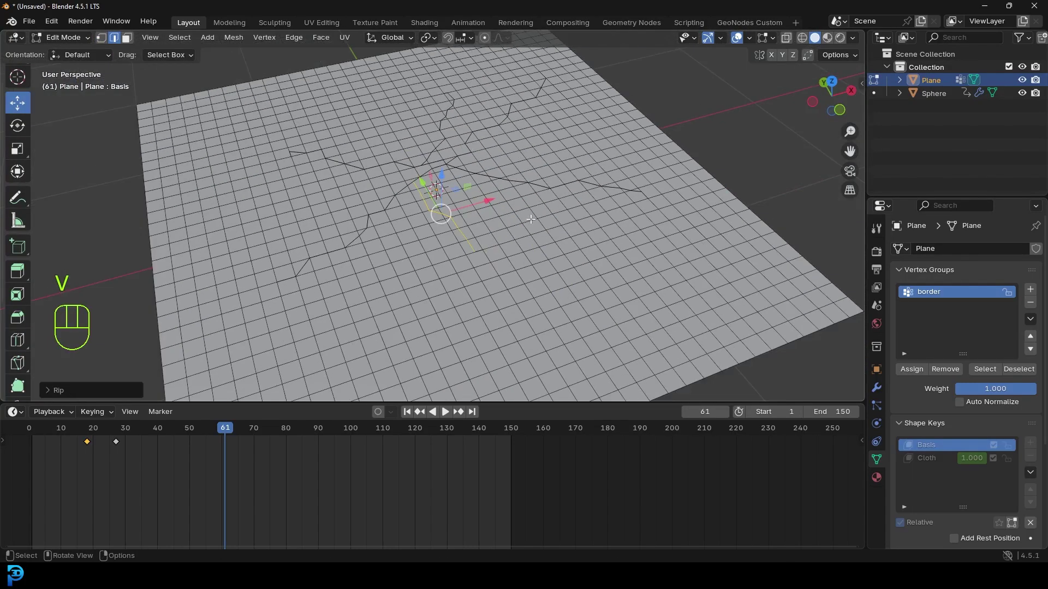
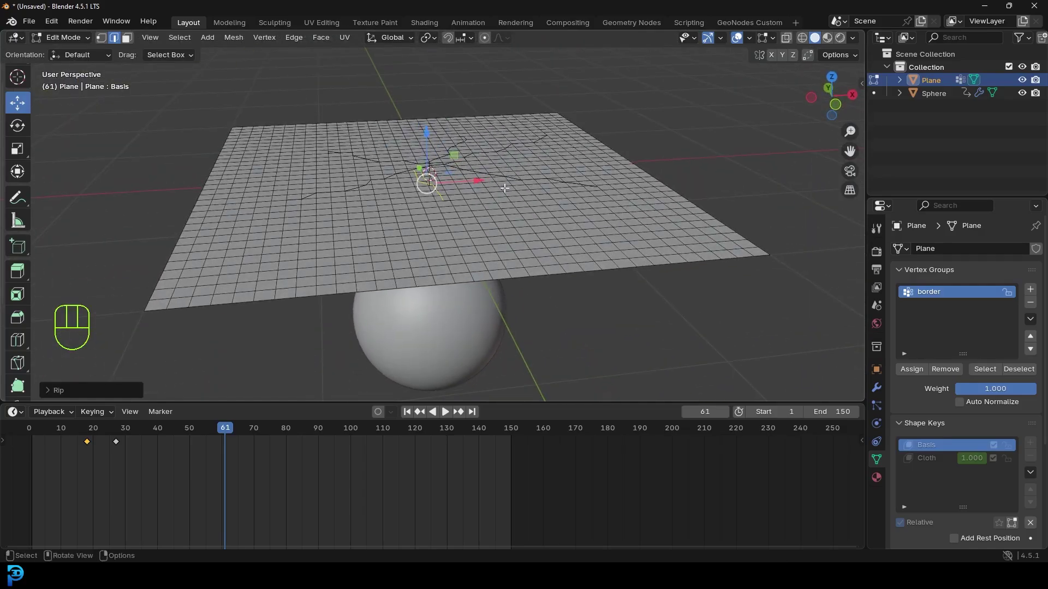
{"action": "left_click_drag", "start_coordinate": [83, 39], "coordinate": [326, 99]}
{"action": "middle_click", "coordinate": [495, 207]}
{"action": "left_click_drag", "start_coordinate": [232, 432], "coordinate": [882, 391]}
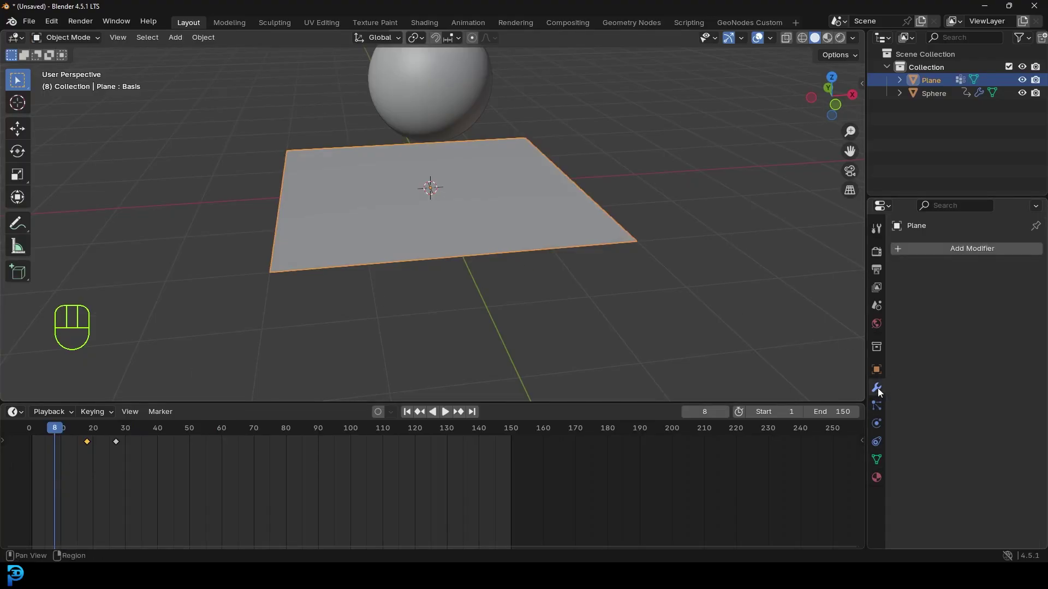
Step: Add Cloth physics to the plane, pinned by the border group, simulation start frame 27
{"action": "left_click", "coordinate": [882, 427]}
{"action": "left_click", "coordinate": [948, 280]}
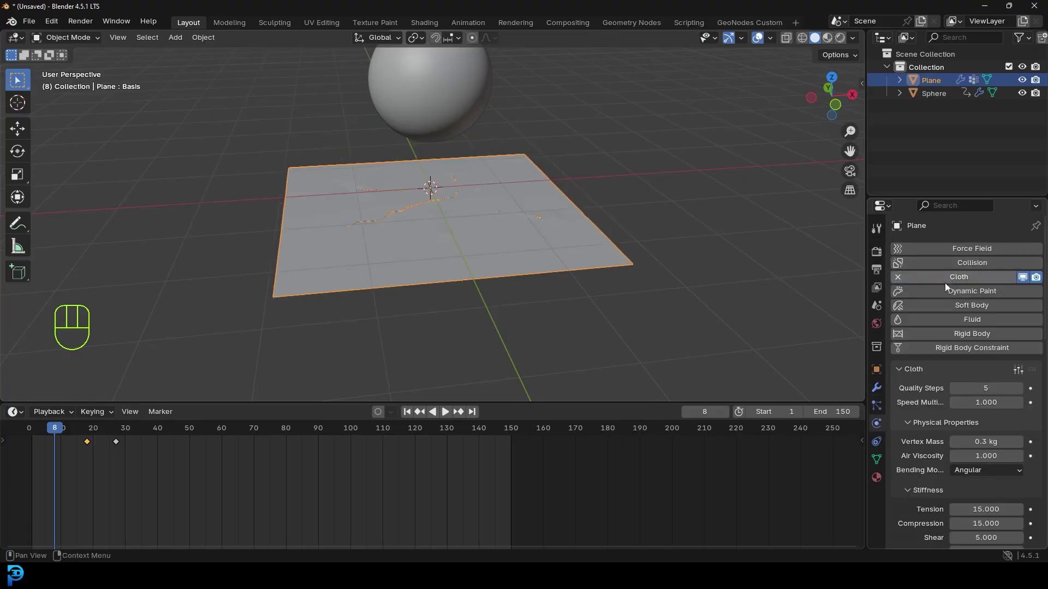
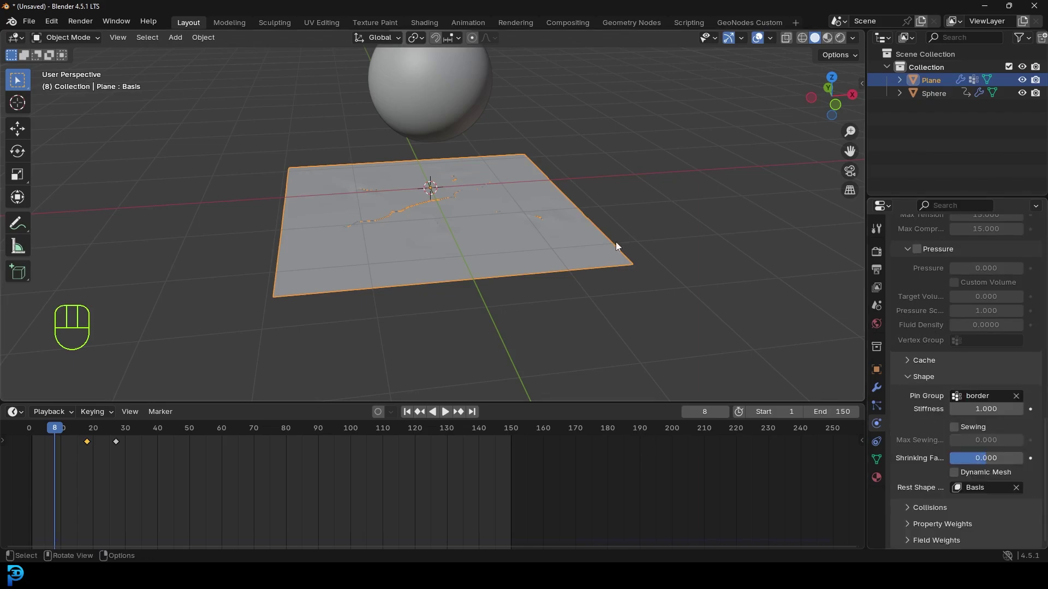
Step: Play back the animation to preview the sphere tearing through the pinned cloth
{"action": "left_click_drag", "start_coordinate": [59, 431], "coordinate": [40, 434]}
{"action": "key", "text": "space"}
{"action": "middle_click", "coordinate": [527, 210]}
{"action": "left_click_drag", "start_coordinate": [502, 203], "coordinate": [508, 177]}
{"action": "left_click_drag", "start_coordinate": [500, 190], "coordinate": [500, 220]}
{"action": "key", "text": "space"}
{"action": "key", "text": "shift+Left"}
{"action": "left_click_drag", "start_coordinate": [36, 431], "coordinate": [145, 430]}
{"action": "left_click_drag", "start_coordinate": [514, 260], "coordinate": [498, 277]}
{"action": "left_click_drag", "start_coordinate": [441, 265], "coordinate": [442, 228]}
{"action": "left_click_drag", "start_coordinate": [436, 217], "coordinate": [424, 297]}
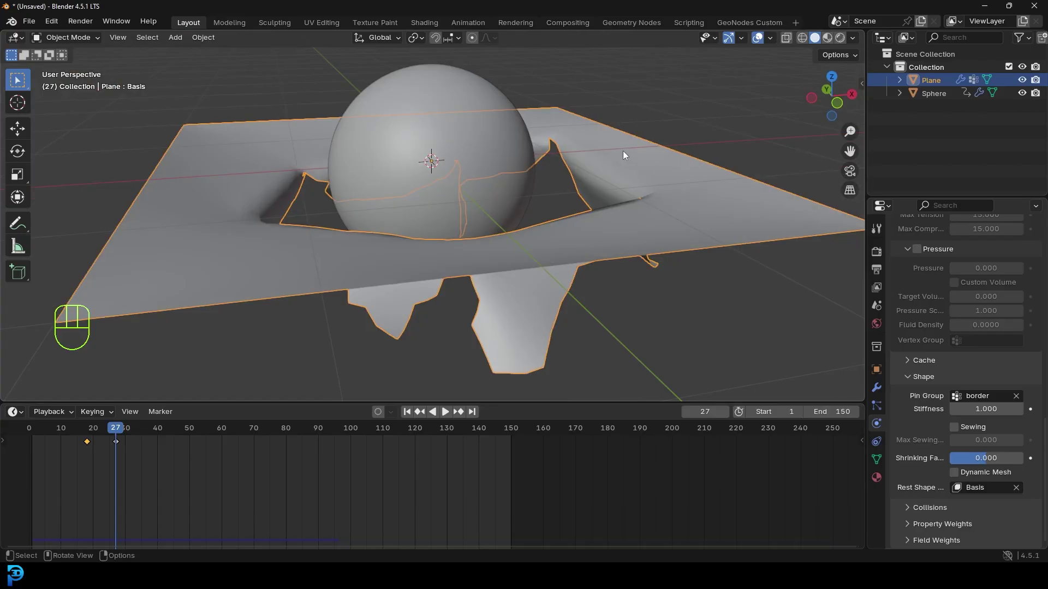
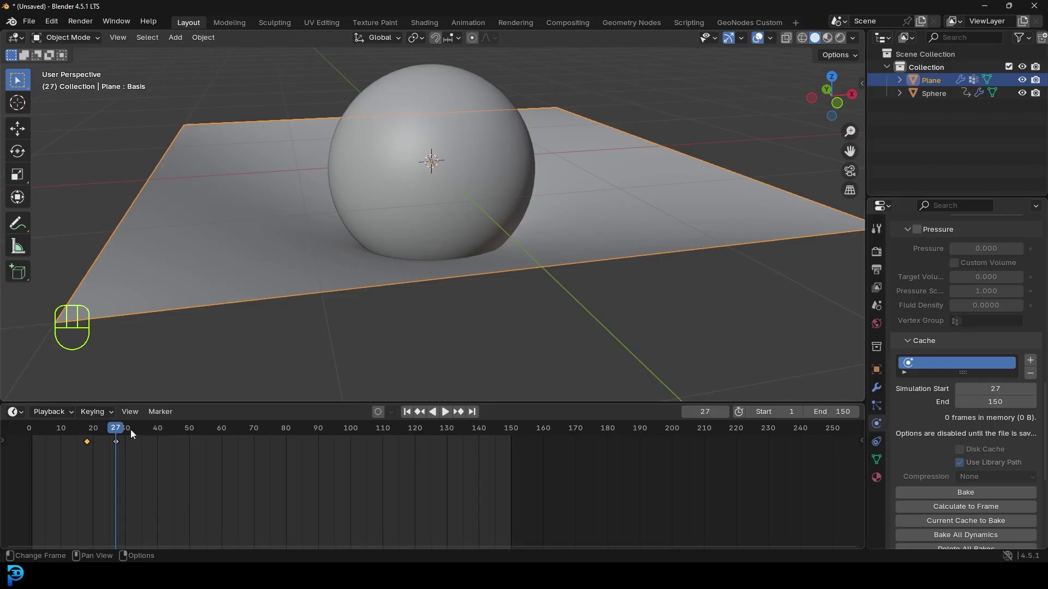
Step: Rewind and play the cloth tearing simulation from the start to check it
{"action": "left_click_drag", "start_coordinate": [109, 433], "coordinate": [57, 425]}
{"action": "middle_click", "coordinate": [439, 150]}
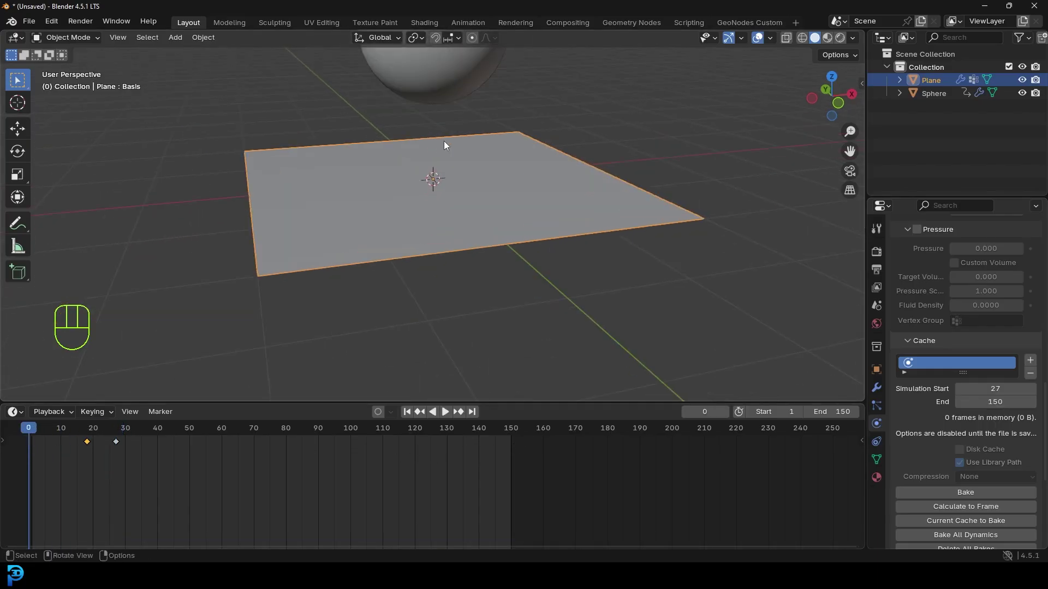
{"action": "key", "text": "space"}
{"action": "key", "text": "space"}
{"action": "key", "text": "space"}
{"action": "key", "text": "space"}
{"action": "key", "text": "space"}
{"action": "middle_click", "coordinate": [446, 262]}
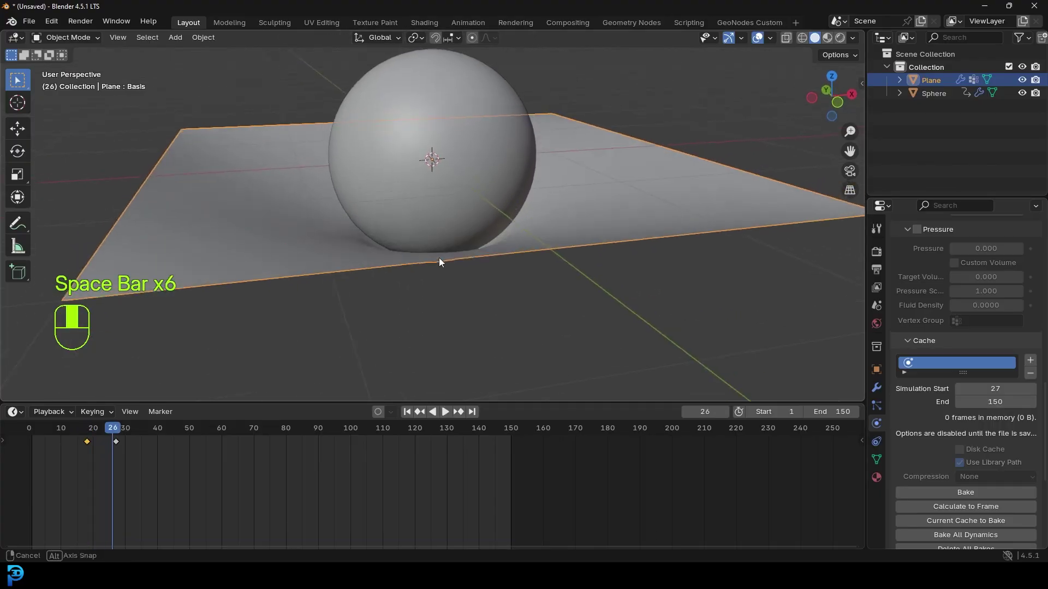
{"action": "key", "text": "space"}
{"action": "middle_click", "coordinate": [571, 263]}
{"action": "key", "text": "alt+a"}
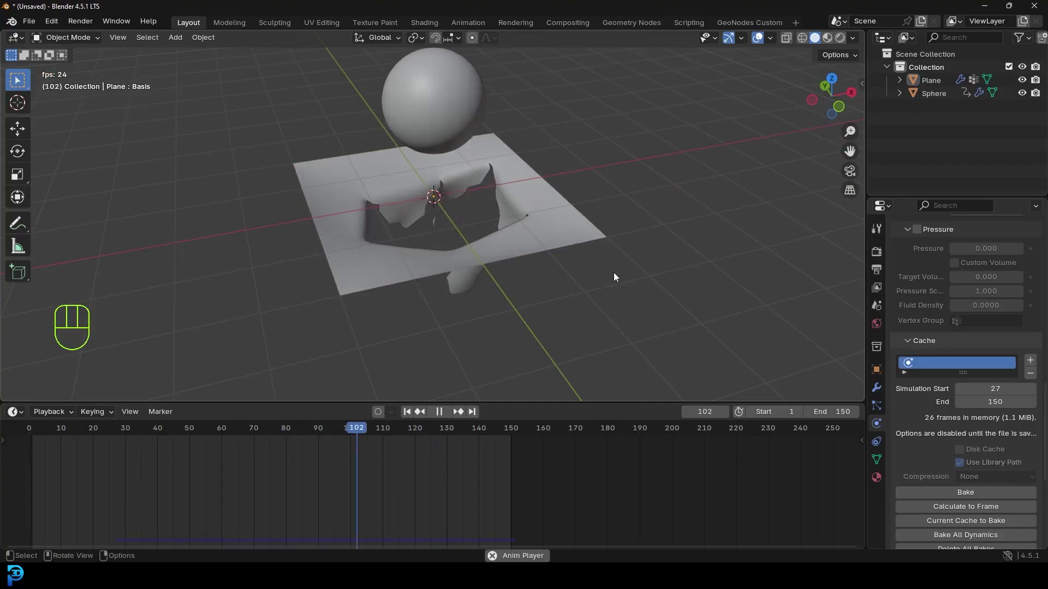
{"action": "key", "text": "space"}
{"action": "middle_click", "coordinate": [565, 274]}
{"action": "middle_click", "coordinate": [539, 210]}
Step: Save the scene as tut.blend and bake the cloth simulation to a disk cache
{"action": "key", "text": "ctrl+s"}
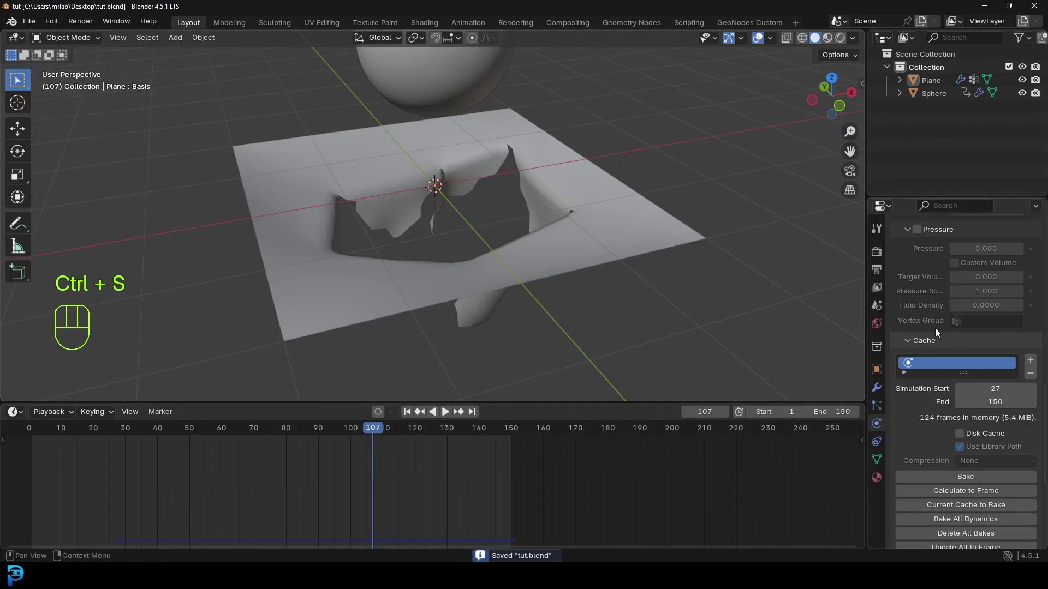
{"action": "left_click_drag", "start_coordinate": [946, 483], "coordinate": [420, 447]}
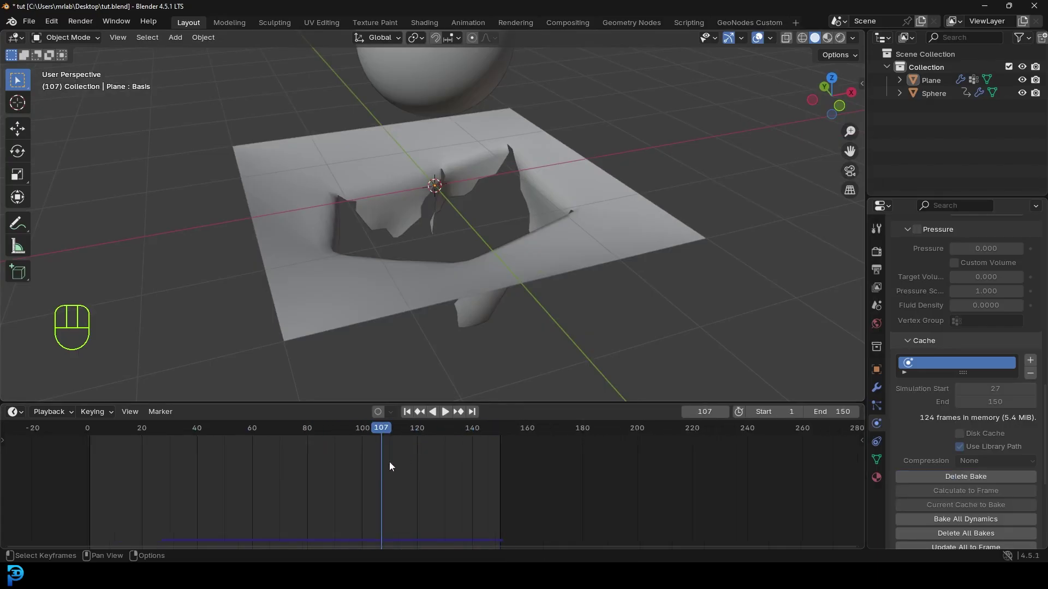
{"action": "middle_click", "coordinate": [336, 473]}
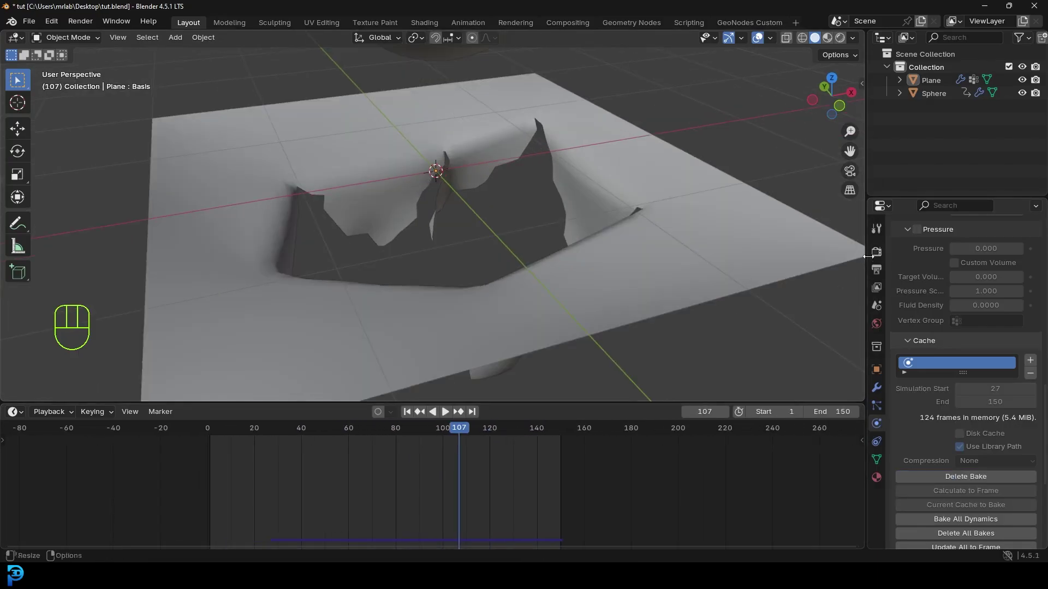
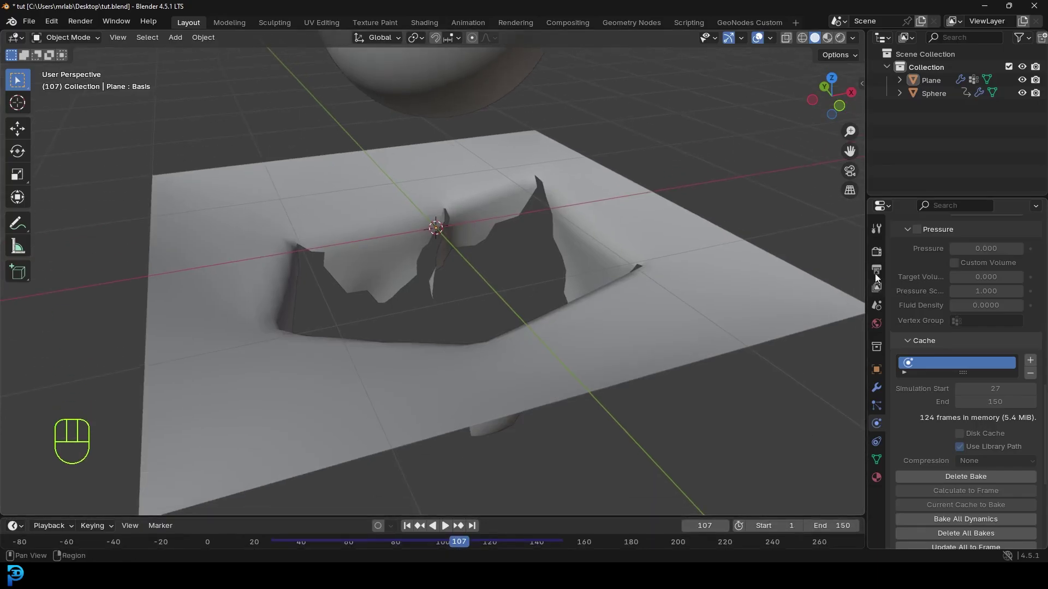
Step: Switch rendering to Cycles on GPU Compute with 35 max render samples
{"action": "left_click", "coordinate": [879, 257]}
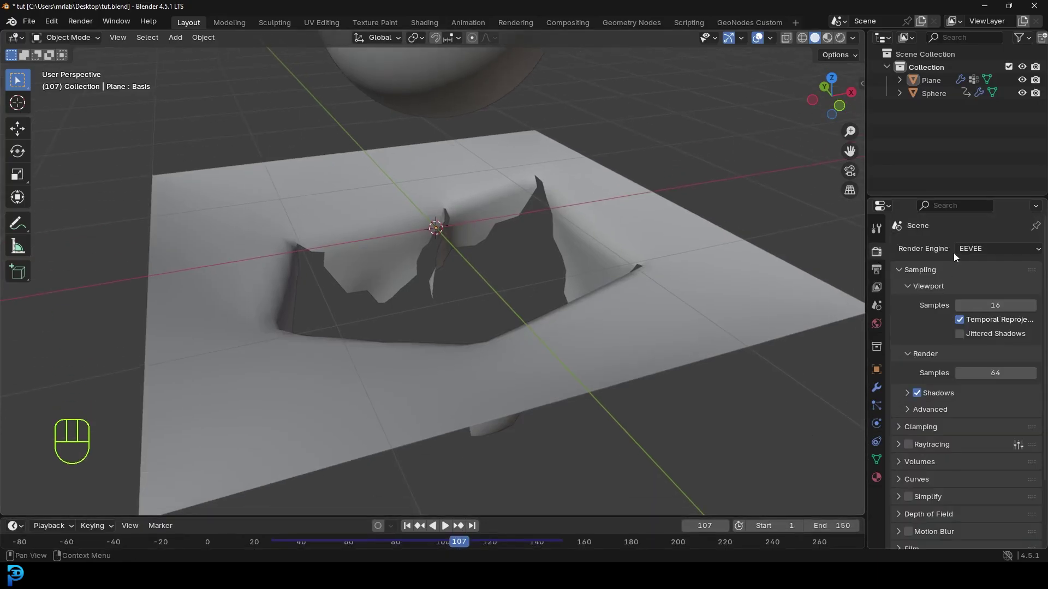
{"action": "left_click_drag", "start_coordinate": [976, 247], "coordinate": [982, 293]}
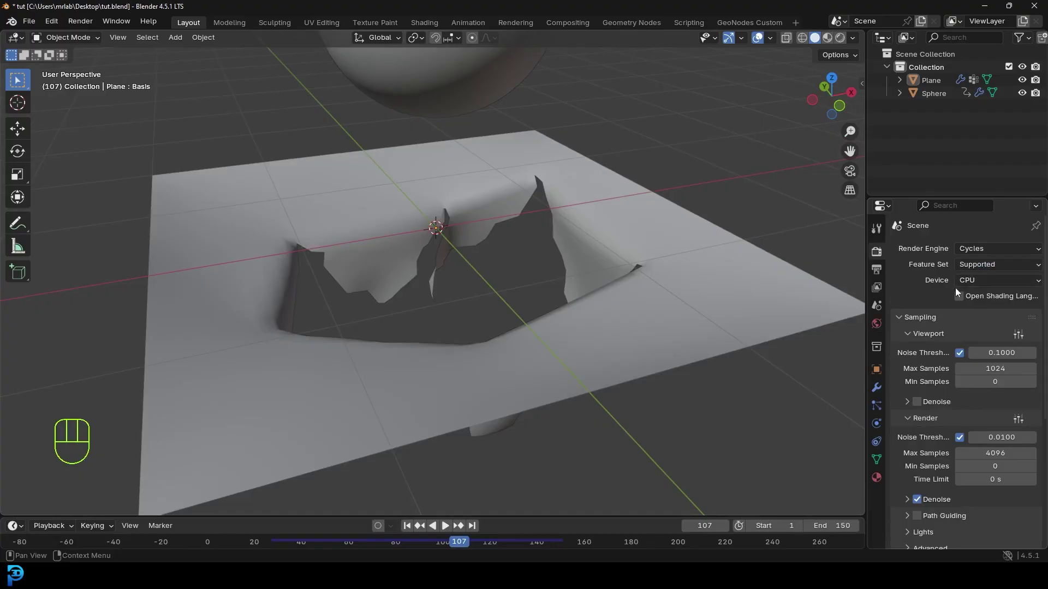
{"action": "left_click_drag", "start_coordinate": [986, 278], "coordinate": [980, 314]}
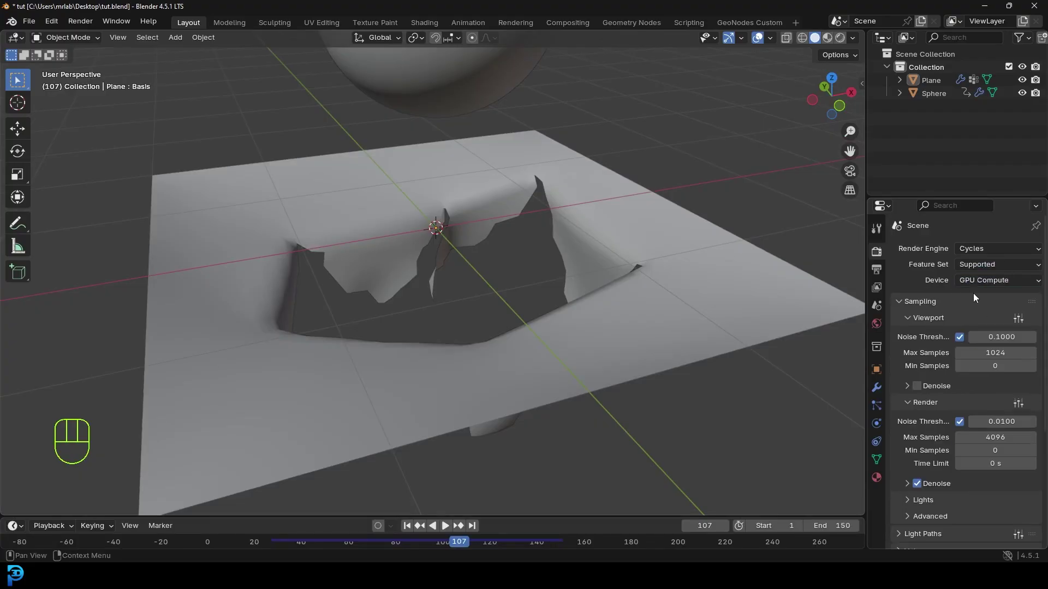
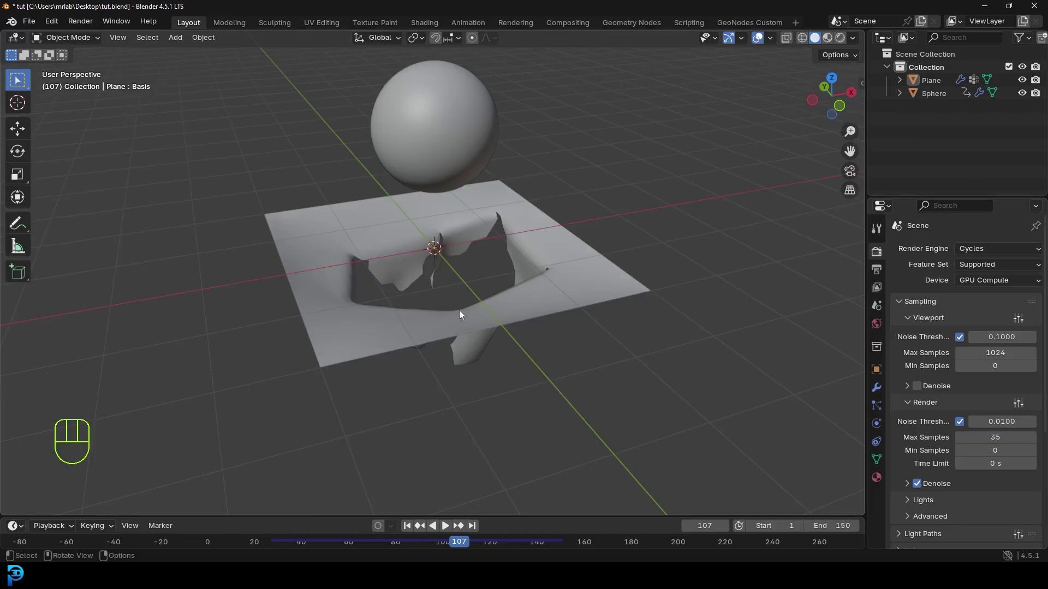
Step: From Front view, add a camera aligned to the view and look through it
{"action": "middle_click", "coordinate": [433, 279]}
{"action": "key", "text": "KP_1"}
{"action": "key", "text": "shift+a"}
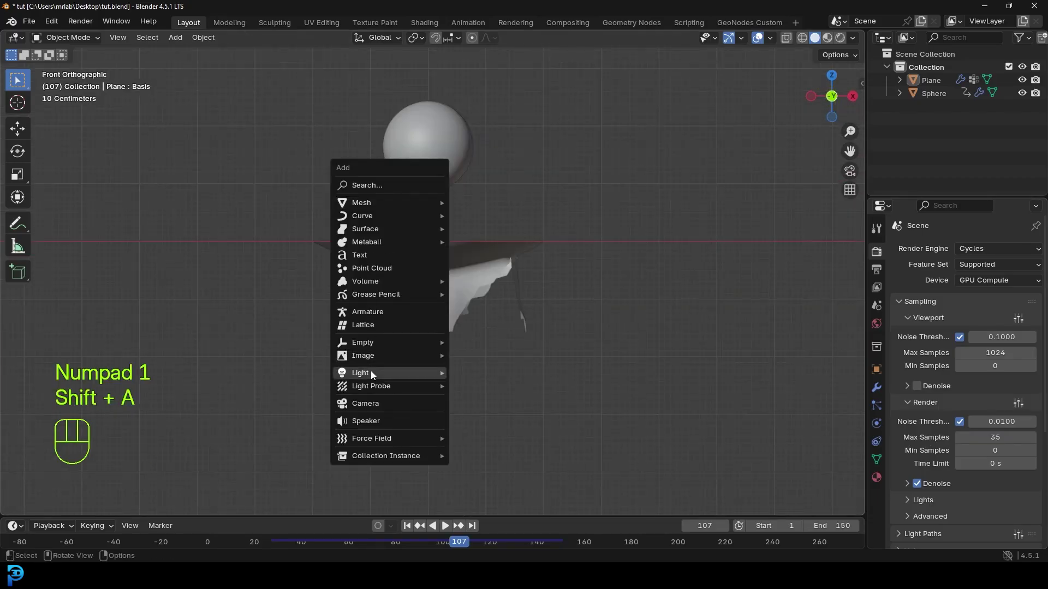
{"action": "left_click_drag", "start_coordinate": [602, 226], "coordinate": [514, 270]}
{"action": "key", "text": "g"}
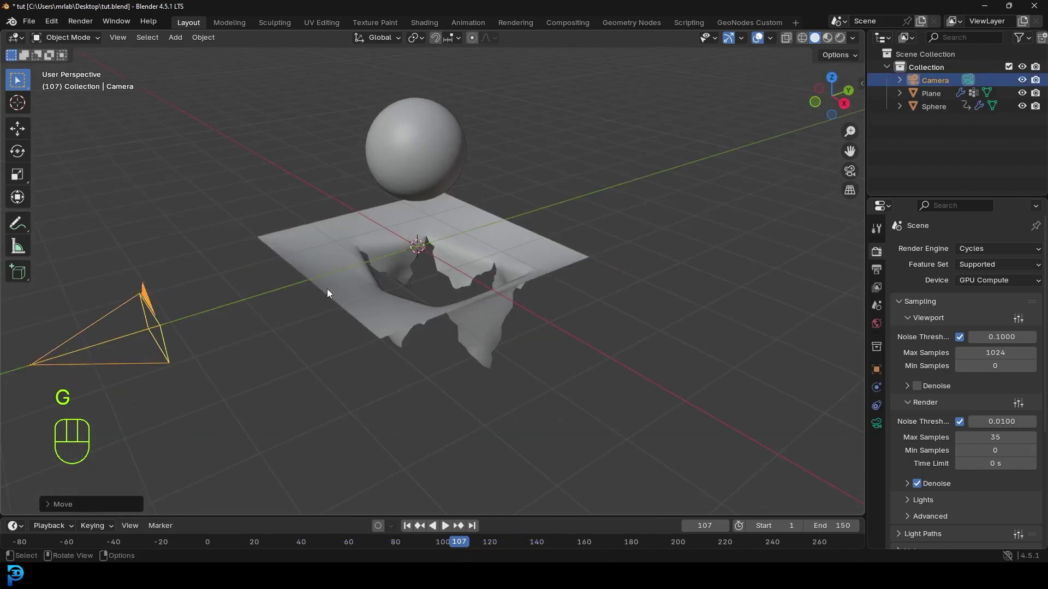
{"action": "key", "text": "KP_0"}
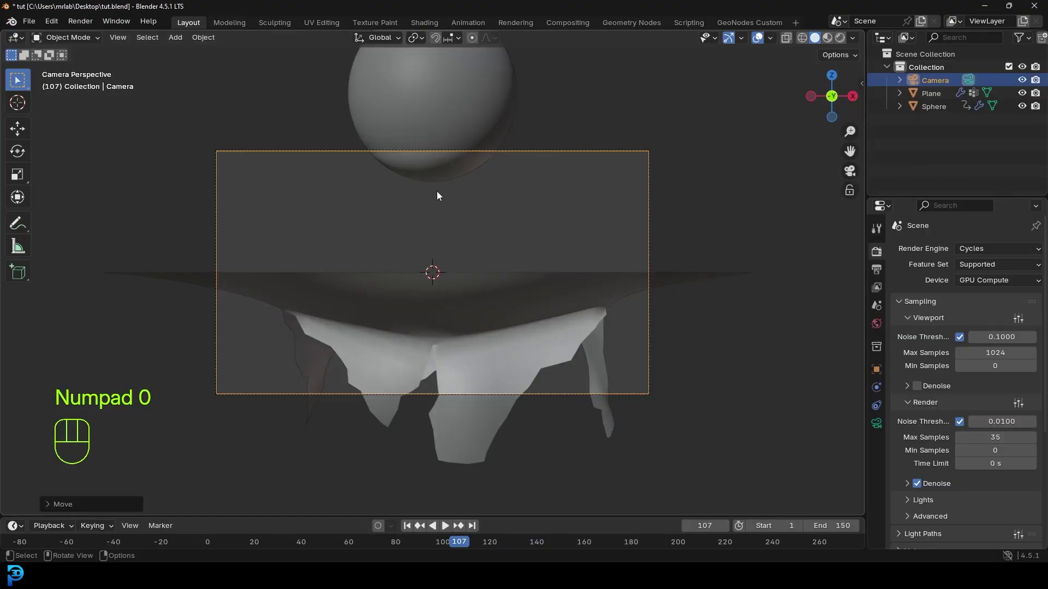
Step: Add a plane, rotate it upright and scale it as a backdrop behind the torn cloth
{"action": "key", "text": "shift+a"}
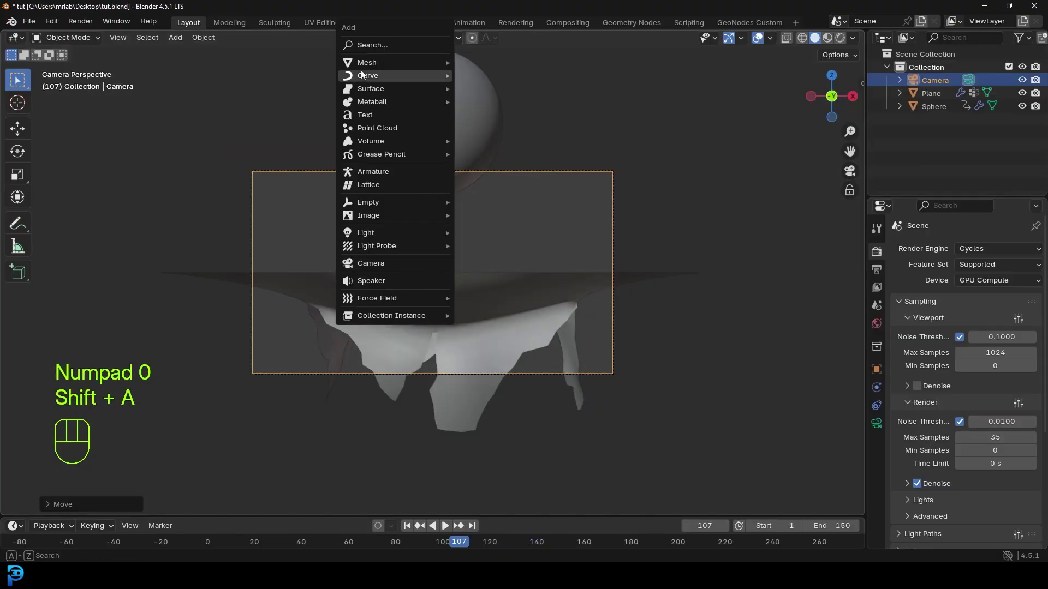
{"action": "key", "text": "r"}
{"action": "key", "text": "s"}
{"action": "key", "text": "s"}
{"action": "middle_click", "coordinate": [600, 206]}
{"action": "left_click_drag", "start_coordinate": [559, 241], "coordinate": [534, 257]}
{"action": "key", "text": "g"}
{"action": "key", "text": "KP_0"}
{"action": "key", "text": "s"}
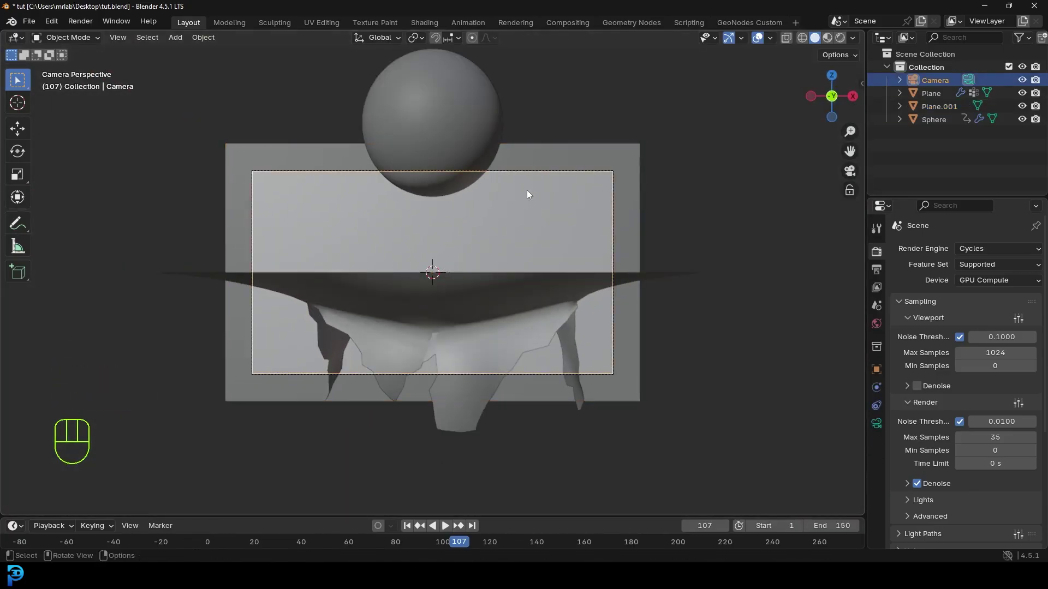
Step: Add a plane over the cloth and inset/scale it into a flat frame around the cloth border
{"action": "left_click_drag", "start_coordinate": [499, 254], "coordinate": [476, 293]}
{"action": "left_click_drag", "start_coordinate": [492, 310], "coordinate": [455, 292]}
{"action": "key", "text": "shift+a"}
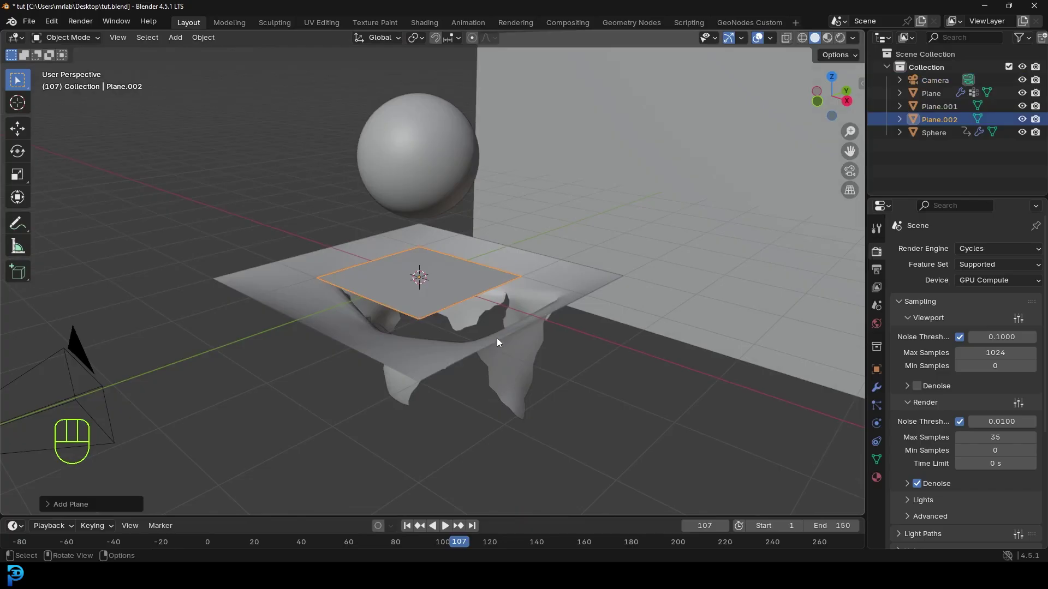
{"action": "key", "text": "Tab"}
{"action": "key", "text": "i"}
{"action": "key", "text": "x"}
{"action": "key", "text": "a"}
{"action": "key", "text": "s"}
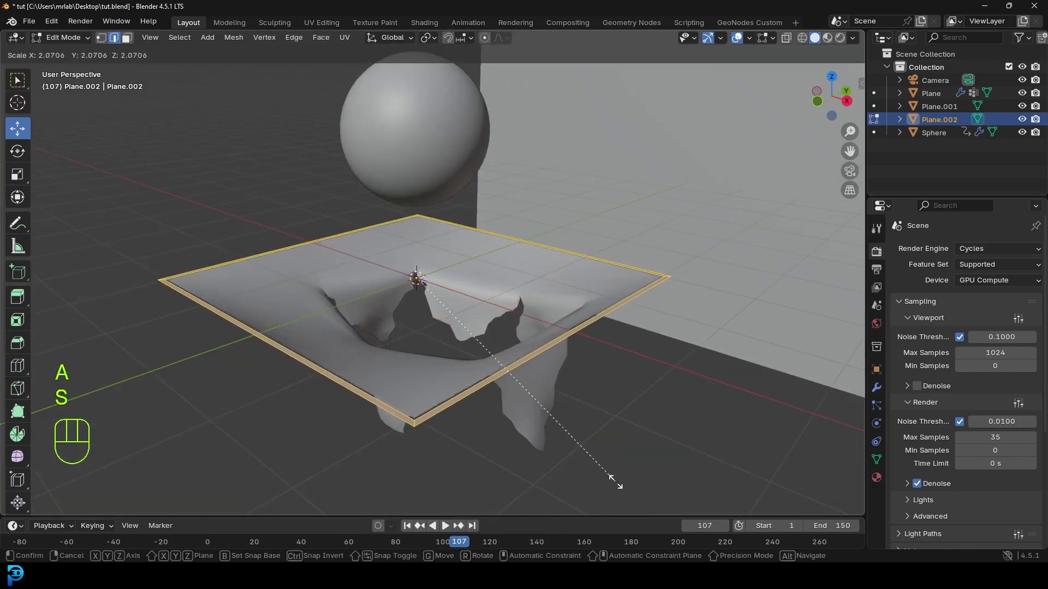
Step: Extrude the frame along Z for thickness and check it through the camera
{"action": "key", "text": "e"}
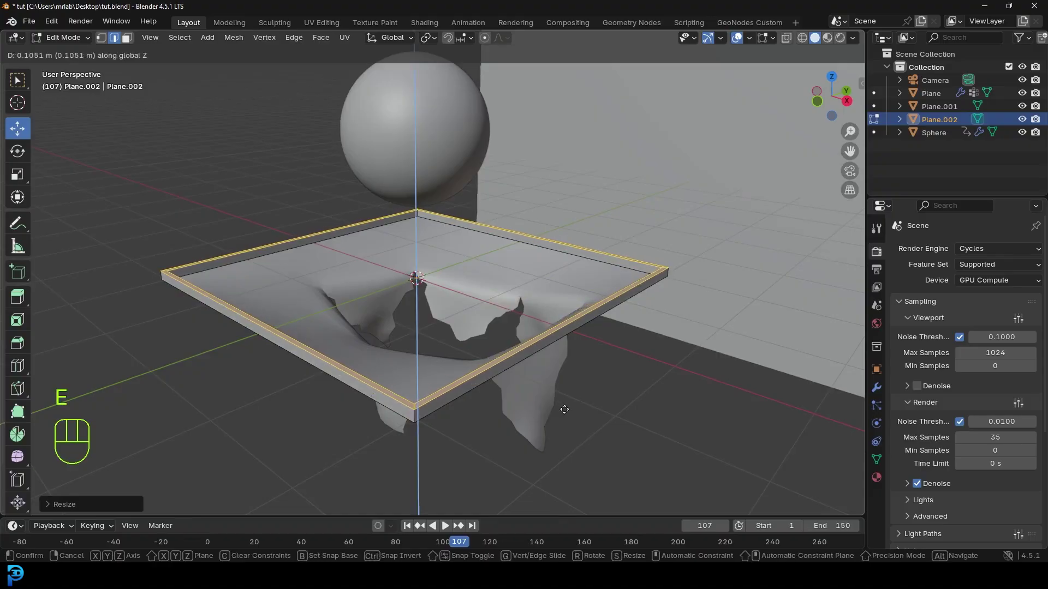
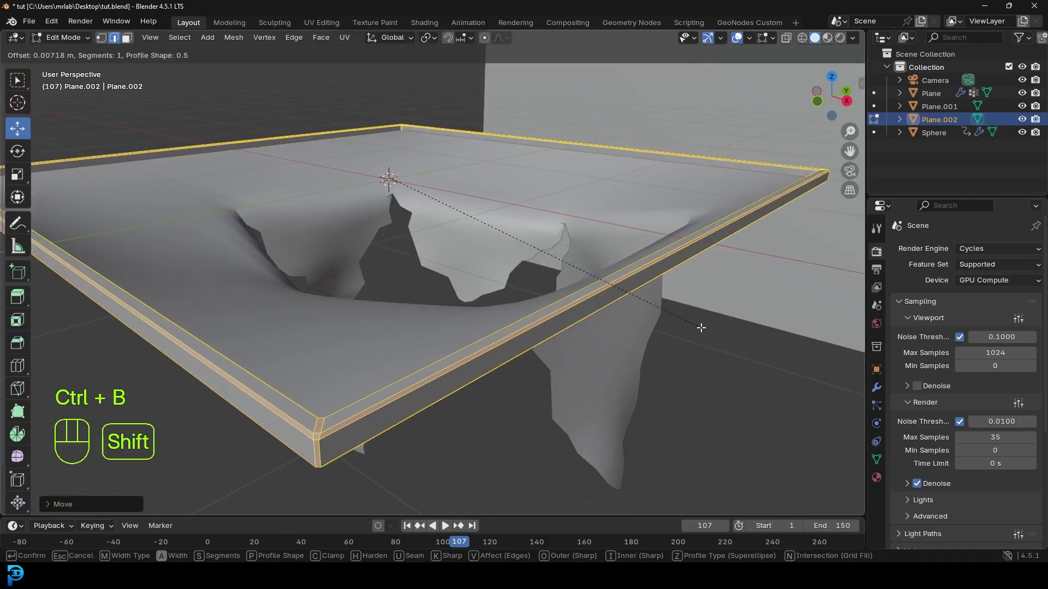
{"action": "key", "text": "Tab"}
{"action": "left_click_drag", "start_coordinate": [473, 330], "coordinate": [557, 339]}
{"action": "left_click_drag", "start_coordinate": [643, 318], "coordinate": [619, 340]}
{"action": "left_click_drag", "start_coordinate": [619, 341], "coordinate": [540, 335]}
{"action": "key", "text": "KP_0"}
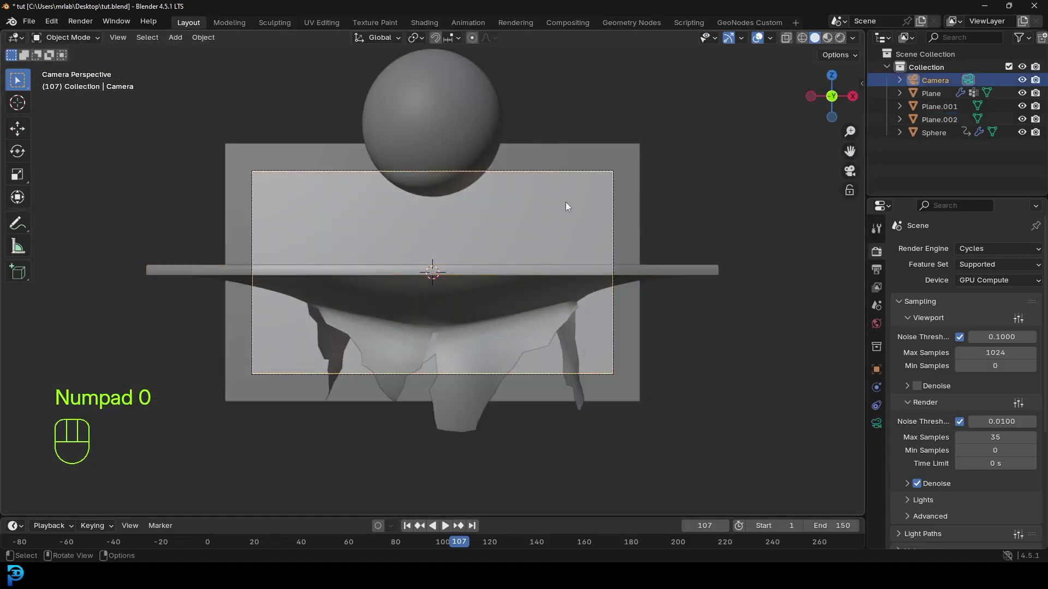
Step: Pull the camera back along local Z, bevel the frame edges, and save
{"action": "key", "text": "g"}
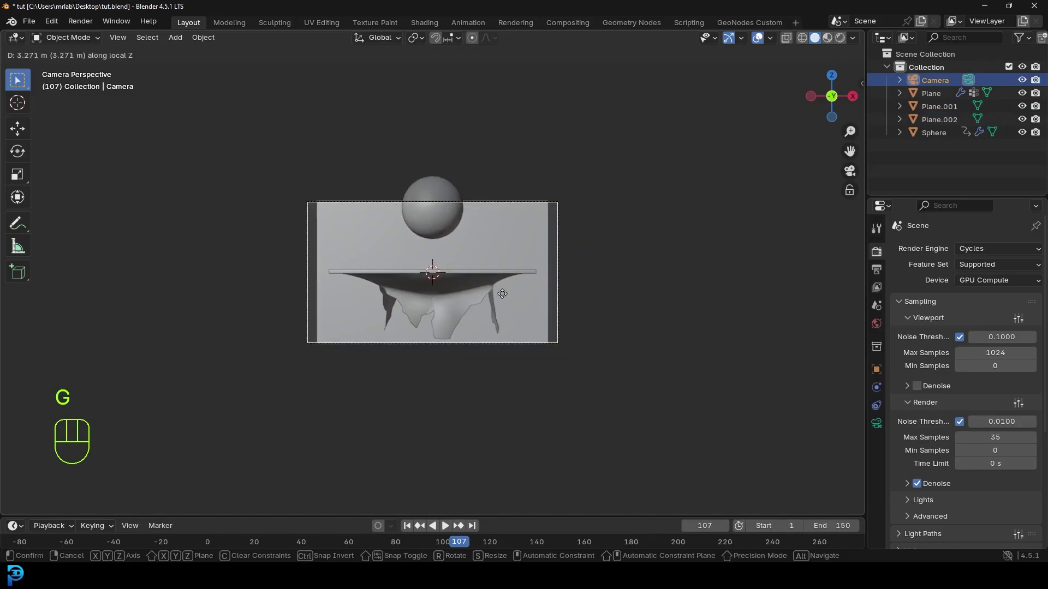
{"action": "key", "text": "s"}
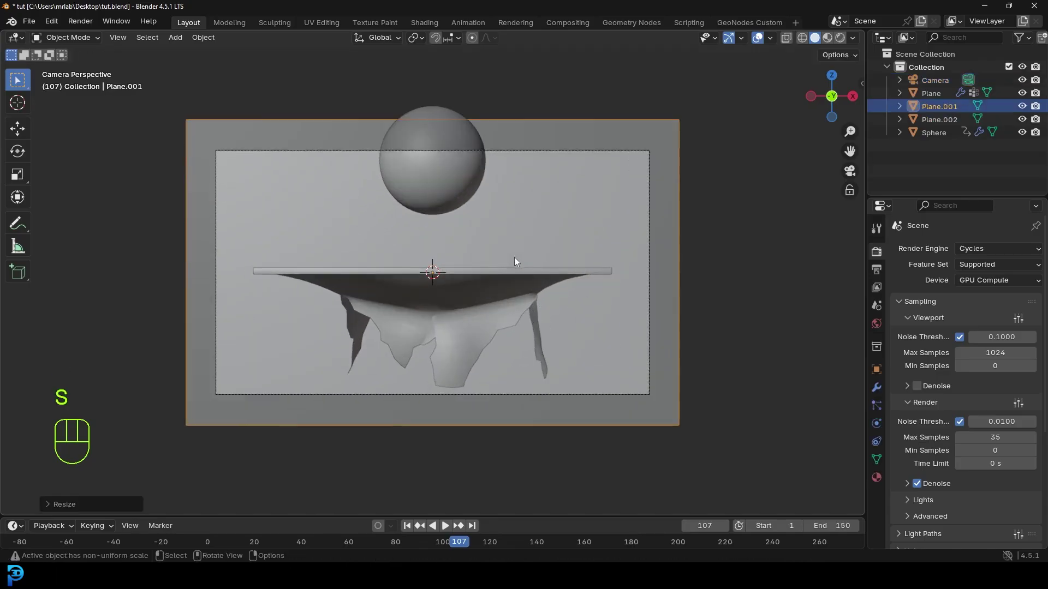
{"action": "key", "text": "ctrl+b"}
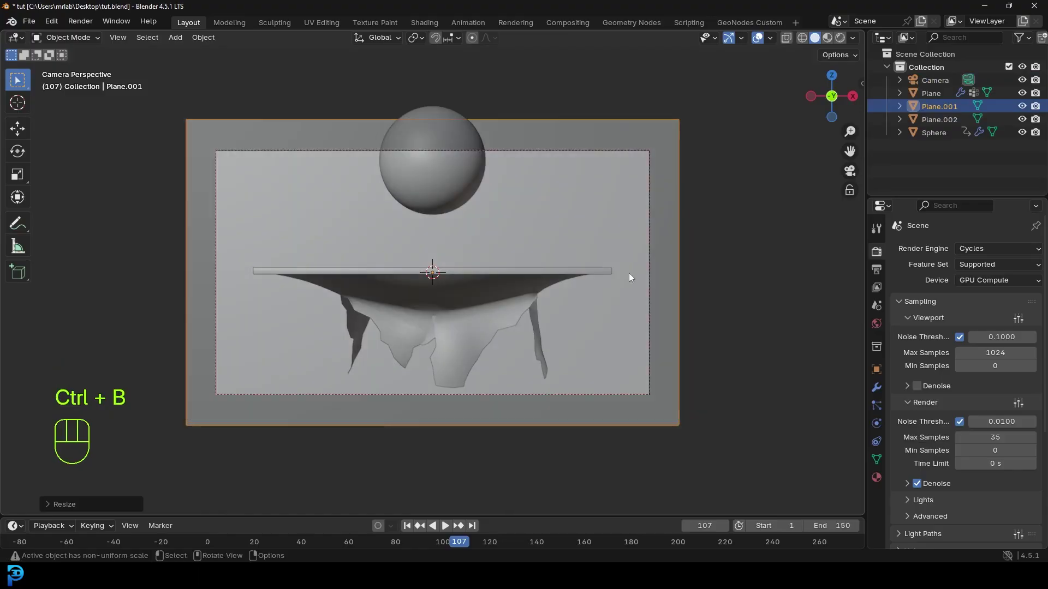
{"action": "key", "text": "ctrl+s"}
Step: Tilt the camera about nine degrees around X to frame the scene, and save
{"action": "left_click_drag", "start_coordinate": [592, 162], "coordinate": [577, 120]}
{"action": "left_click_drag", "start_coordinate": [419, 46], "coordinate": [441, 109]}
{"action": "key", "text": "r"}
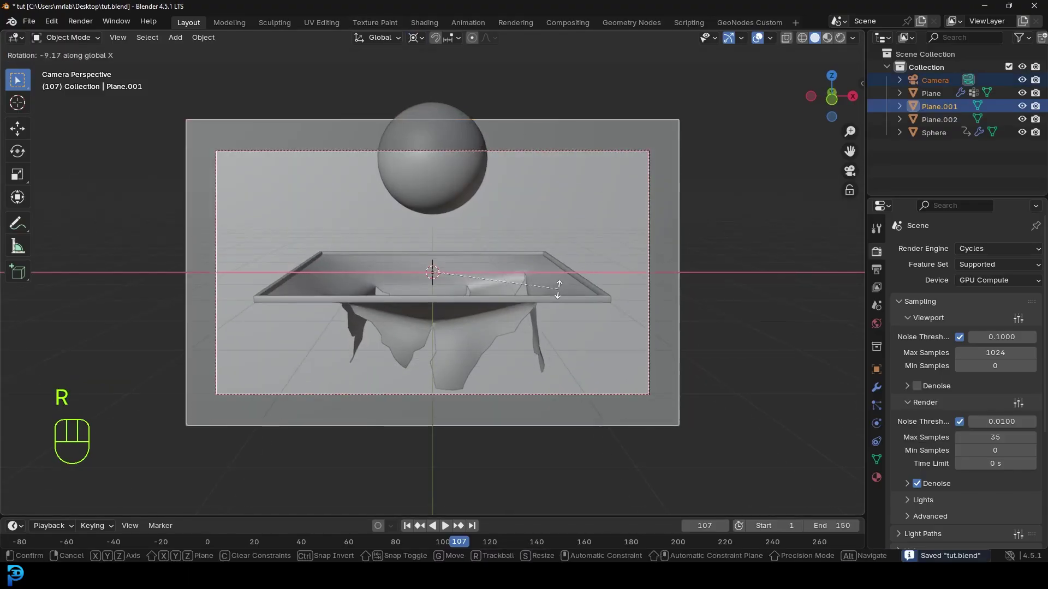
{"action": "key", "text": "ctrl+s"}
{"action": "left_click_drag", "start_coordinate": [426, 40], "coordinate": [606, 219]}
{"action": "key", "text": "shift+a"}
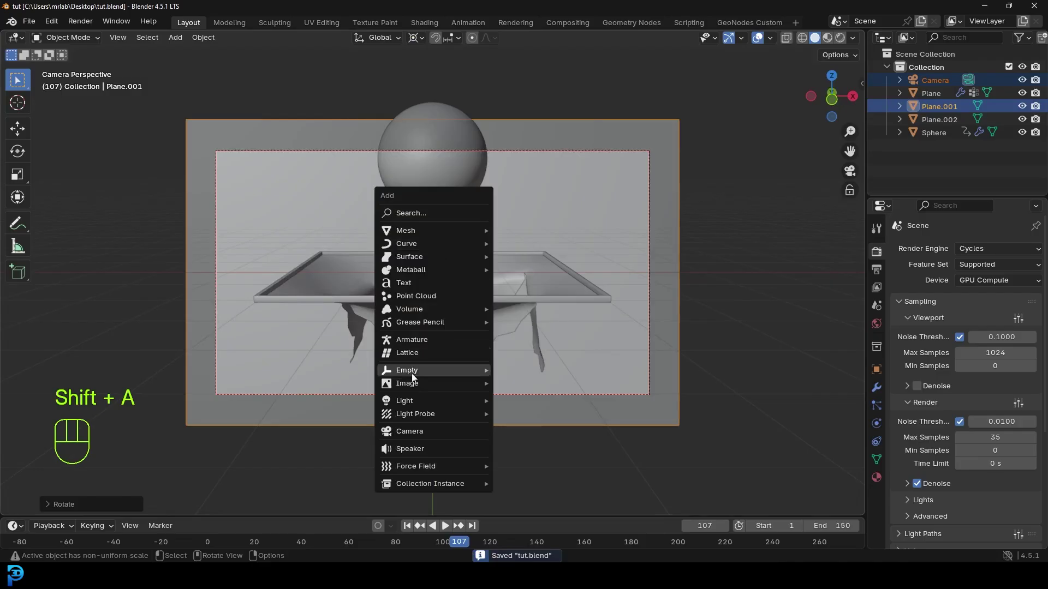
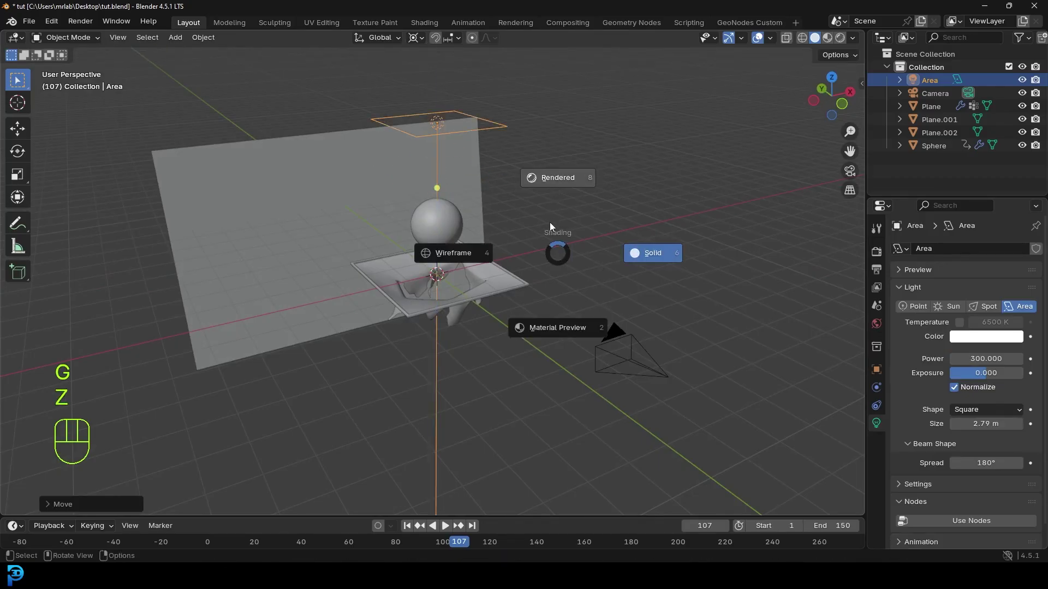
Step: Add a 300 W area light, rotate it, and duplicate it twice for three lights
{"action": "key", "text": "r"}
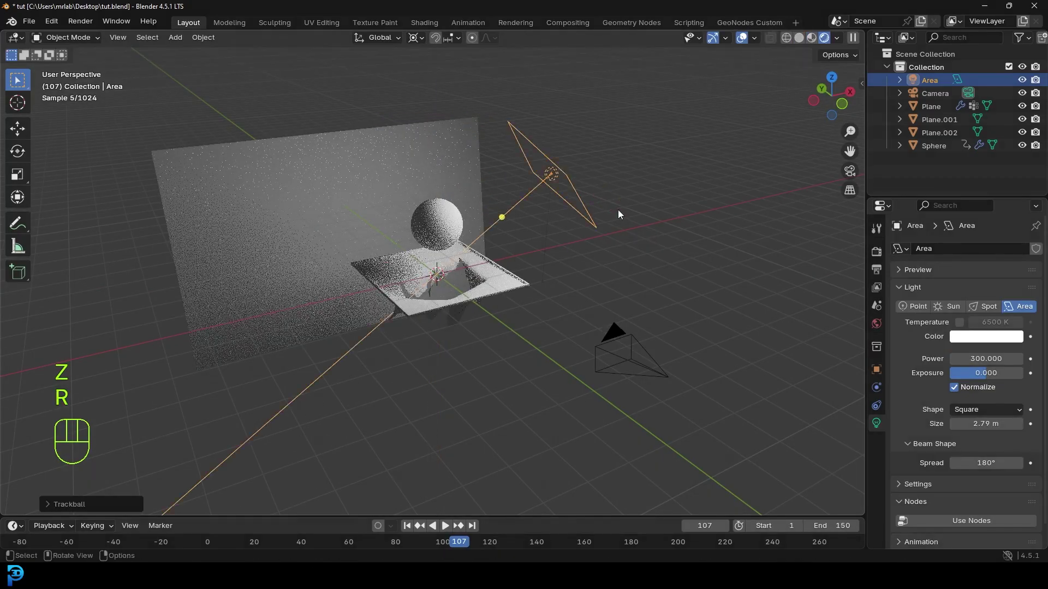
{"action": "key", "text": "shift+d"}
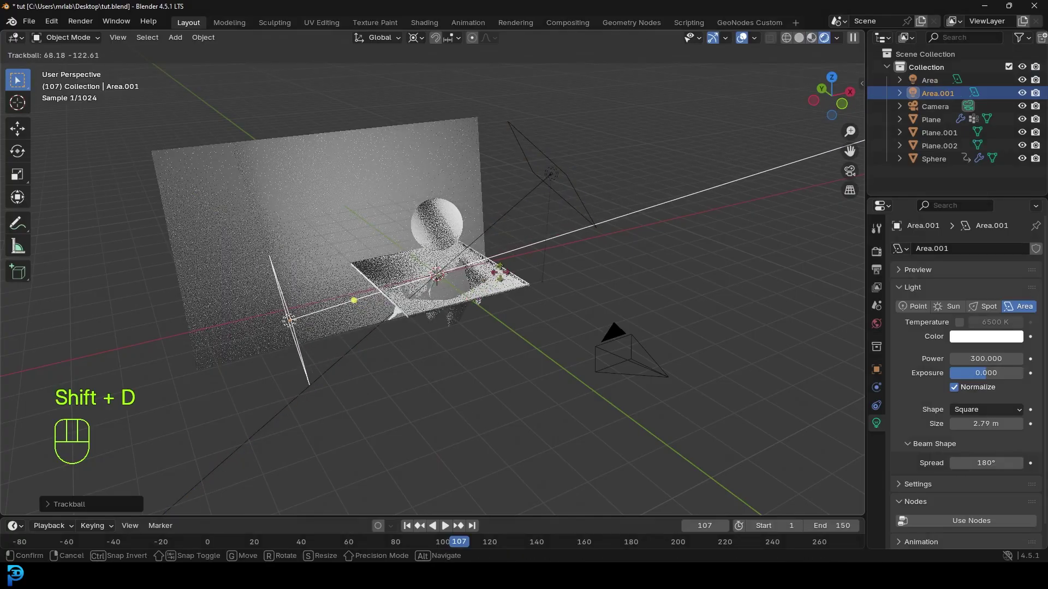
{"action": "key", "text": "shift+d"}
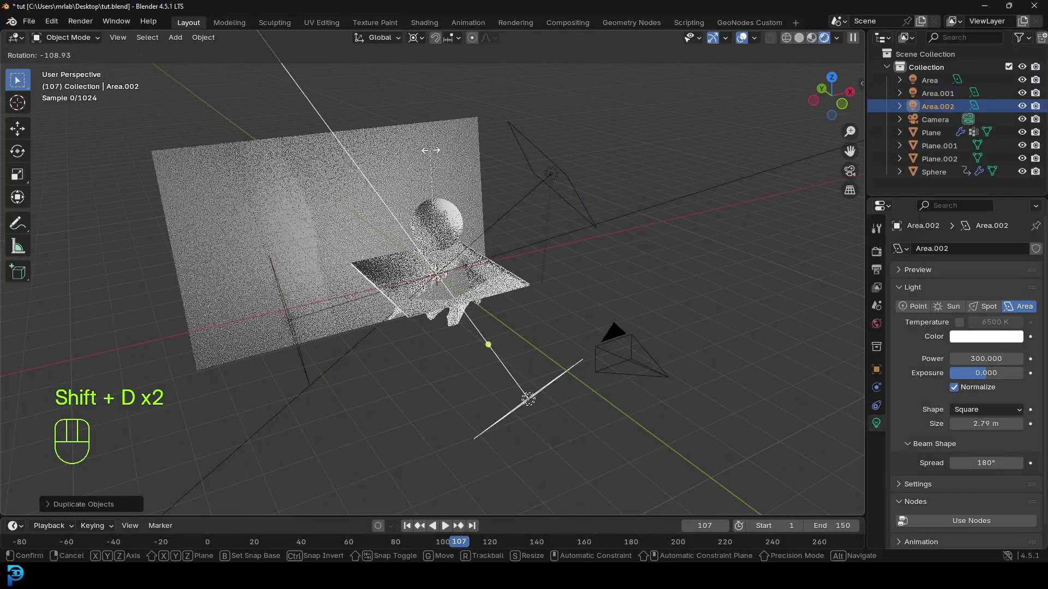
{"action": "middle_click", "coordinate": [679, 281]}
{"action": "left_click_drag", "start_coordinate": [671, 252], "coordinate": [639, 273]}
Step: Position the third light, preview in Rendered shading through the camera, and save tut.blend
{"action": "key", "text": "g"}
{"action": "key", "text": "KP_0"}
{"action": "key", "text": "r"}
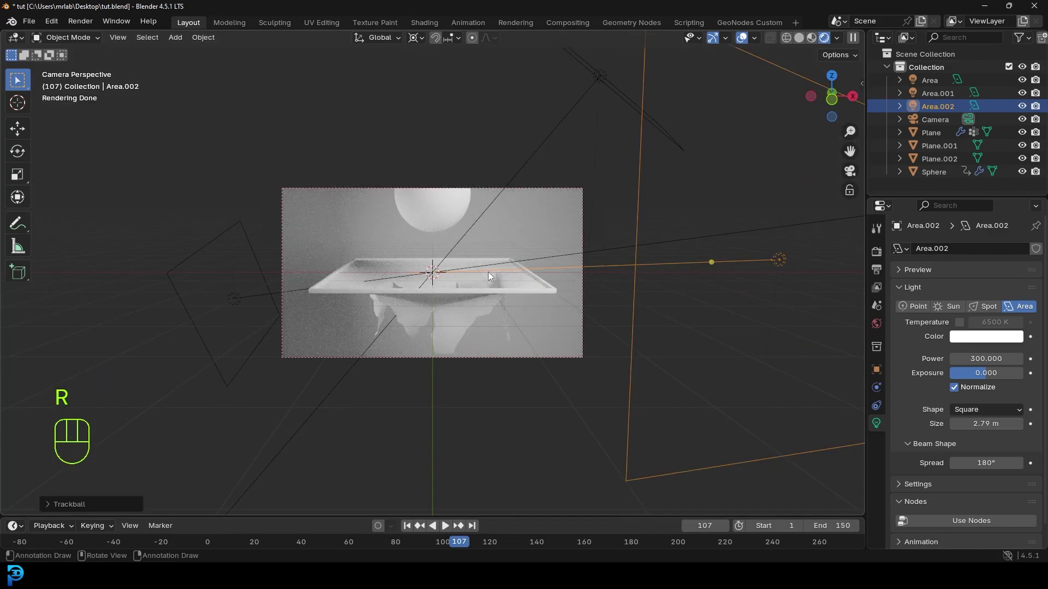
{"action": "key", "text": "ctrl+s"}
{"action": "key", "text": "z"}
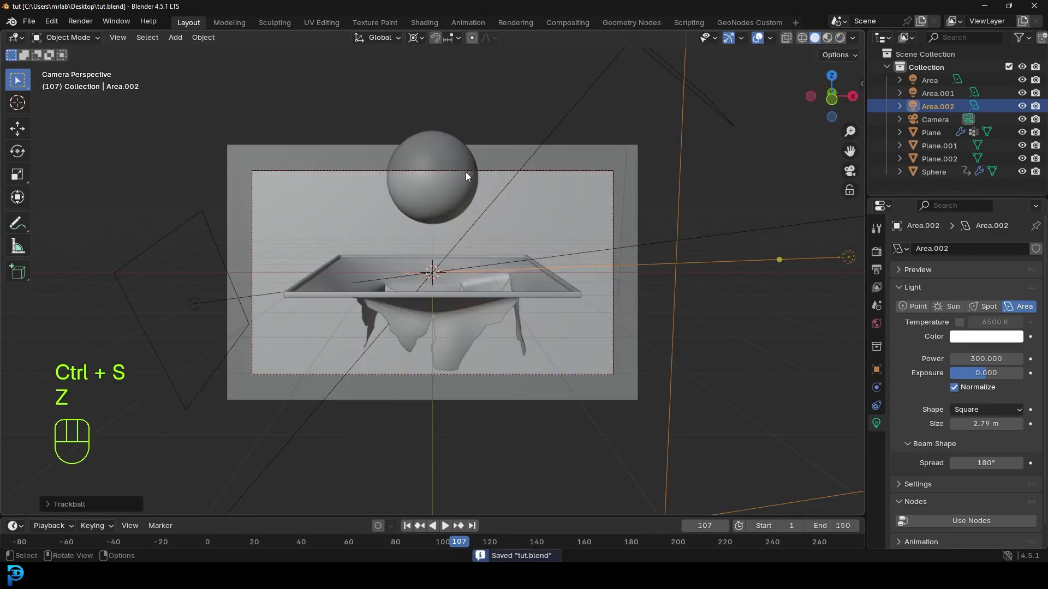
{"action": "key", "text": "ctrl+s"}
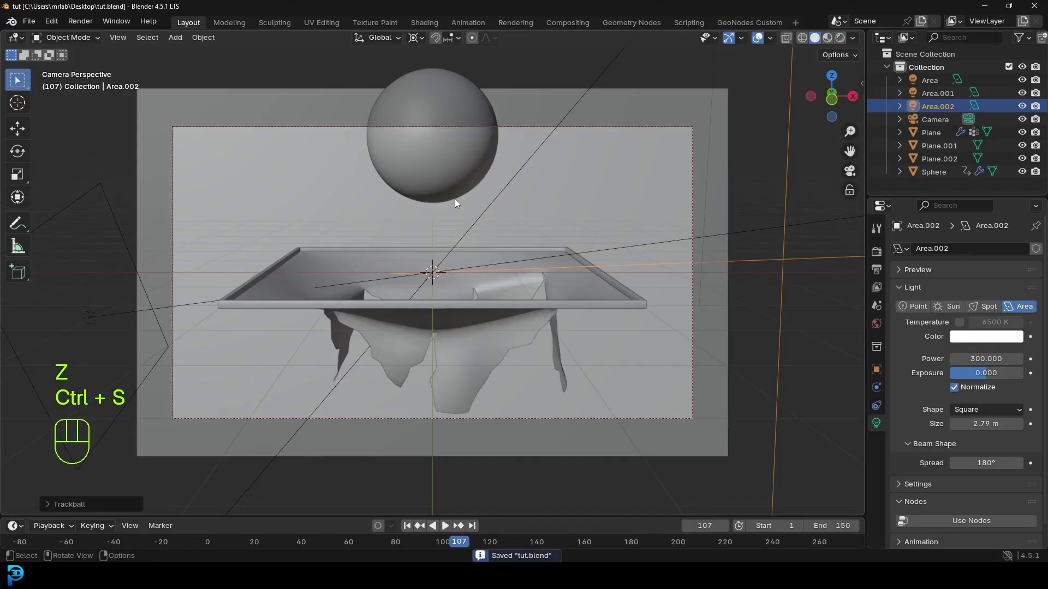
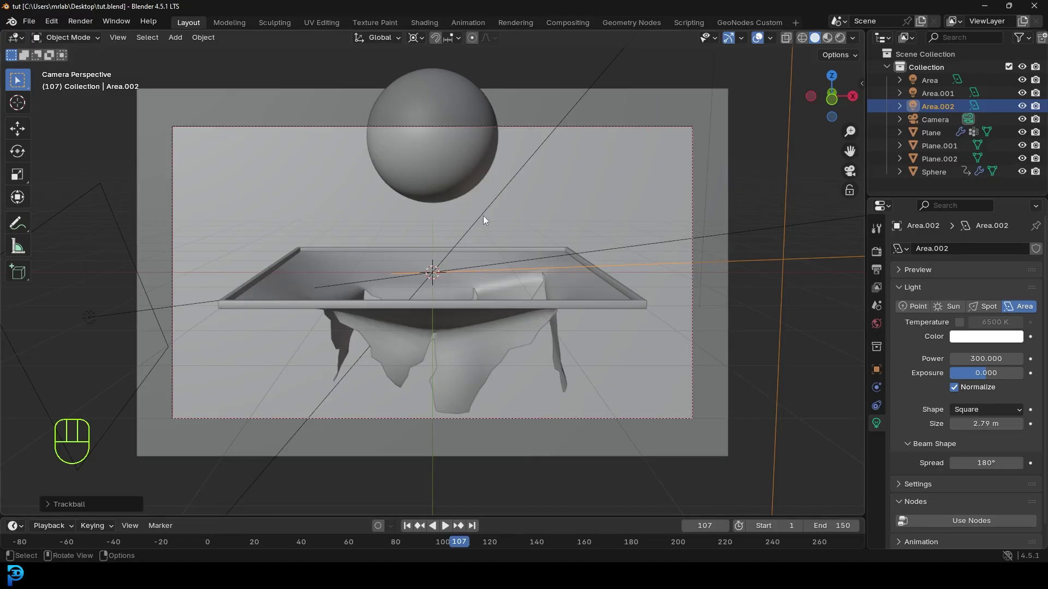
Step: Nudge the Area.002 light's position slightly in the viewport
{"action": "left_click_drag", "start_coordinate": [41, 25], "coordinate": [85, 179]}
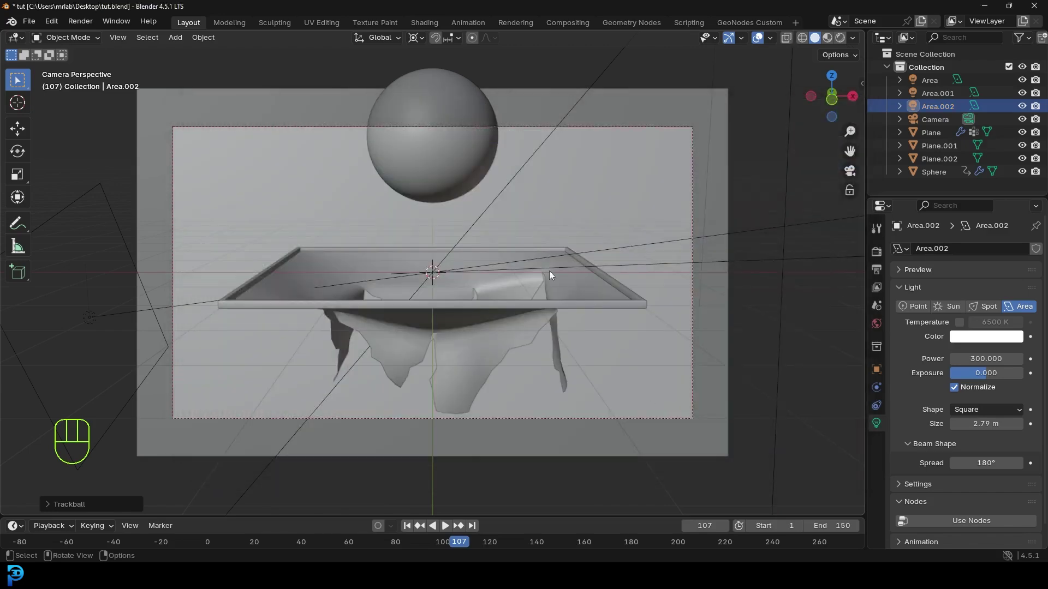
Step: Assign hessian_230 to the cloth plane and a grey Material.002 with Metallic about 0.63 to the frame plane
{"action": "left_click", "coordinate": [571, 281]}
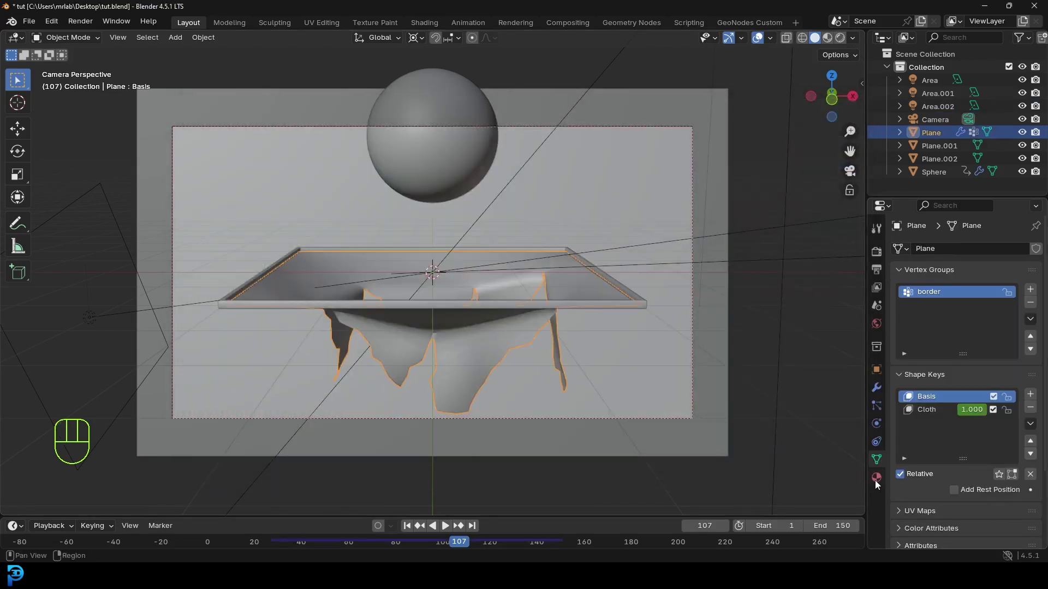
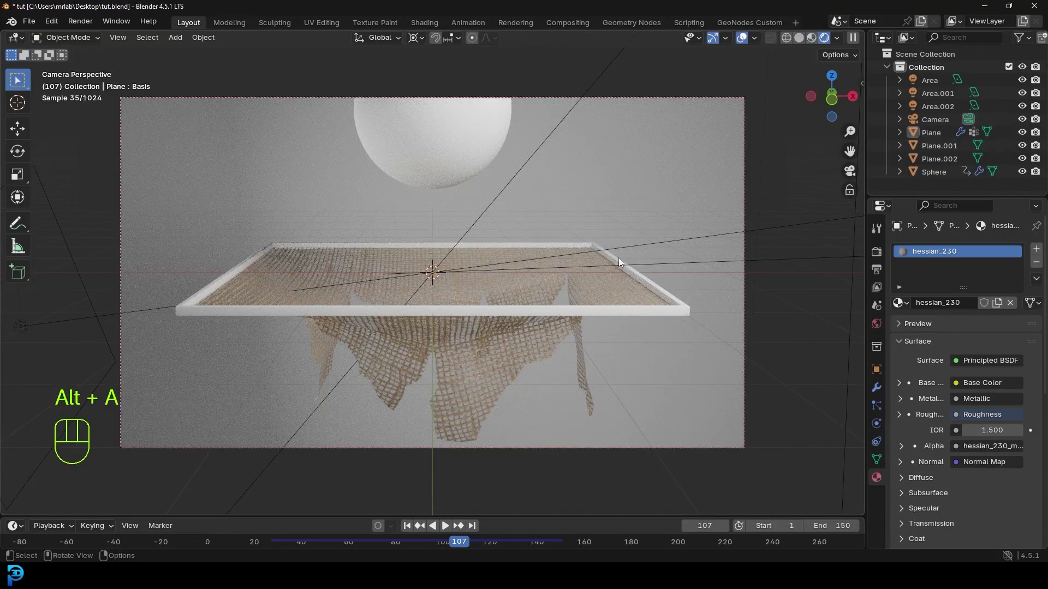
{"action": "left_click", "coordinate": [466, 150]}
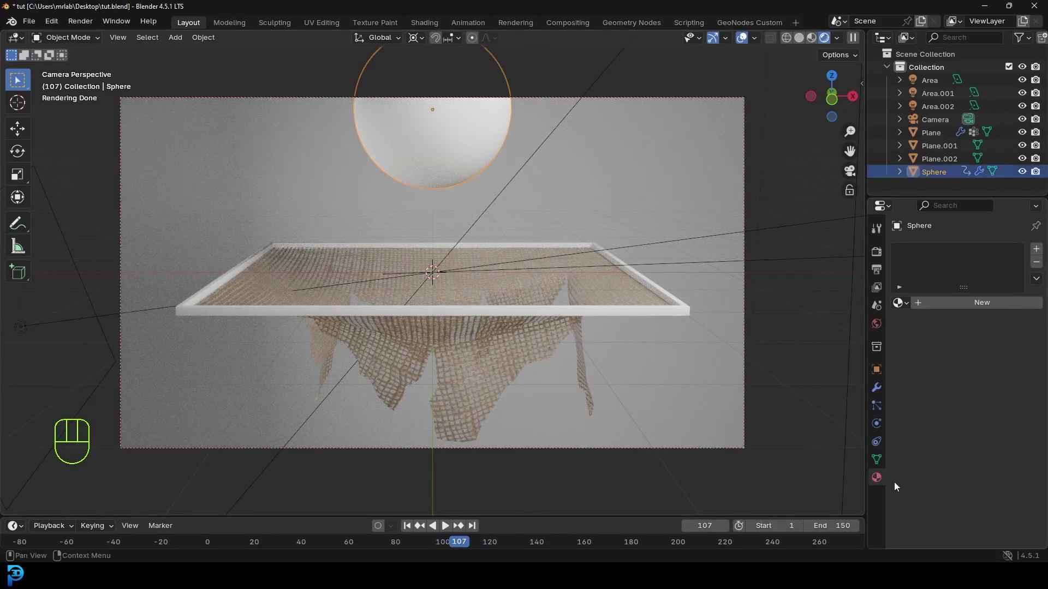
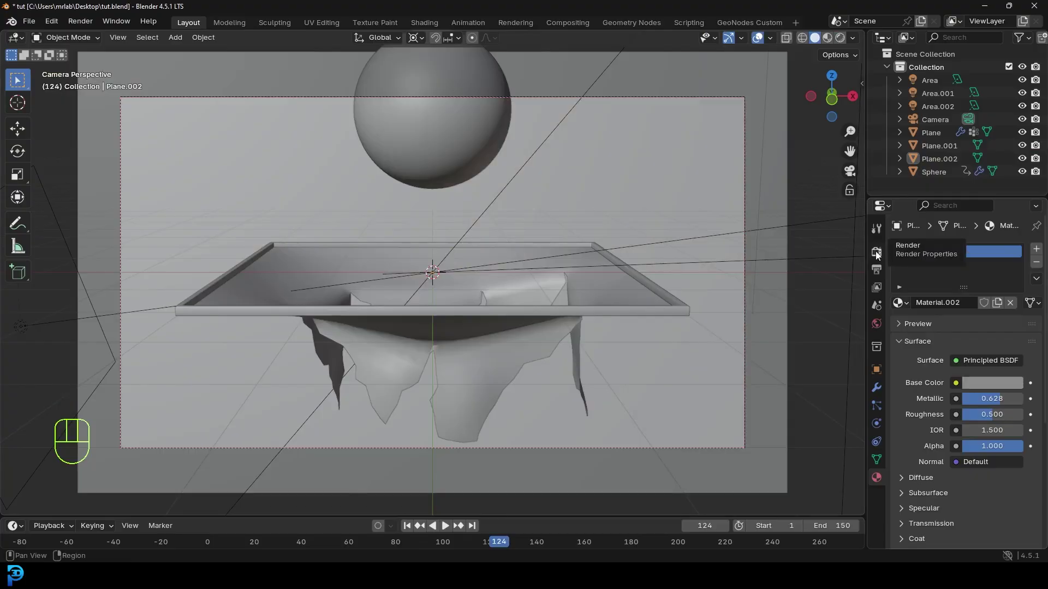
Step: Enable motion blur in Render Properties, then give backdrop Plane.001 a new Material.003
{"action": "left_click", "coordinate": [882, 255]}
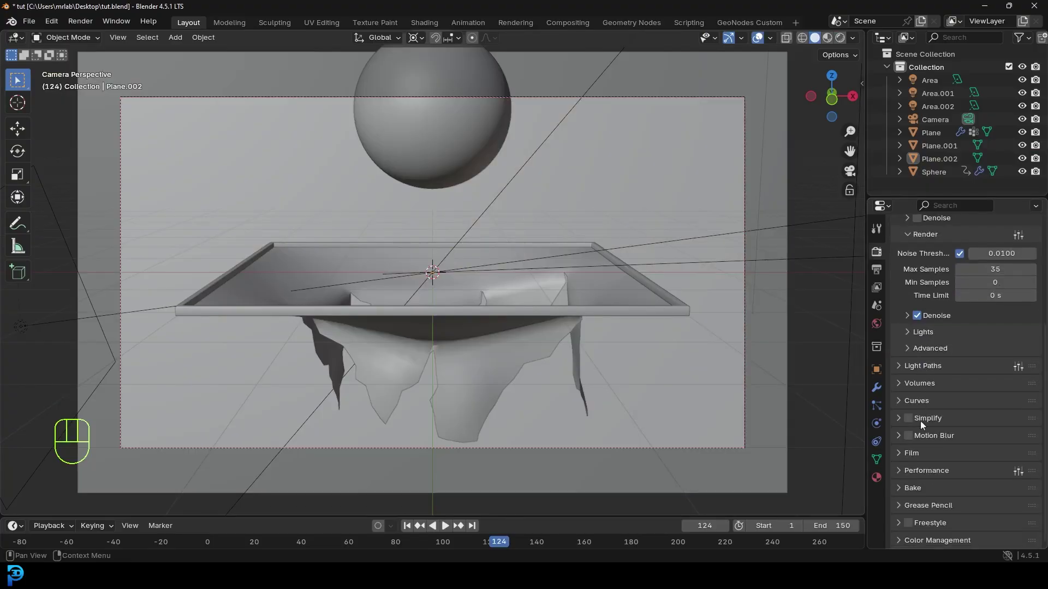
{"action": "left_click_drag", "start_coordinate": [909, 442], "coordinate": [891, 326]}
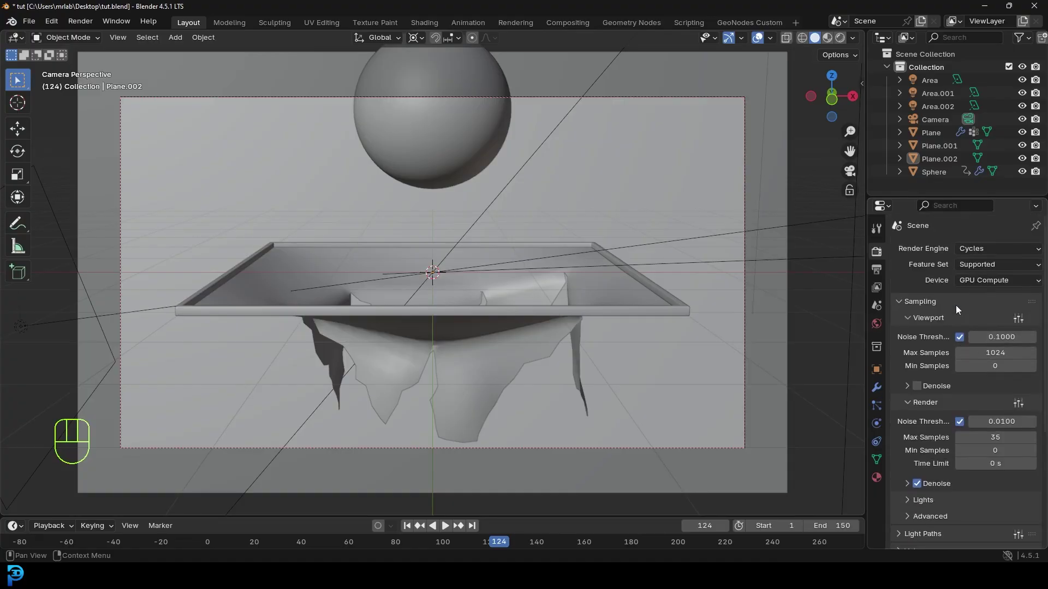
{"action": "left_click", "coordinate": [685, 143]}
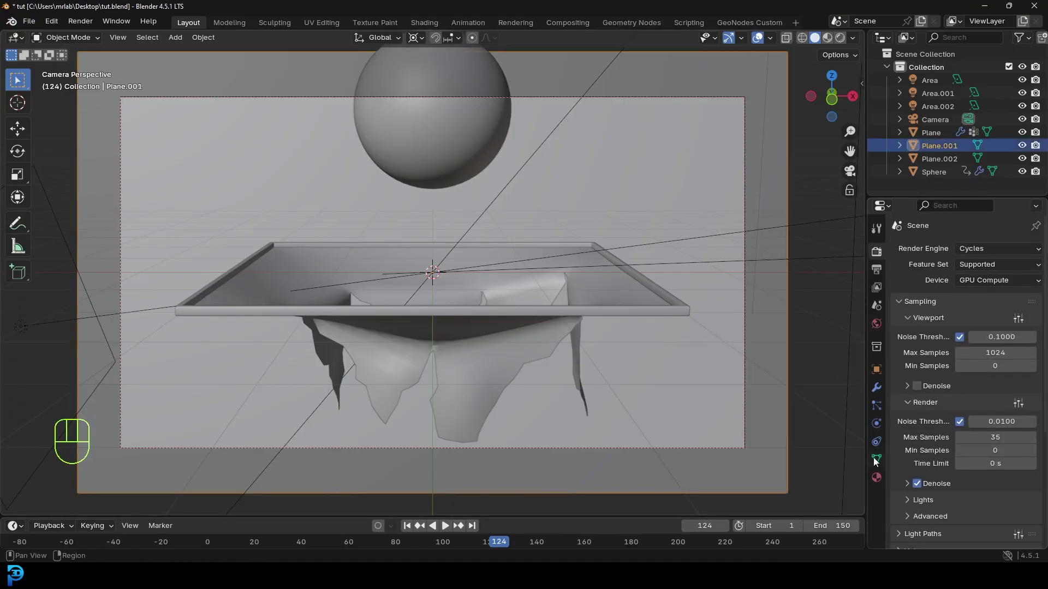
{"action": "left_click_drag", "start_coordinate": [975, 304], "coordinate": [1001, 307]}
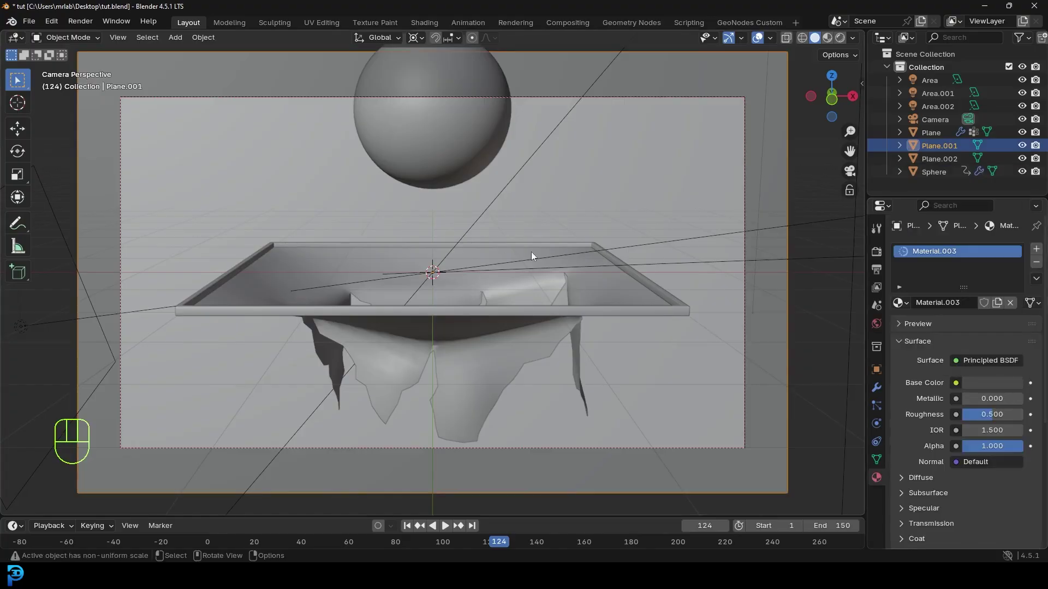
Step: Step the timeline back to frame 32, where the sphere sits inside the cloth
{"action": "key", "text": "z"}
{"action": "key", "text": "alt+a"}
{"action": "key", "text": "ctrl+s"}
{"action": "key", "text": "space"}
{"action": "key", "text": "space"}
{"action": "key", "text": "shift+Left"}
{"action": "key", "text": "space"}
{"action": "key", "text": "space"}
{"action": "key", "text": "z"}
{"action": "key", "text": "space"}
{"action": "key", "text": "space"}
{"action": "key", "text": "ctrl+s"}
{"action": "key", "text": "ctrl+s"}
{"action": "left_click_drag", "start_coordinate": [515, 249], "coordinate": [533, 232]}
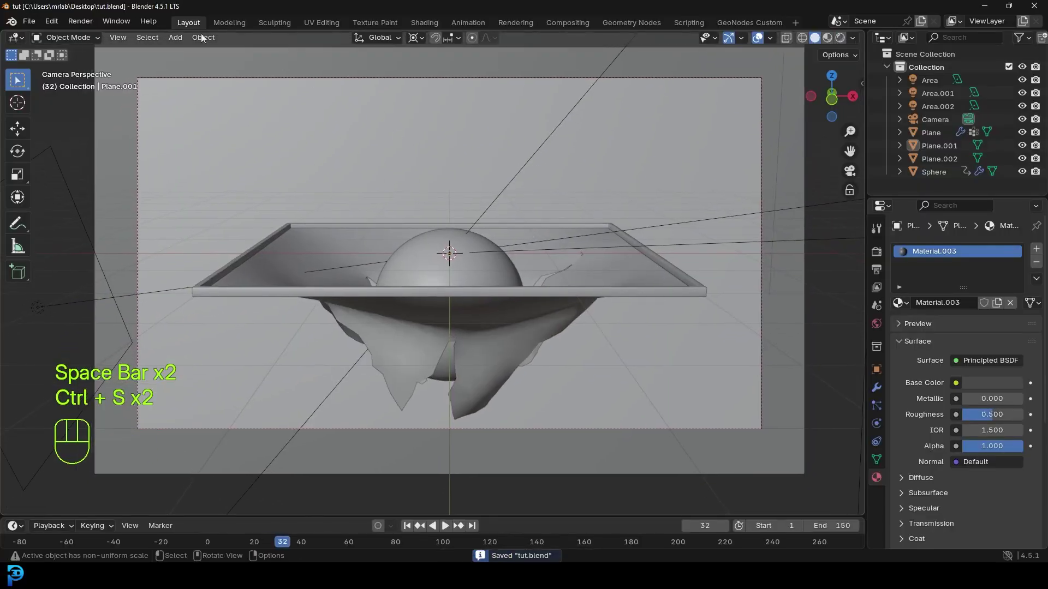
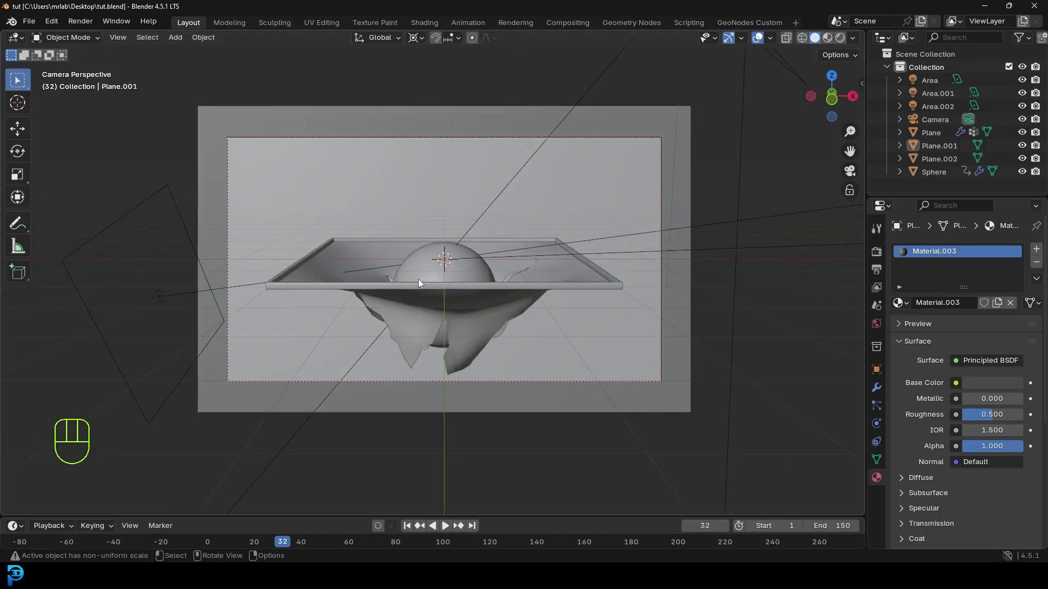
Step: Save tut.blend with the scene at frame 32
{"action": "key", "text": "ctrl+s"}
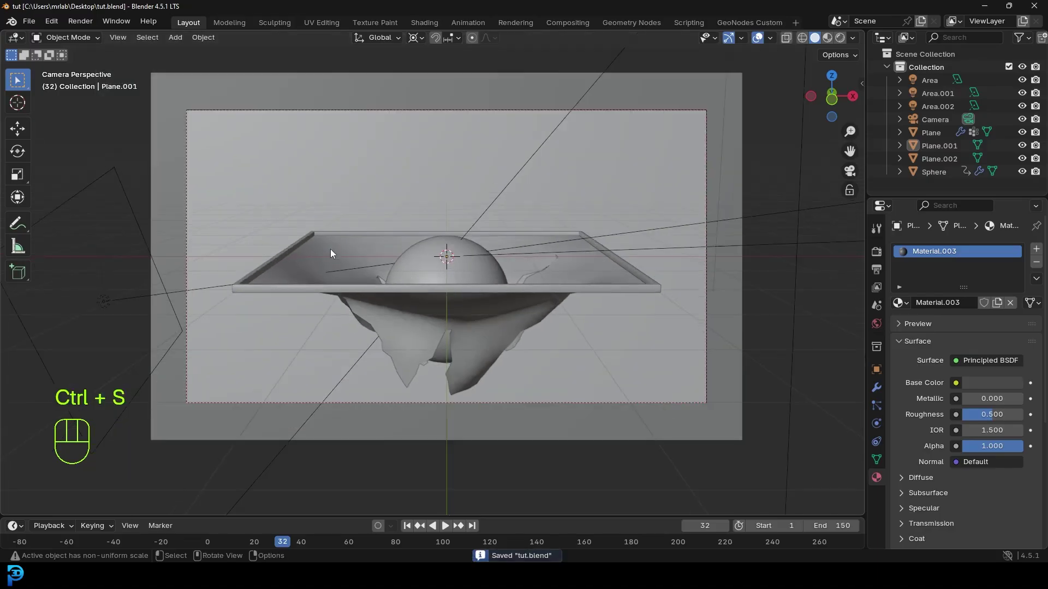